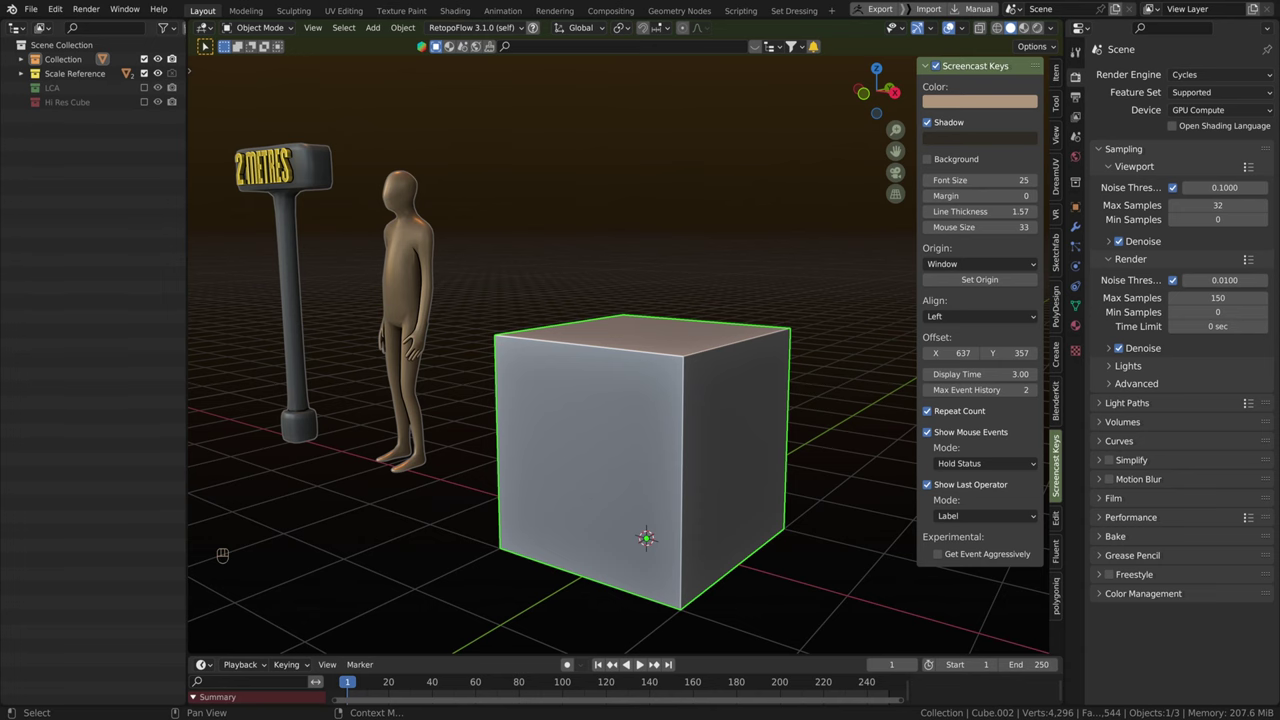
Hide the N sidebar, pull back to frame the cube with the scale reference, and bring up Quick Favorites.
{"action": "scroll", "scroll_direction": "down", "scroll_amount": 3}
{"action": "key", "text": "n"}
{"action": "left_click_drag", "start_coordinate": [591, 277], "coordinate": [615, 319]}
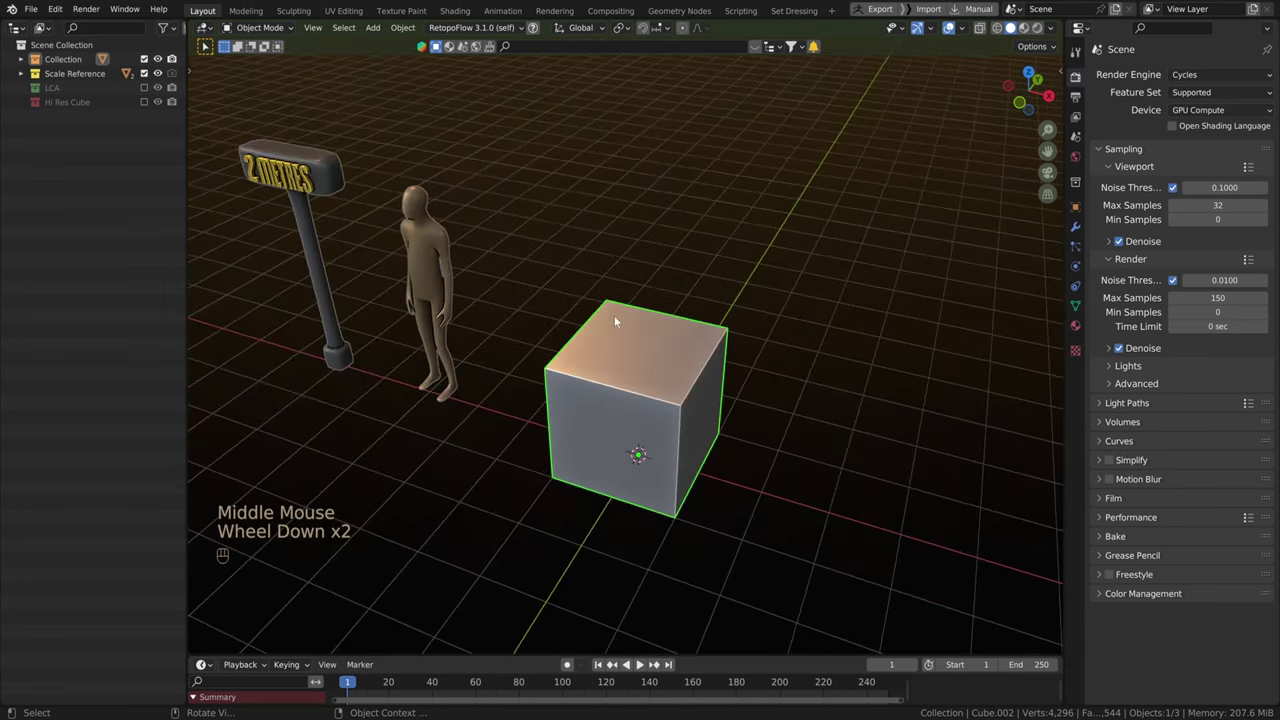
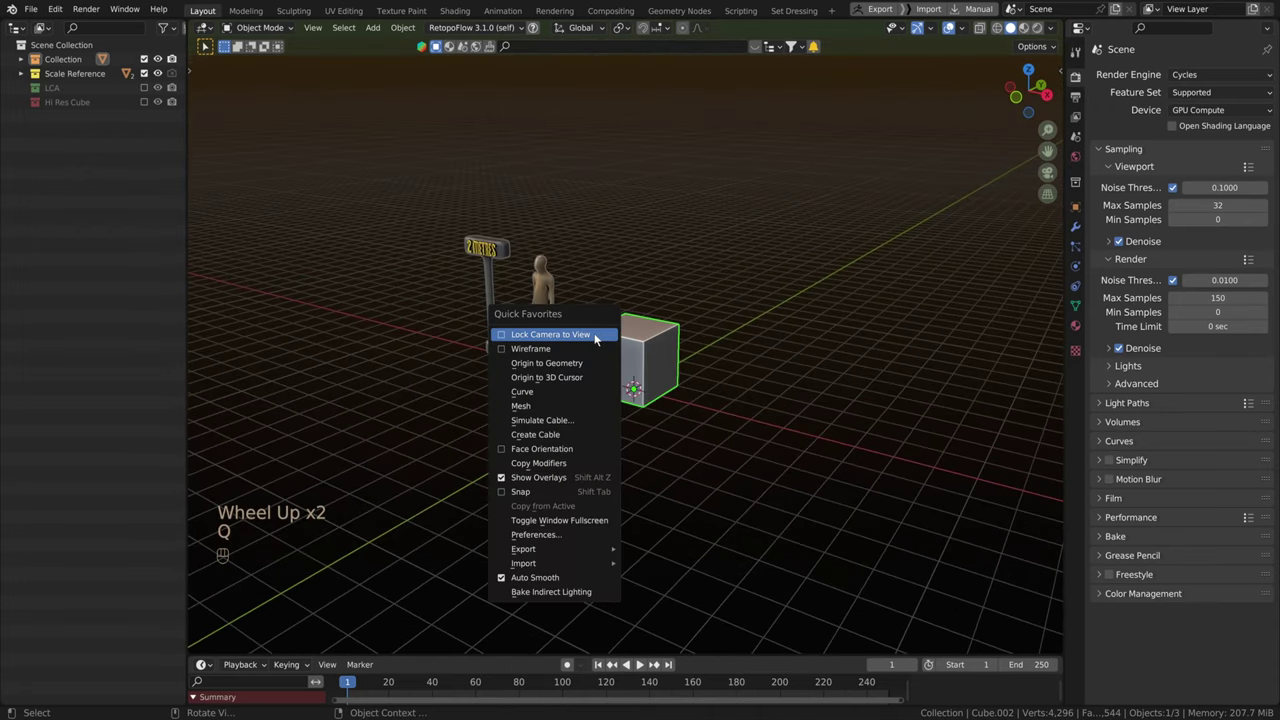
{"action": "key", "text": "q"}
Bring the low-poly canister into the scene and orbit around it beside the cube.
{"action": "left_click_drag", "start_coordinate": [33, 9], "coordinate": [234, 262]}
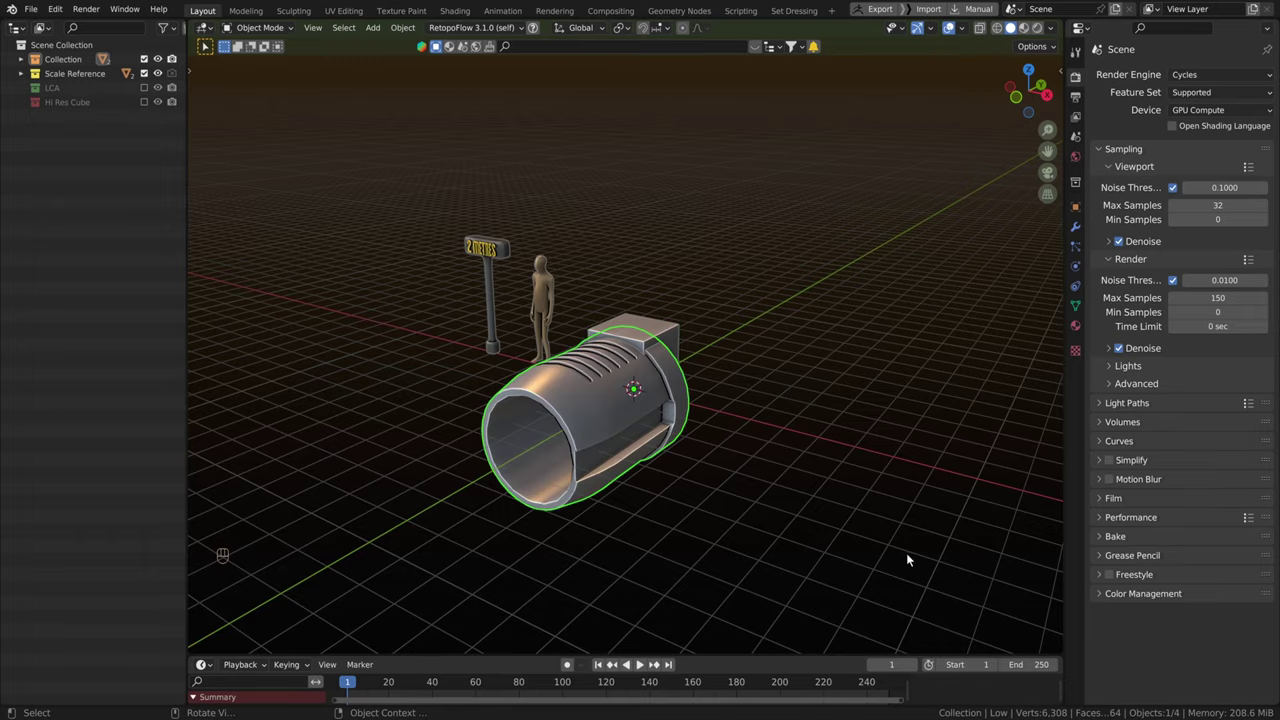
{"action": "scroll", "scroll_direction": "down", "scroll_amount": 3}
{"action": "left_click_drag", "start_coordinate": [720, 496], "coordinate": [602, 525]}
{"action": "scroll", "scroll_direction": "up", "scroll_amount": 3}
{"action": "left_click_drag", "start_coordinate": [696, 482], "coordinate": [639, 455]}
{"action": "scroll", "scroll_direction": "down", "scroll_amount": 3}
{"action": "left_click_drag", "start_coordinate": [640, 450], "coordinate": [633, 479]}
{"action": "scroll", "scroll_direction": "up", "scroll_amount": 3}
Select the placeholder cube and delete it.
{"action": "left_click", "coordinate": [680, 458]}
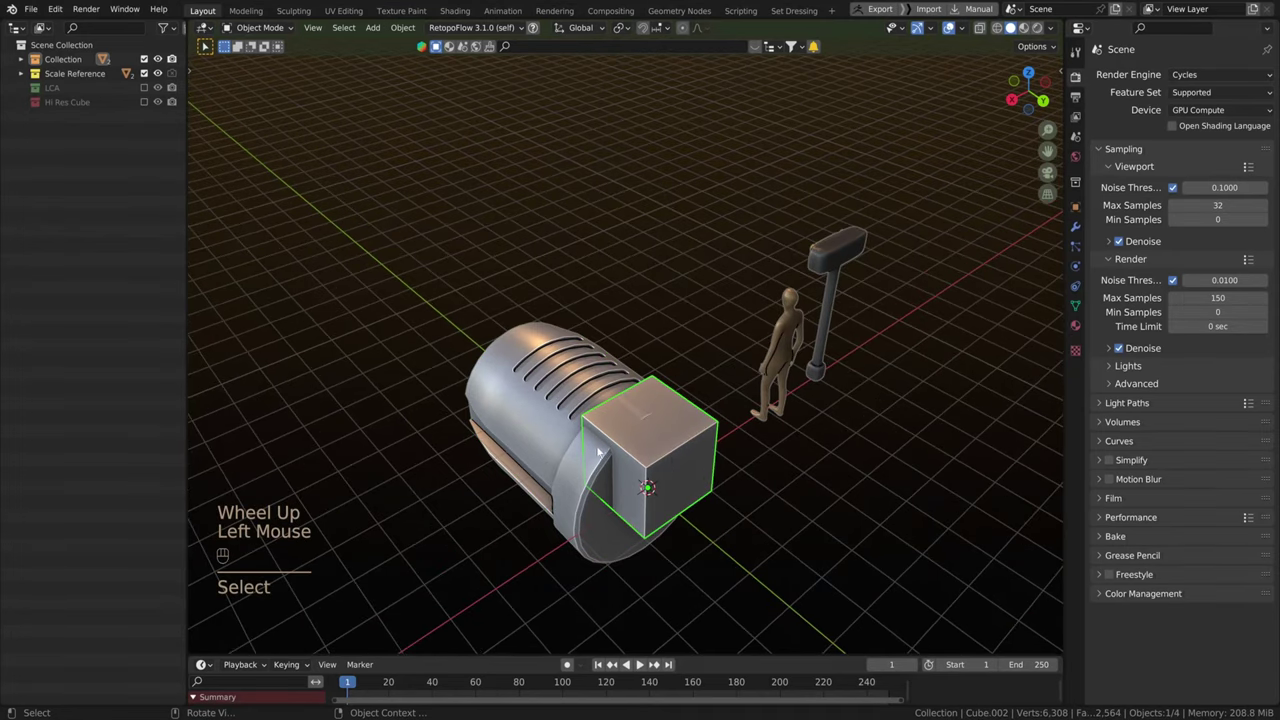
{"action": "key", "text": "x"}
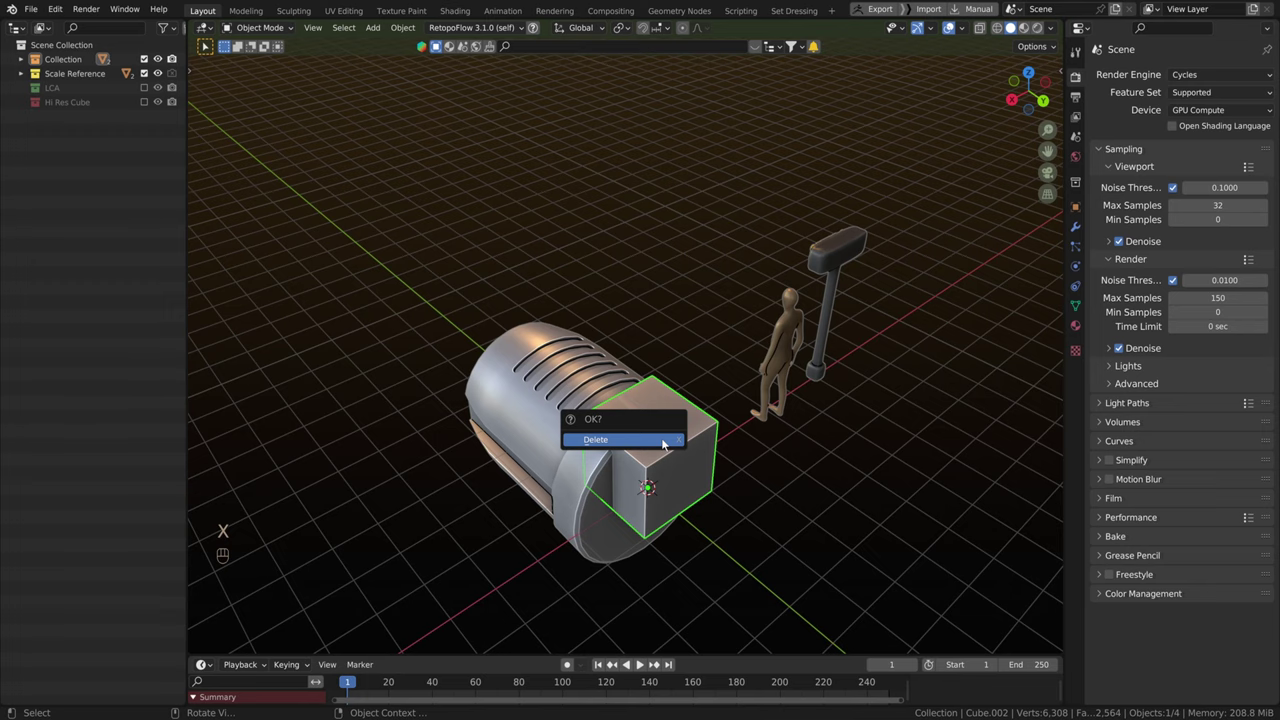
{"action": "key", "text": "Delete"}
Select the canister and swing the view round to look at it from the side.
{"action": "left_click_drag", "start_coordinate": [605, 465], "coordinate": [703, 436]}
{"action": "scroll", "scroll_direction": "up", "scroll_amount": 3}
{"action": "left_click", "coordinate": [696, 434]}
{"action": "scroll", "scroll_direction": "down", "scroll_amount": 3}
{"action": "middle_click", "coordinate": [699, 434]}
{"action": "scroll", "scroll_direction": "down", "scroll_amount": 3}
{"action": "middle_click", "coordinate": [749, 427]}
{"action": "scroll", "scroll_direction": "up", "scroll_amount": 3}
{"action": "left_click_drag", "start_coordinate": [743, 428], "coordinate": [629, 428]}
{"action": "left_click_drag", "start_coordinate": [667, 422], "coordinate": [655, 421]}
{"action": "middle_click", "coordinate": [644, 421]}
{"action": "left_click_drag", "start_coordinate": [657, 416], "coordinate": [632, 410]}
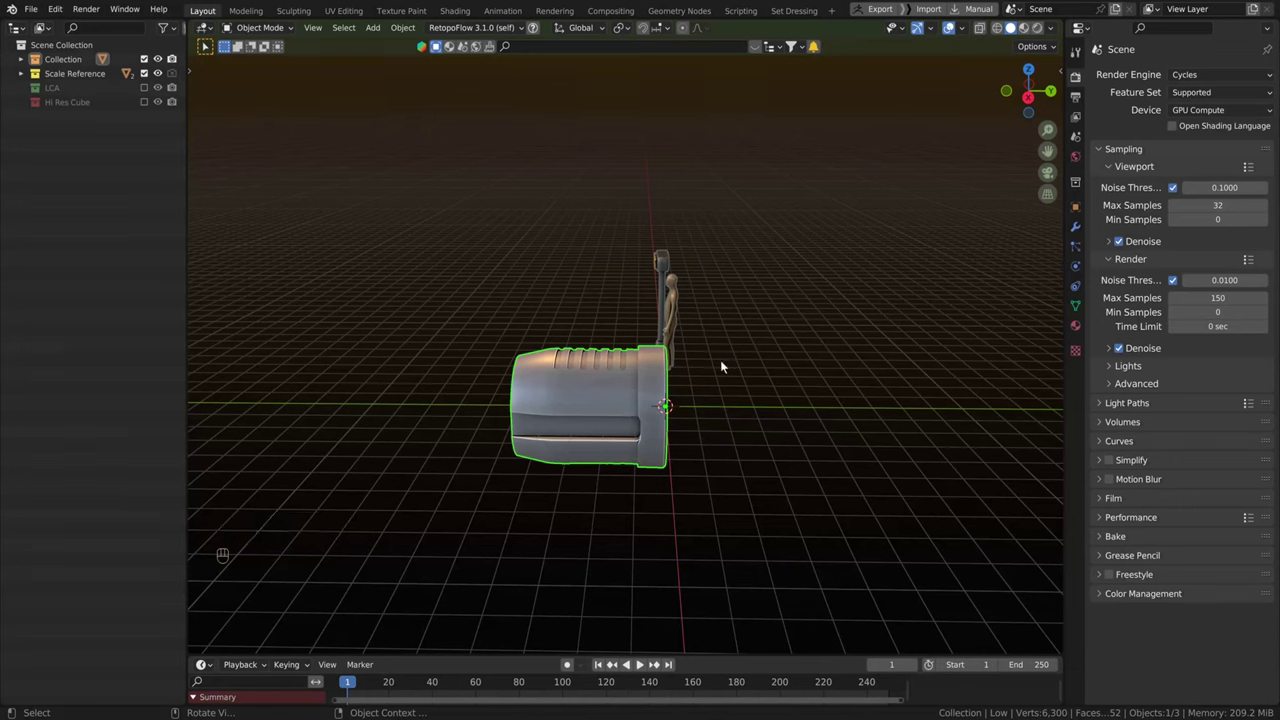
Rotate the canister 90 degrees on its side axis so it stands upright on the grid.
{"action": "key", "text": "r"}
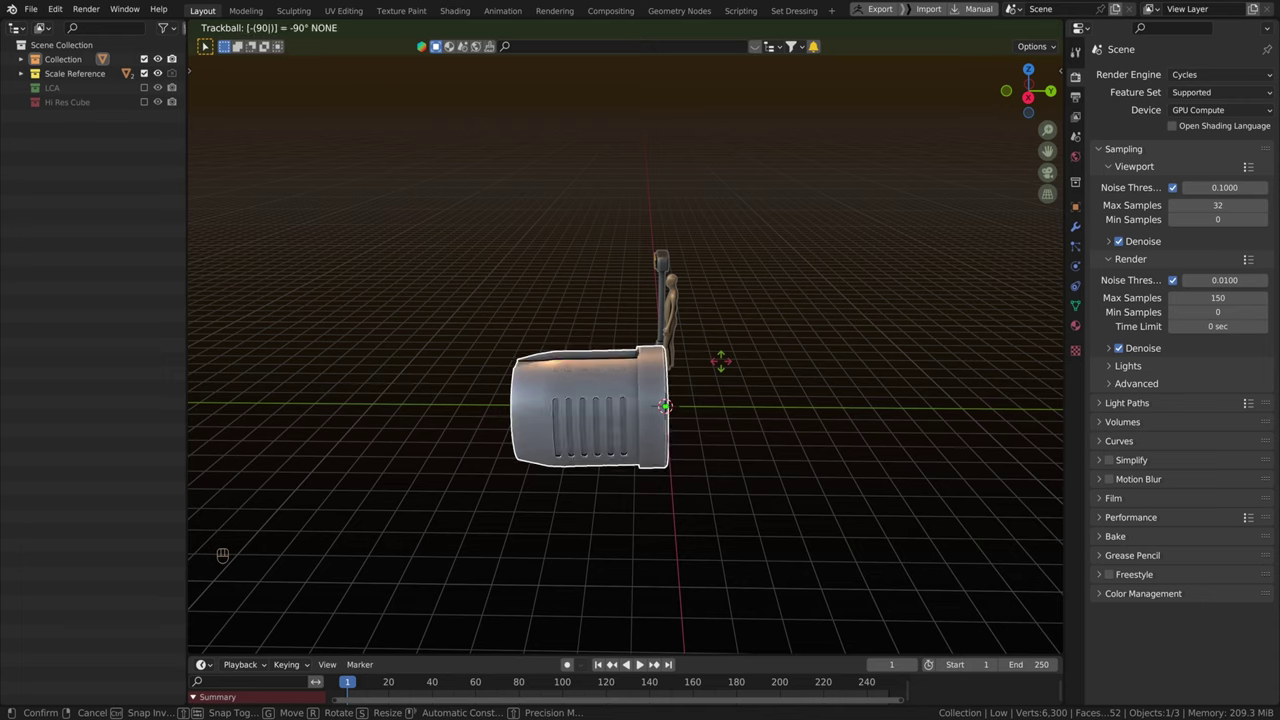
{"action": "key", "text": "r"}
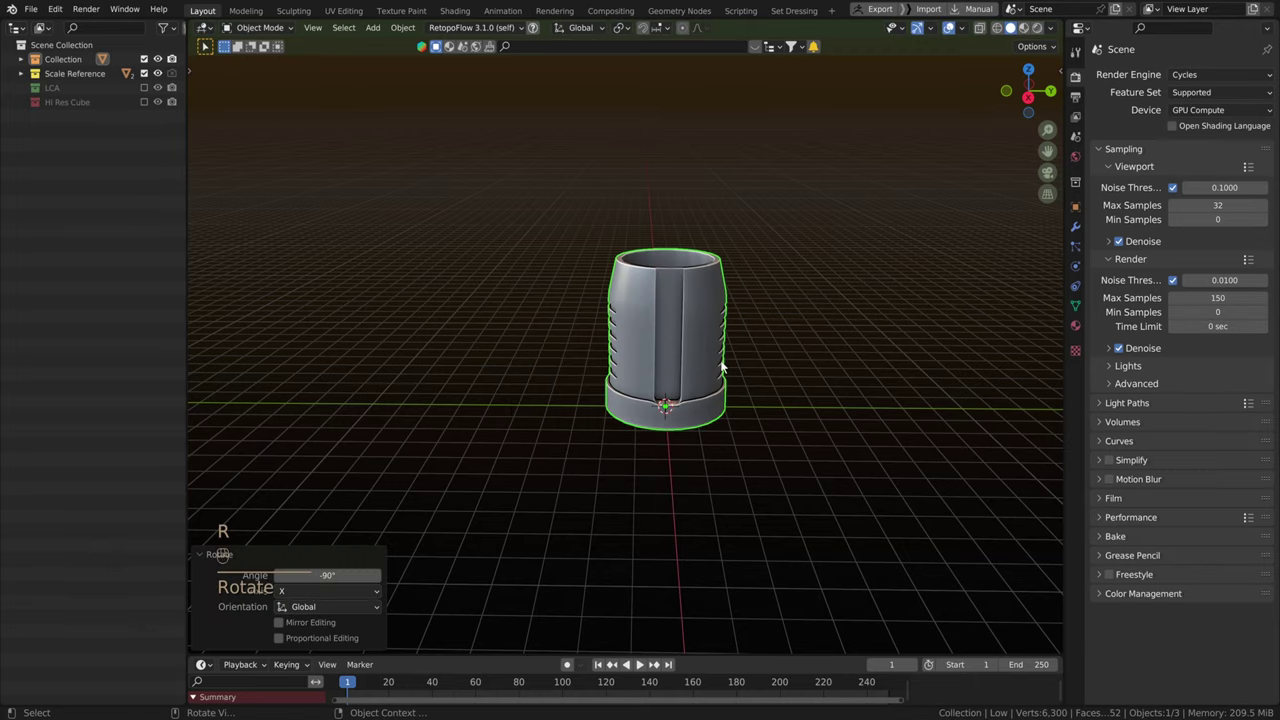
Deselect the canister and orbit to check it standing next to the 2-metre sign and figure.
{"action": "scroll", "scroll_direction": "down", "scroll_amount": 3}
{"action": "middle_click", "coordinate": [766, 358]}
{"action": "scroll", "scroll_direction": "up", "scroll_amount": 3}
{"action": "left_click_drag", "start_coordinate": [722, 418], "coordinate": [703, 438]}
{"action": "scroll", "scroll_direction": "down", "scroll_amount": 3}
{"action": "left_click_drag", "start_coordinate": [707, 435], "coordinate": [778, 414]}
{"action": "left_click", "coordinate": [804, 389]}
{"action": "left_click_drag", "start_coordinate": [835, 392], "coordinate": [756, 408]}
{"action": "scroll", "scroll_direction": "up", "scroll_amount": 3}
{"action": "middle_click", "coordinate": [772, 431]}
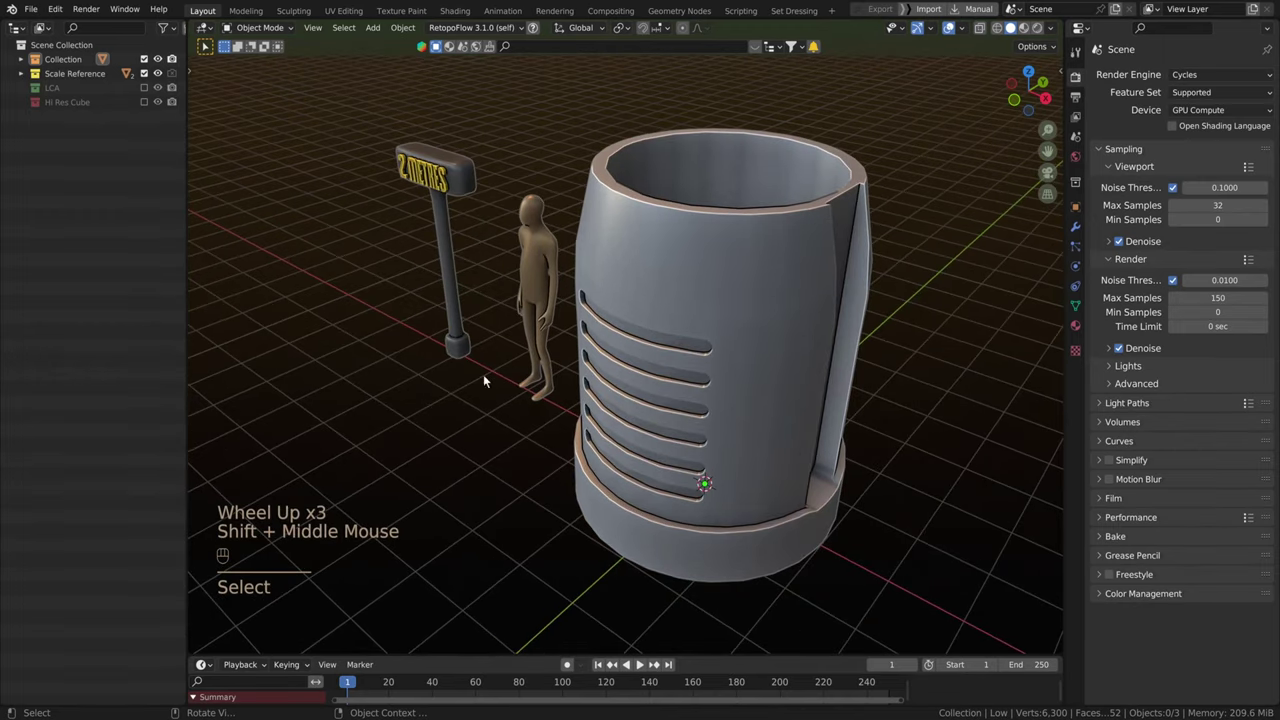
Remove the 2-metre sign and human figure so the canister stands alone on the grid.
{"action": "scroll", "scroll_direction": "up", "scroll_amount": 3}
{"action": "left_click_drag", "start_coordinate": [502, 404], "coordinate": [584, 383]}
{"action": "scroll", "scroll_direction": "down", "scroll_amount": 3}
{"action": "left_click_drag", "start_coordinate": [614, 389], "coordinate": [499, 397]}
{"action": "scroll", "scroll_direction": "down", "scroll_amount": 3}
{"action": "scroll", "scroll_direction": "down", "scroll_amount": 3}
{"action": "left_click_drag", "start_coordinate": [726, 331], "coordinate": [851, 319]}
{"action": "scroll", "scroll_direction": "up", "scroll_amount": 3}
{"action": "middle_click", "coordinate": [515, 371]}
{"action": "scroll", "scroll_direction": "down", "scroll_amount": 3}
{"action": "left_click_drag", "start_coordinate": [483, 353], "coordinate": [427, 382]}
{"action": "left_click", "coordinate": [401, 212]}
{"action": "key", "text": "Delete"}
Orbit and zoom around the isolated canister to inspect it from all sides.
{"action": "scroll", "scroll_direction": "up", "scroll_amount": 3}
{"action": "left_click_drag", "start_coordinate": [653, 422], "coordinate": [648, 428]}
{"action": "scroll", "scroll_direction": "down", "scroll_amount": 3}
{"action": "middle_click", "coordinate": [640, 429]}
{"action": "scroll", "scroll_direction": "up", "scroll_amount": 3}
{"action": "left_click_drag", "start_coordinate": [637, 425], "coordinate": [657, 406]}
{"action": "scroll", "scroll_direction": "up", "scroll_amount": 3}
{"action": "scroll", "scroll_direction": "down", "scroll_amount": 3}
{"action": "left_click_drag", "start_coordinate": [671, 403], "coordinate": [624, 407]}
{"action": "scroll", "scroll_direction": "up", "scroll_amount": 3}
{"action": "left_click_drag", "start_coordinate": [639, 407], "coordinate": [661, 414]}
{"action": "scroll", "scroll_direction": "up", "scroll_amount": 3}
{"action": "left_click_drag", "start_coordinate": [637, 413], "coordinate": [652, 423]}
{"action": "scroll", "scroll_direction": "down", "scroll_amount": 3}
{"action": "left_click_drag", "start_coordinate": [645, 418], "coordinate": [609, 412]}
{"action": "scroll", "scroll_direction": "up", "scroll_amount": 3}
{"action": "left_click_drag", "start_coordinate": [607, 410], "coordinate": [587, 377]}
{"action": "scroll", "scroll_direction": "down", "scroll_amount": 3}
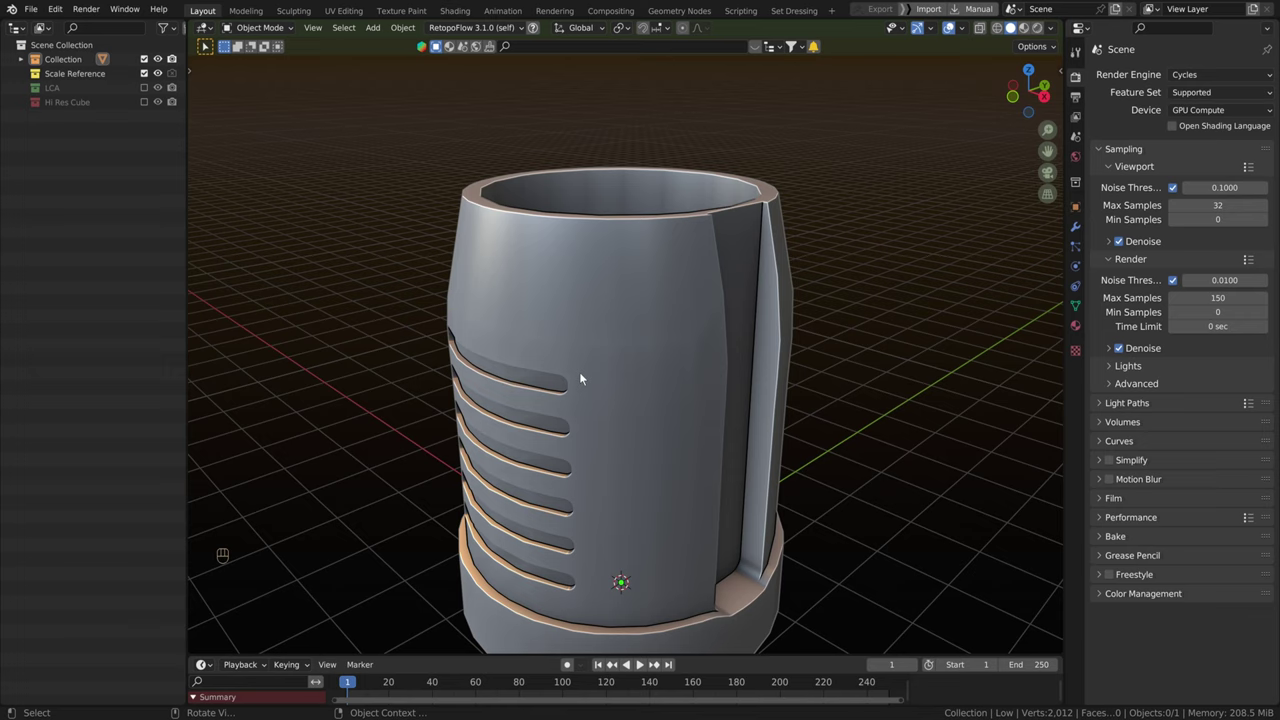
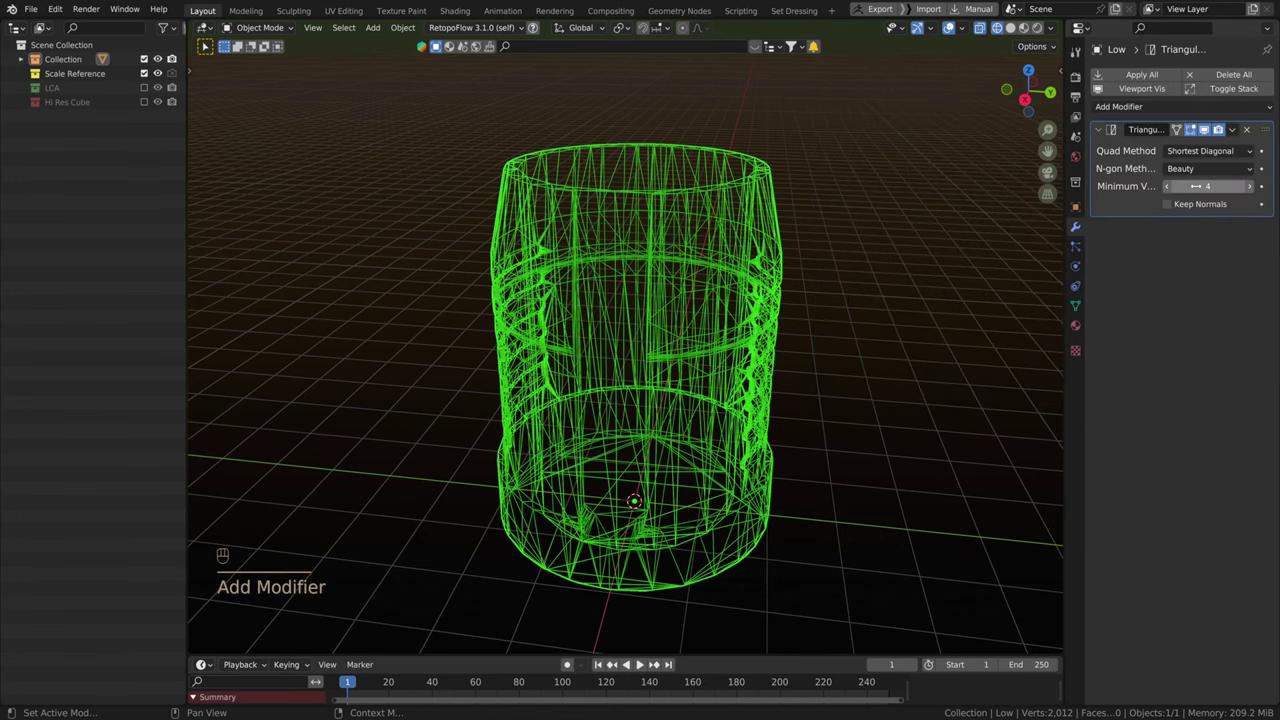
Inspect the triangulated wireframe, then switch the canister back to solid shading.
{"action": "scroll", "scroll_direction": "down", "scroll_amount": 3}
{"action": "left_click_drag", "start_coordinate": [803, 310], "coordinate": [775, 328]}
{"action": "scroll", "scroll_direction": "up", "scroll_amount": 3}
{"action": "left_click_drag", "start_coordinate": [777, 325], "coordinate": [770, 317]}
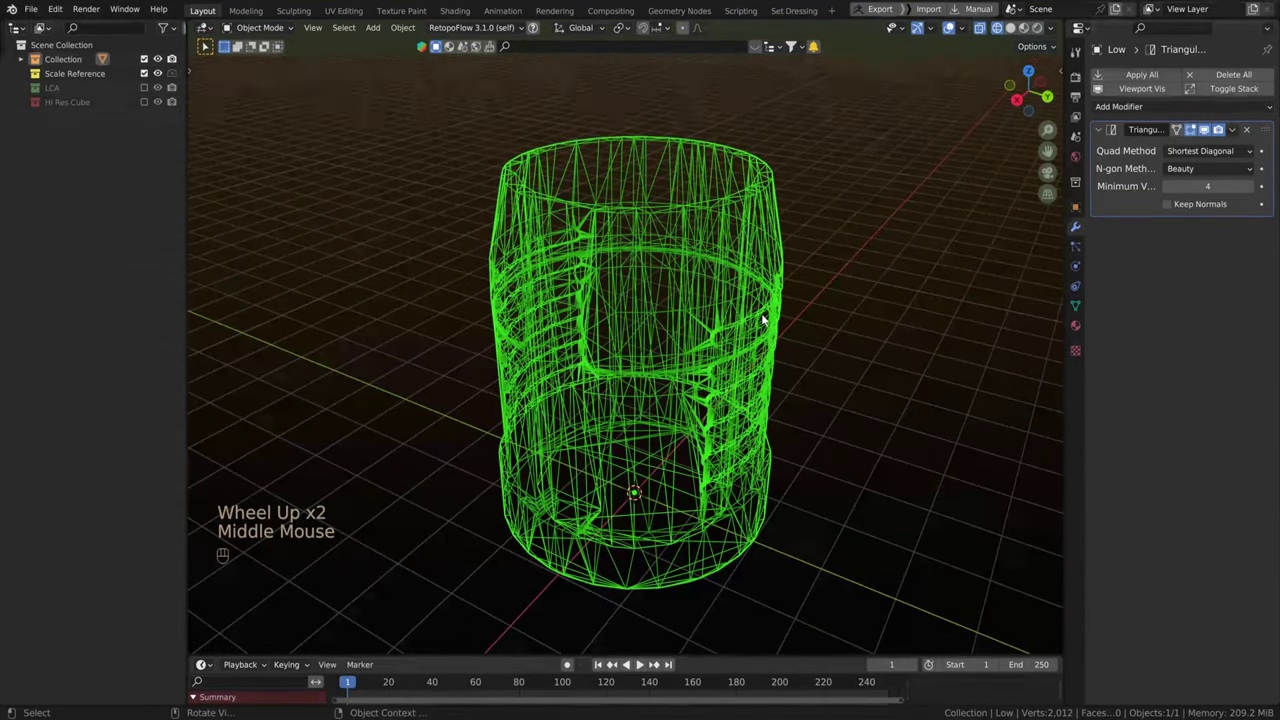
{"action": "scroll", "scroll_direction": "down", "scroll_amount": 3}
{"action": "left_click_drag", "start_coordinate": [767, 317], "coordinate": [747, 302]}
{"action": "scroll", "scroll_direction": "up", "scroll_amount": 3}
{"action": "left_click_drag", "start_coordinate": [748, 301], "coordinate": [744, 290]}
{"action": "key", "text": "z"}
{"action": "left_click_drag", "start_coordinate": [856, 320], "coordinate": [879, 328]}
Select the Low canister object in the Outliner ready to duplicate it.
{"action": "left_click", "coordinate": [1173, 207]}
{"action": "left_click", "coordinate": [1173, 207]}
{"action": "double_click", "coordinate": [1173, 207]}
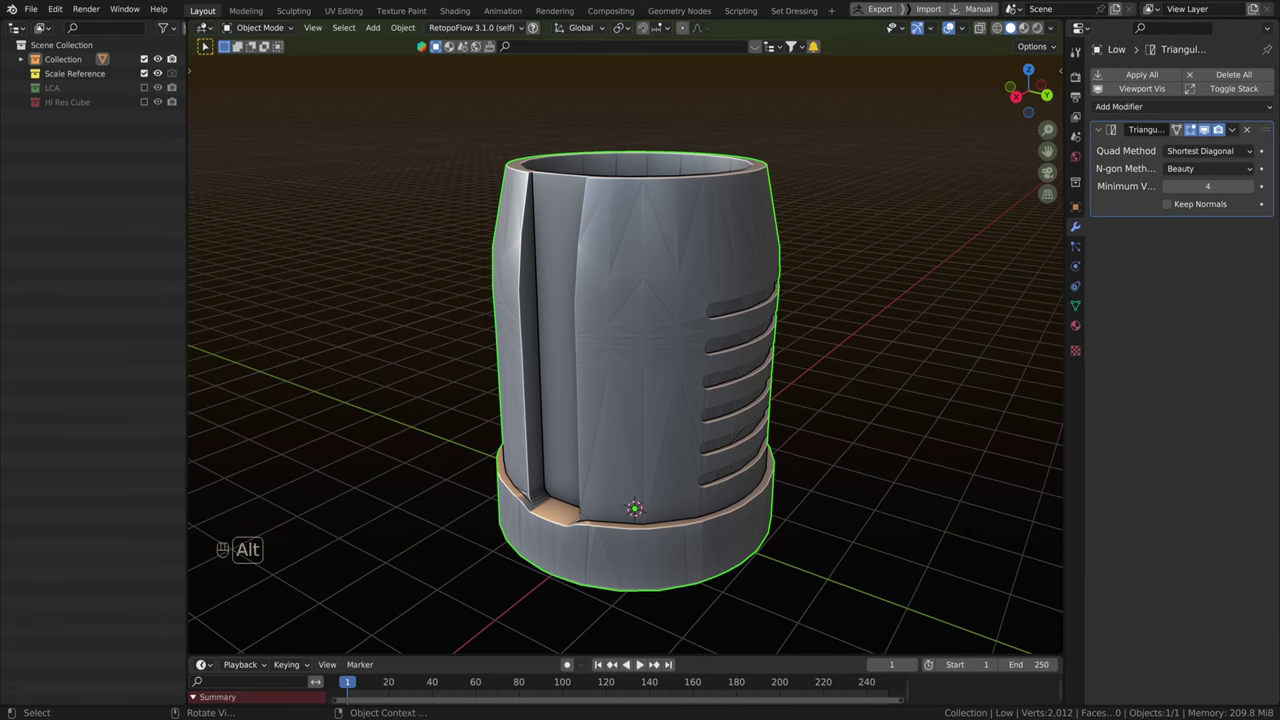
{"action": "scroll", "scroll_direction": "down", "scroll_amount": 3}
{"action": "scroll", "scroll_direction": "up", "scroll_amount": 3}
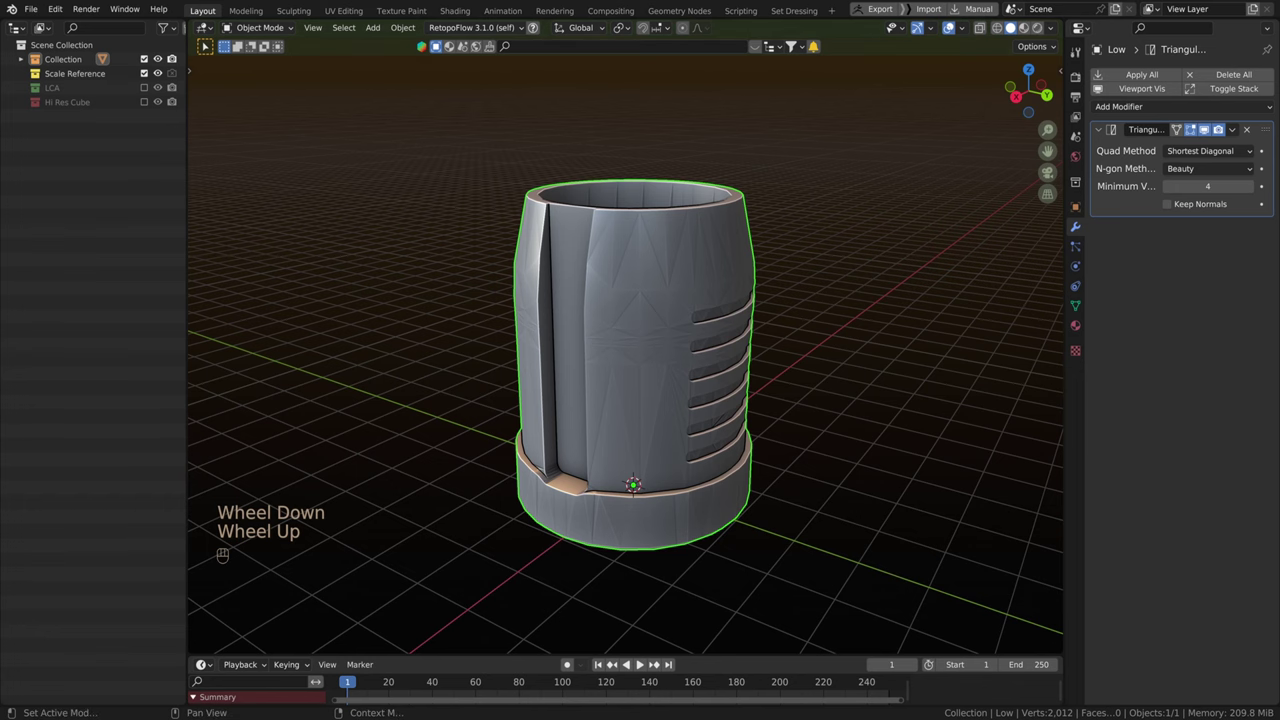
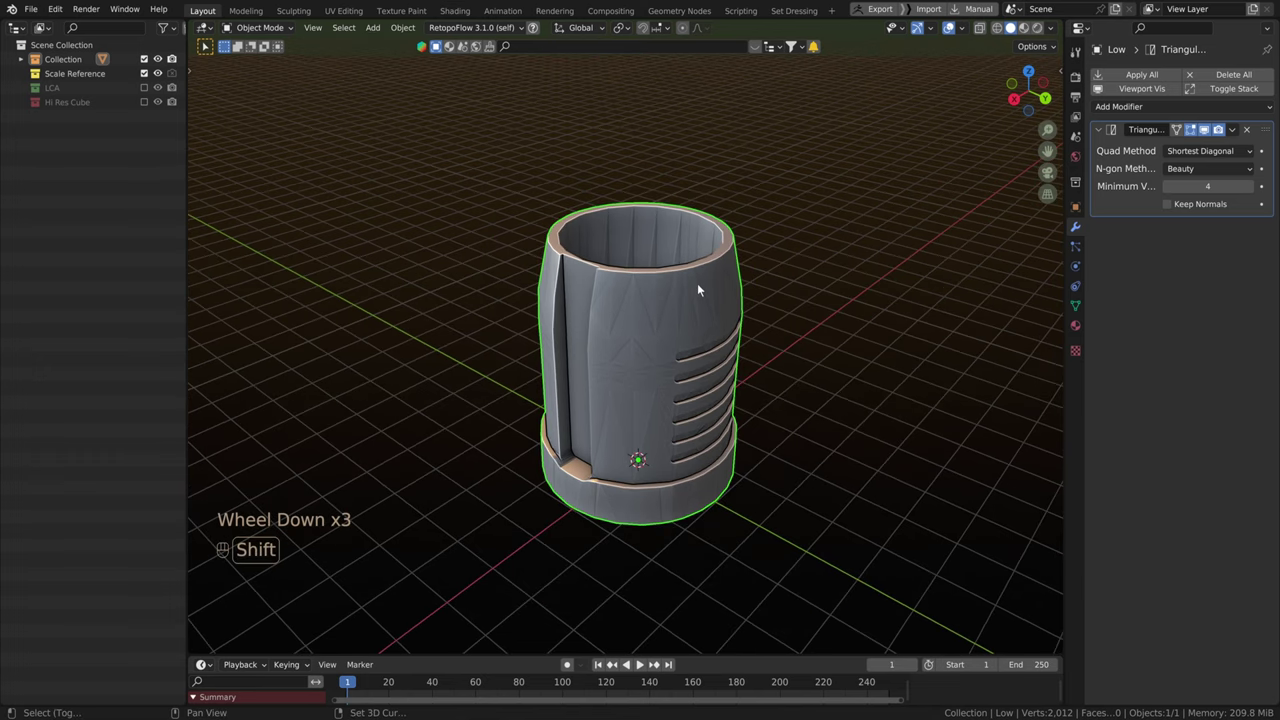
Duplicate Low with Shift+D and rename the Low.001 copy to Data in the Outliner.
{"action": "key", "text": "shift+d"}
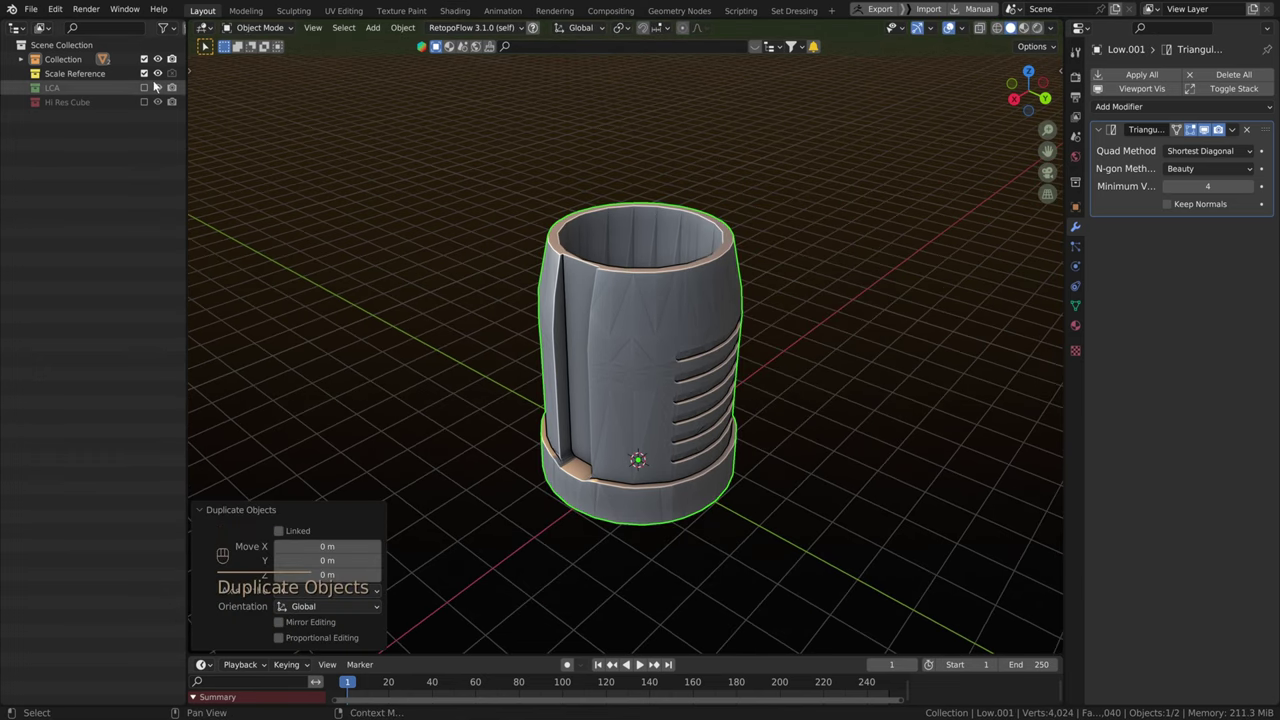
{"action": "left_click", "coordinate": [28, 61]}
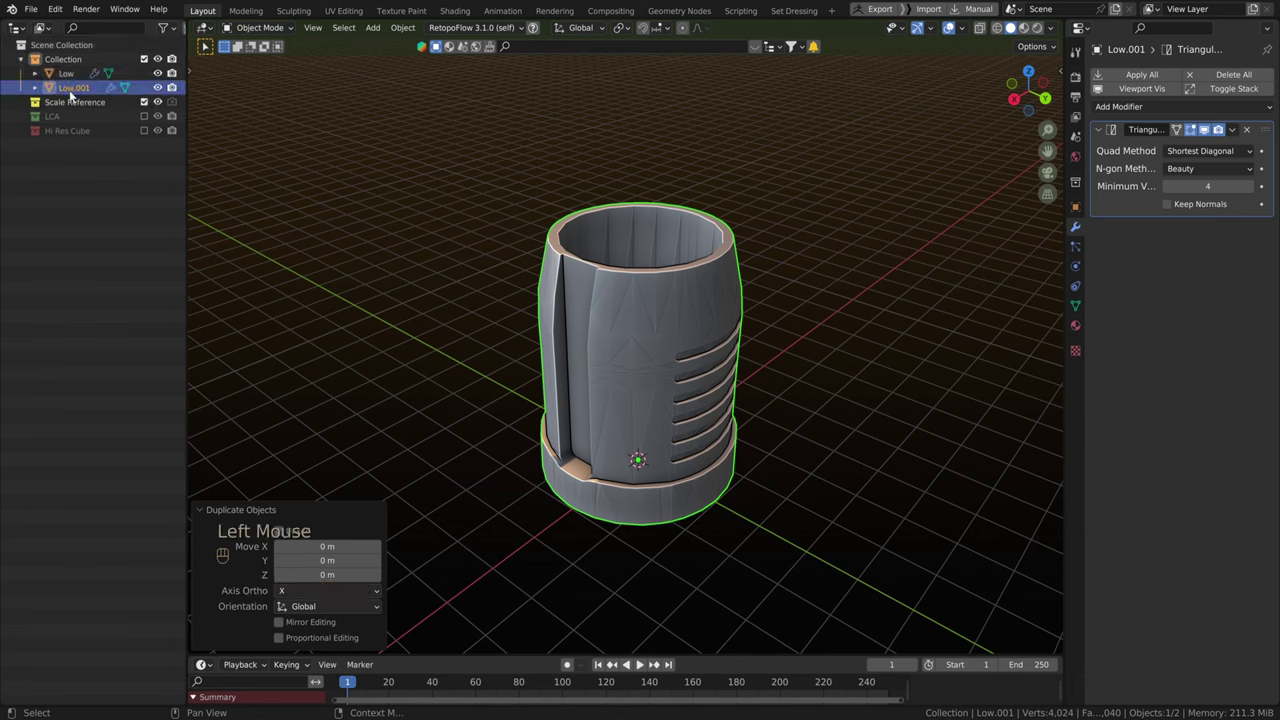
{"action": "left_click", "coordinate": [75, 93]}
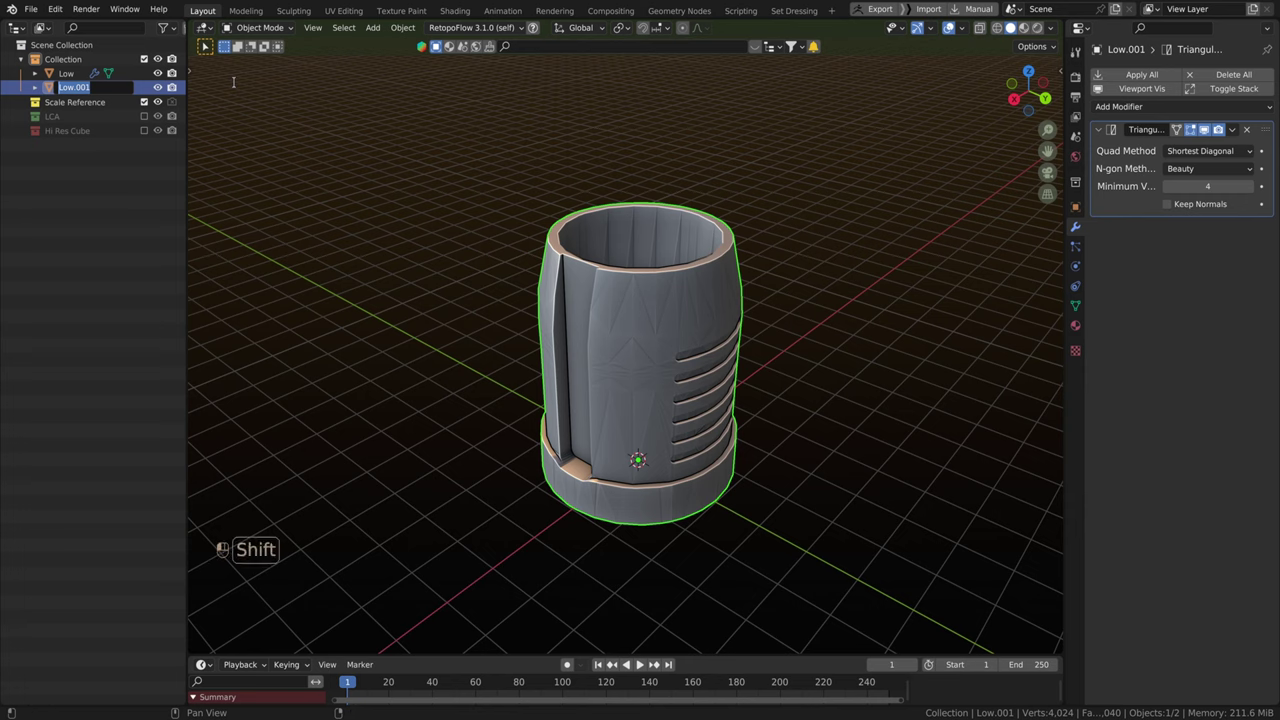
{"action": "key", "text": "shift+a"}
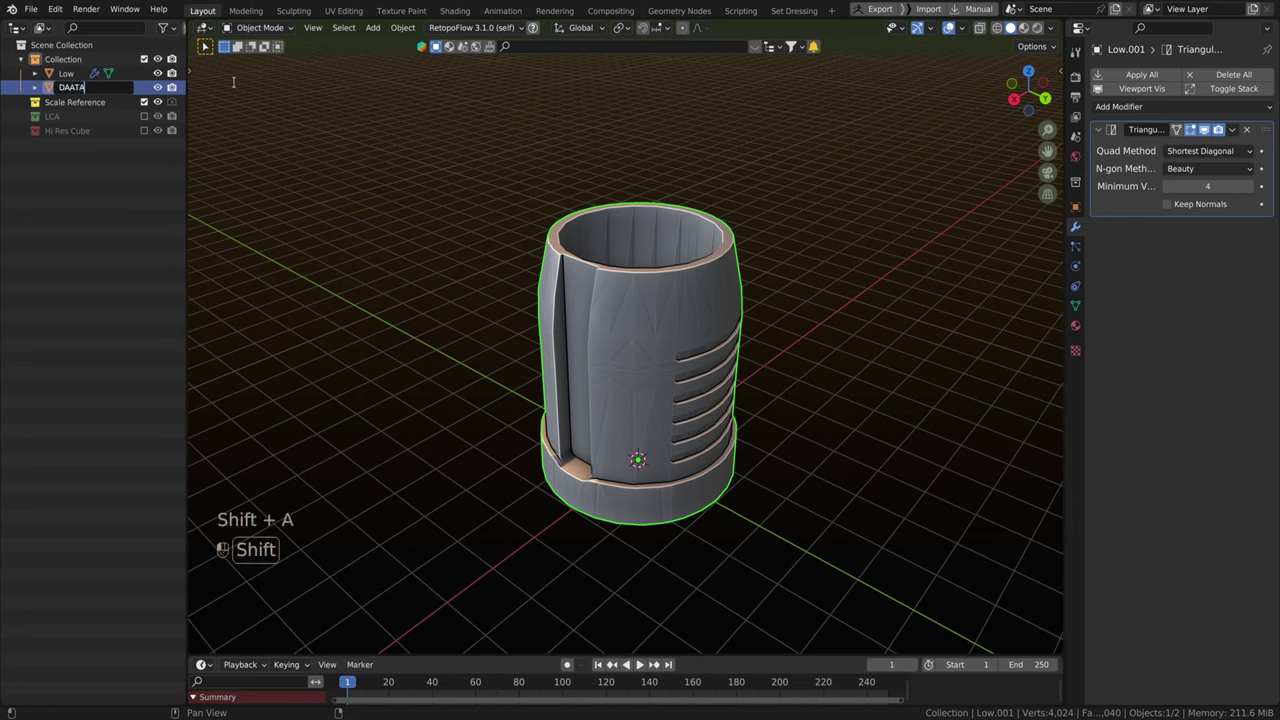
{"action": "key", "text": "BackSpace"}
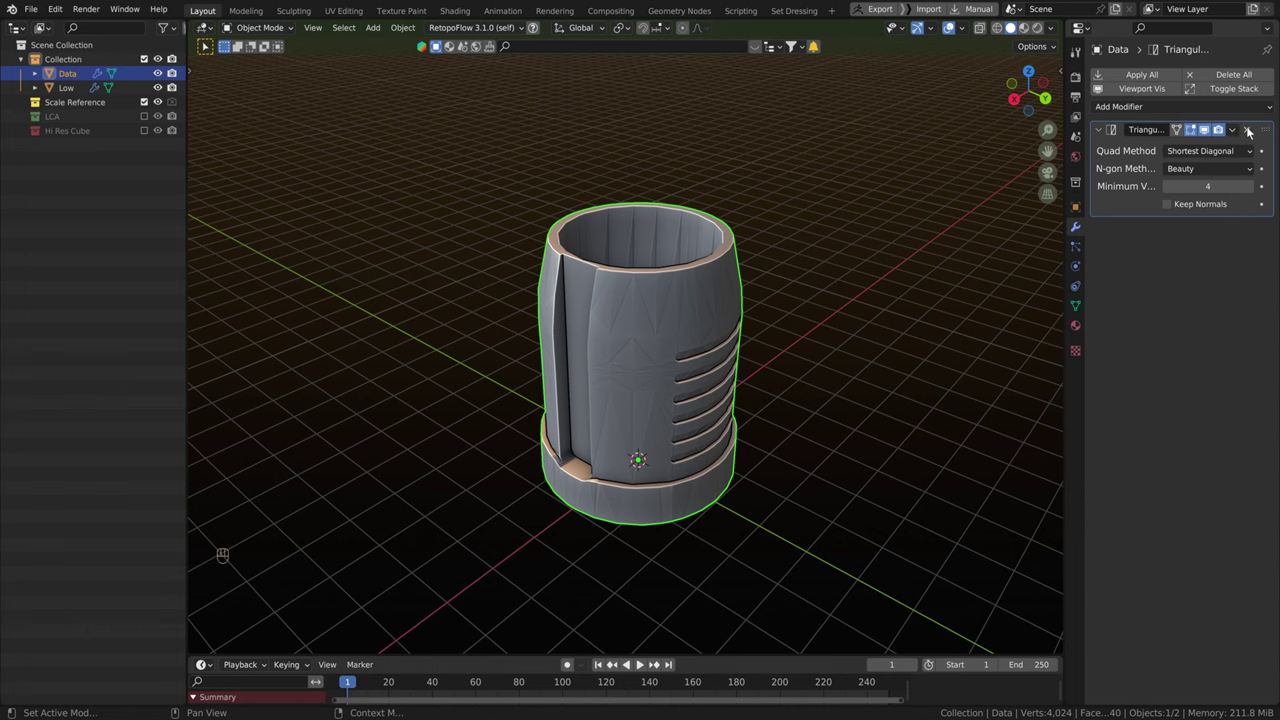
Remove the Triangulate modifier from Data and hide Data, leaving Low visible.
{"action": "left_click", "coordinate": [1251, 129]}
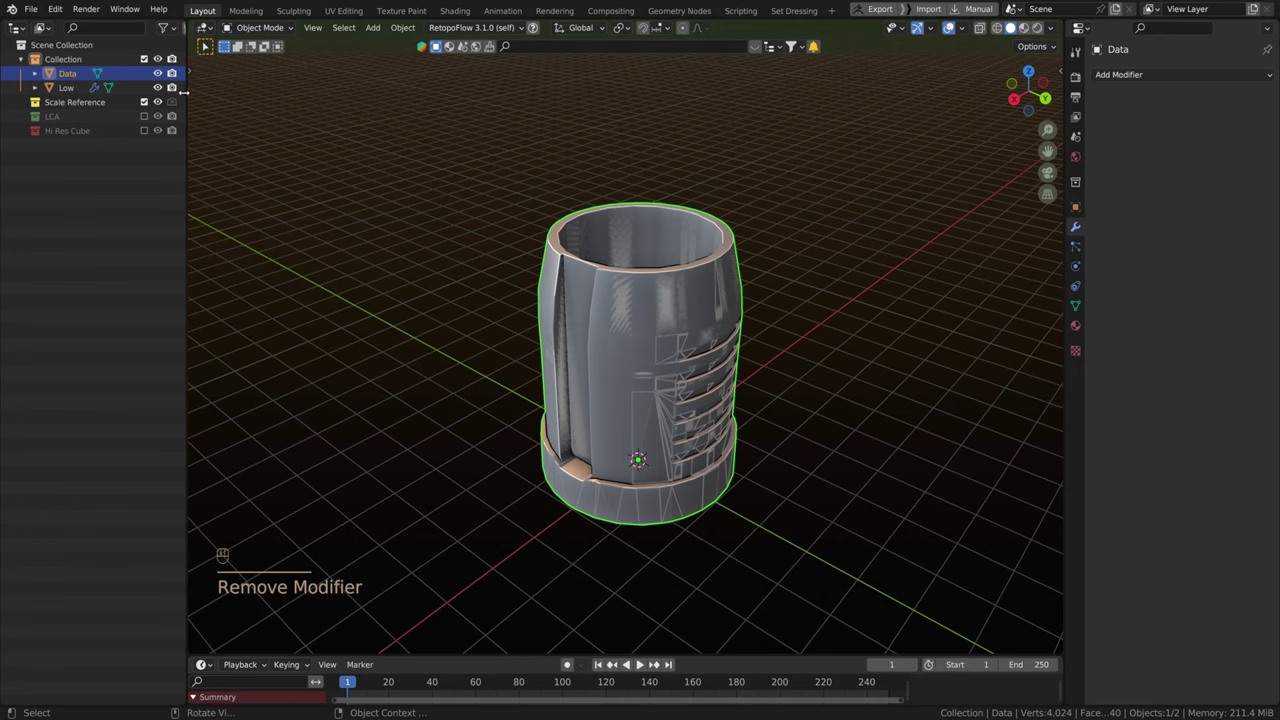
{"action": "left_click", "coordinate": [167, 75]}
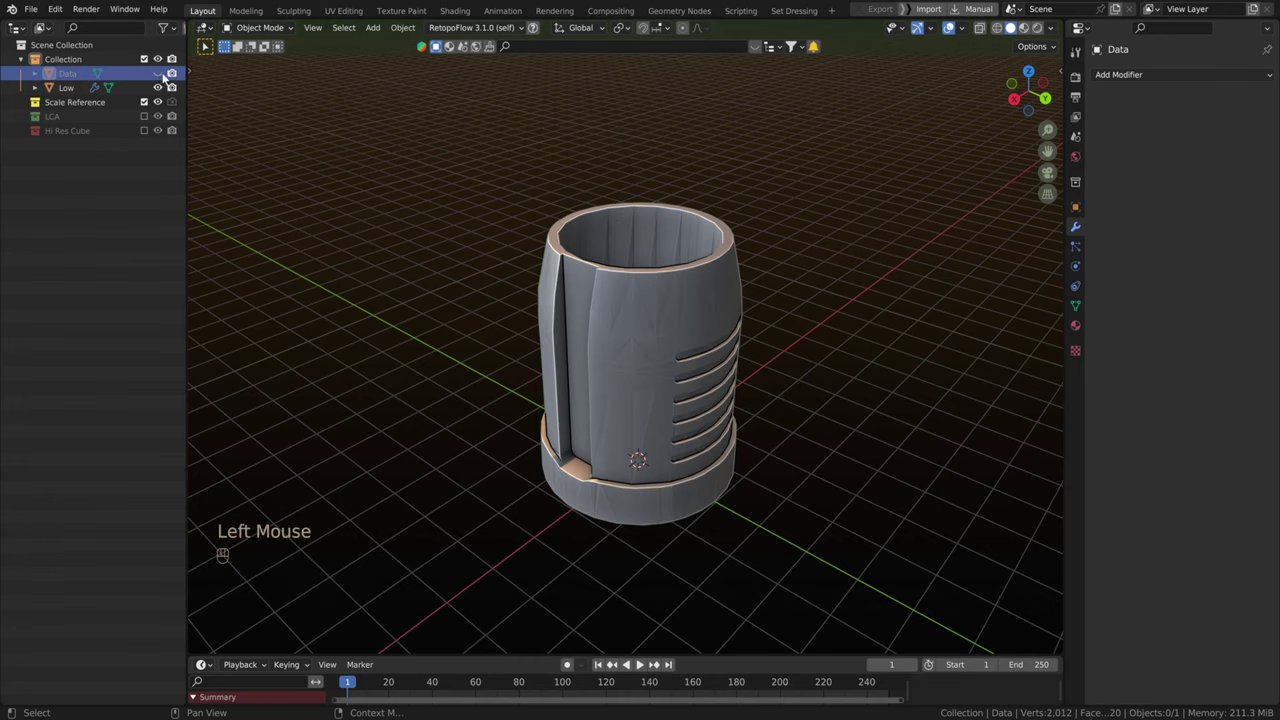
{"action": "scroll", "scroll_direction": "down", "scroll_amount": 3}
{"action": "left_click_drag", "start_coordinate": [642, 328], "coordinate": [607, 330]}
Add a Data Transfer on Low sourcing Data, generate layers, and transfer face-corner custom normals.
{"action": "left_click", "coordinate": [77, 90]}
{"action": "left_click_drag", "start_coordinate": [1177, 111], "coordinate": [875, 148]}
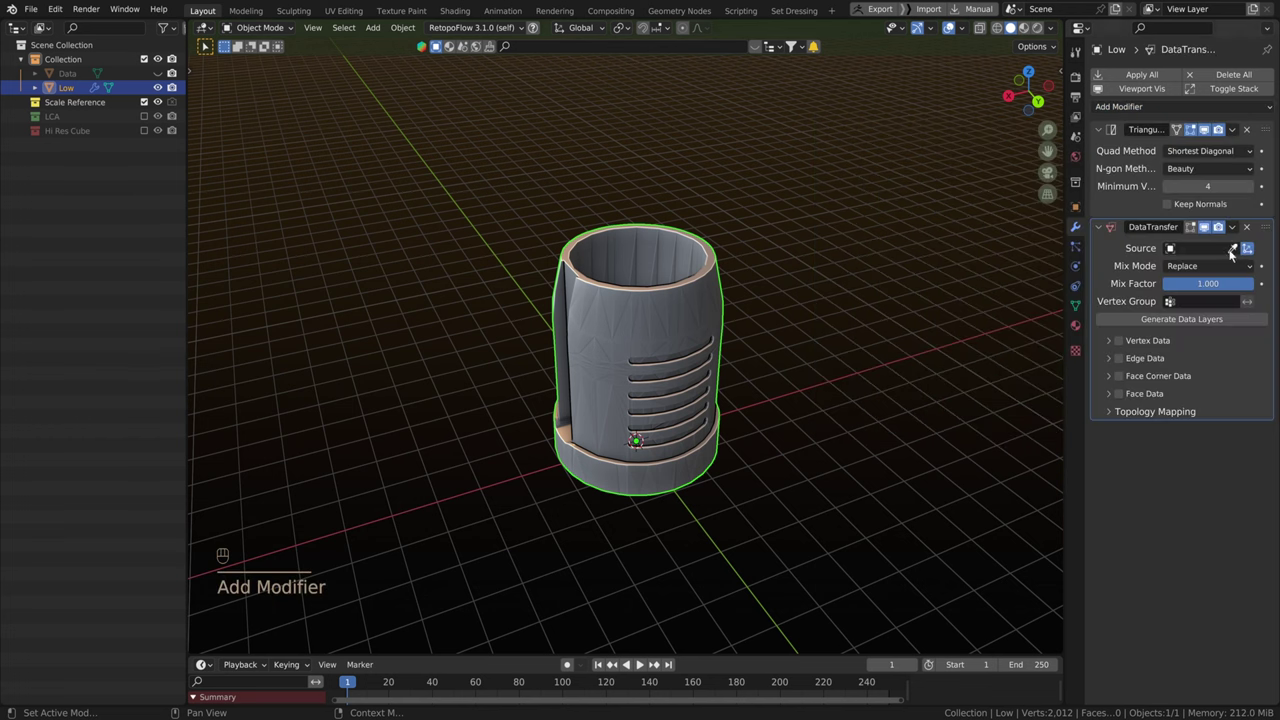
{"action": "left_click", "coordinate": [1235, 250]}
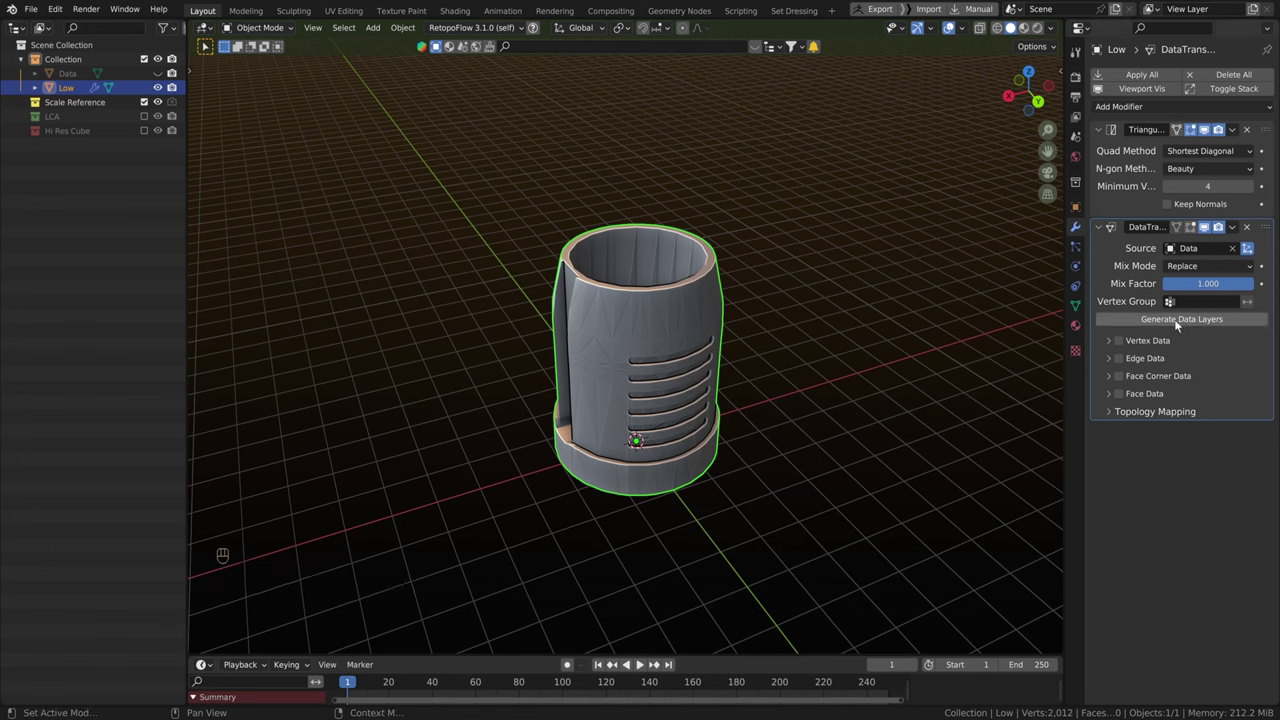
{"action": "left_click", "coordinate": [1126, 382]}
{"action": "left_click", "coordinate": [1119, 381]}
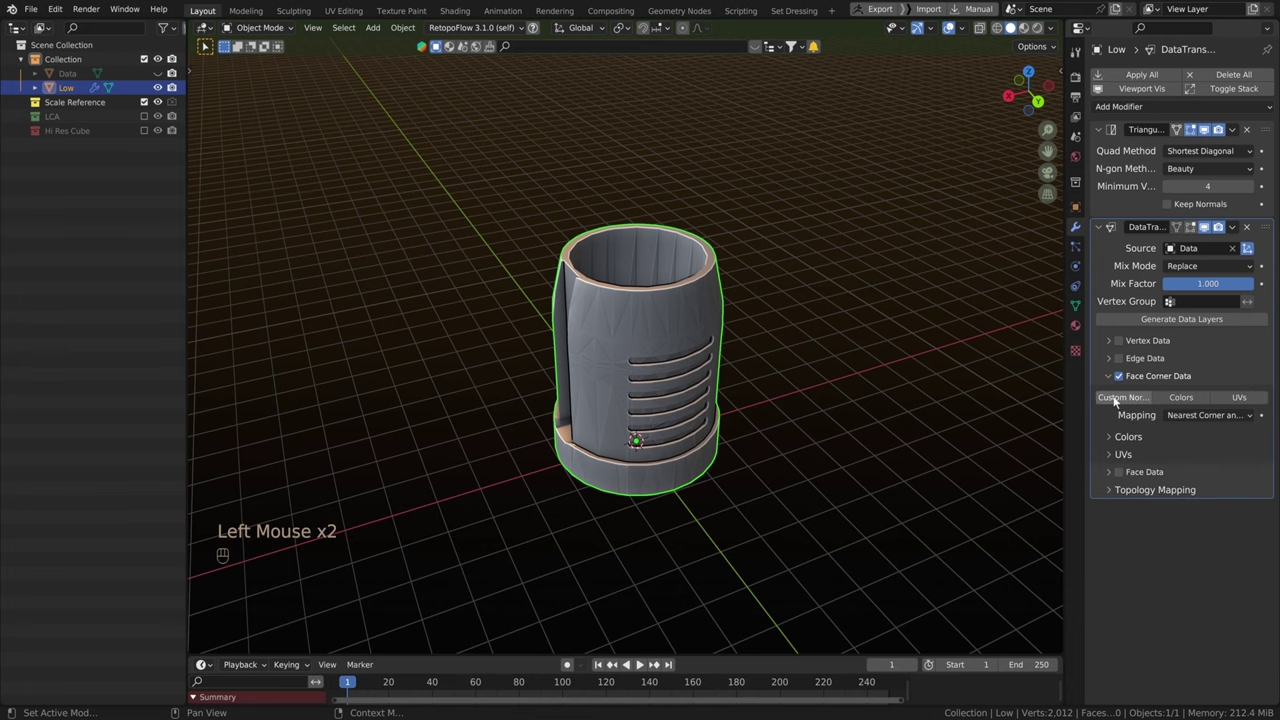
{"action": "left_click", "coordinate": [1123, 400]}
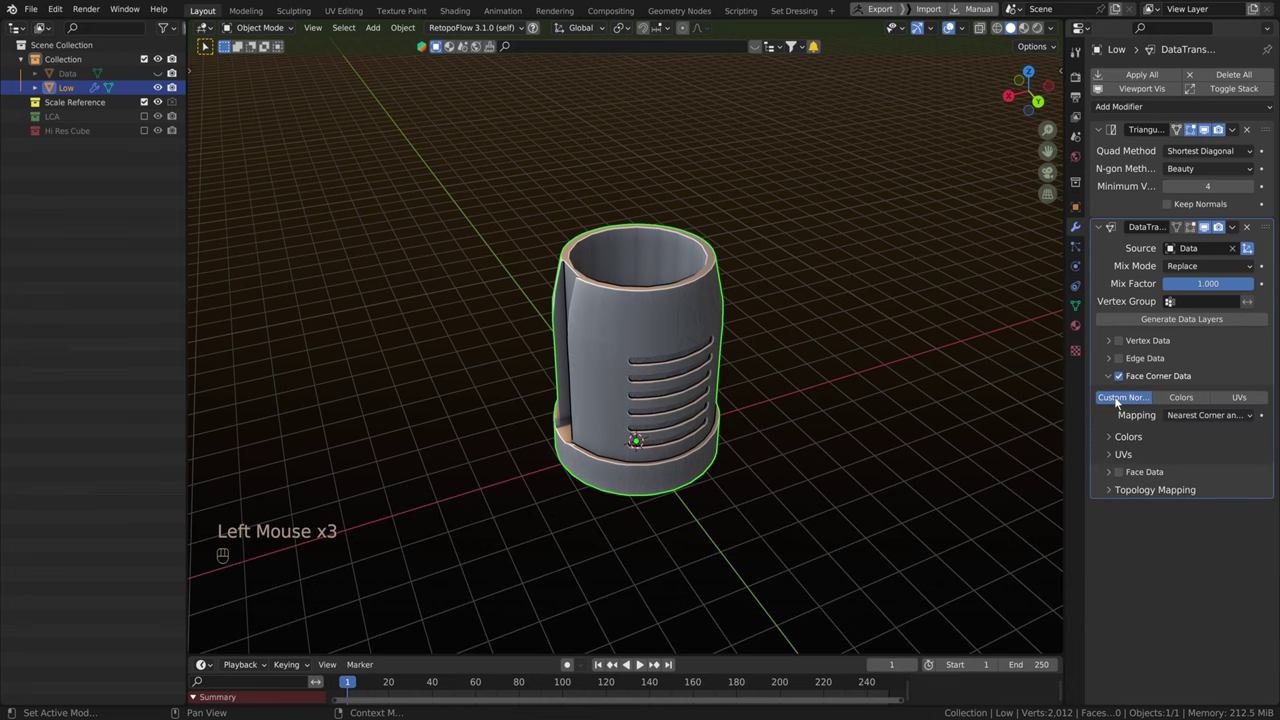
Orbit around the canister, toggling shading, to inspect the smoothed normals on the vented side.
{"action": "scroll", "scroll_direction": "up", "scroll_amount": 3}
{"action": "left_click_drag", "start_coordinate": [584, 439], "coordinate": [646, 429]}
{"action": "scroll", "scroll_direction": "down", "scroll_amount": 3}
{"action": "left_click_drag", "start_coordinate": [651, 428], "coordinate": [638, 443]}
{"action": "scroll", "scroll_direction": "up", "scroll_amount": 3}
{"action": "middle_click", "coordinate": [658, 440]}
{"action": "scroll", "scroll_direction": "down", "scroll_amount": 3}
{"action": "left_click_drag", "start_coordinate": [683, 424], "coordinate": [724, 419]}
{"action": "scroll", "scroll_direction": "up", "scroll_amount": 3}
{"action": "left_click_drag", "start_coordinate": [750, 416], "coordinate": [787, 404]}
{"action": "left_click_drag", "start_coordinate": [757, 412], "coordinate": [780, 404]}
{"action": "key", "text": "z"}
{"action": "left_click_drag", "start_coordinate": [714, 401], "coordinate": [706, 406]}
{"action": "key", "text": "z"}
{"action": "left_click_drag", "start_coordinate": [808, 403], "coordinate": [789, 422]}
{"action": "left_click", "coordinate": [1213, 232]}
{"action": "left_click_drag", "start_coordinate": [605, 454], "coordinate": [729, 396]}
{"action": "scroll", "scroll_direction": "up", "scroll_amount": 3}
{"action": "scroll", "scroll_direction": "down", "scroll_amount": 3}
{"action": "left_click_drag", "start_coordinate": [720, 420], "coordinate": [665, 464]}
{"action": "scroll", "scroll_direction": "down", "scroll_amount": 3}
{"action": "left_click_drag", "start_coordinate": [667, 462], "coordinate": [613, 482]}
{"action": "left_click_drag", "start_coordinate": [643, 462], "coordinate": [665, 457]}
{"action": "left_click_drag", "start_coordinate": [669, 455], "coordinate": [660, 468]}
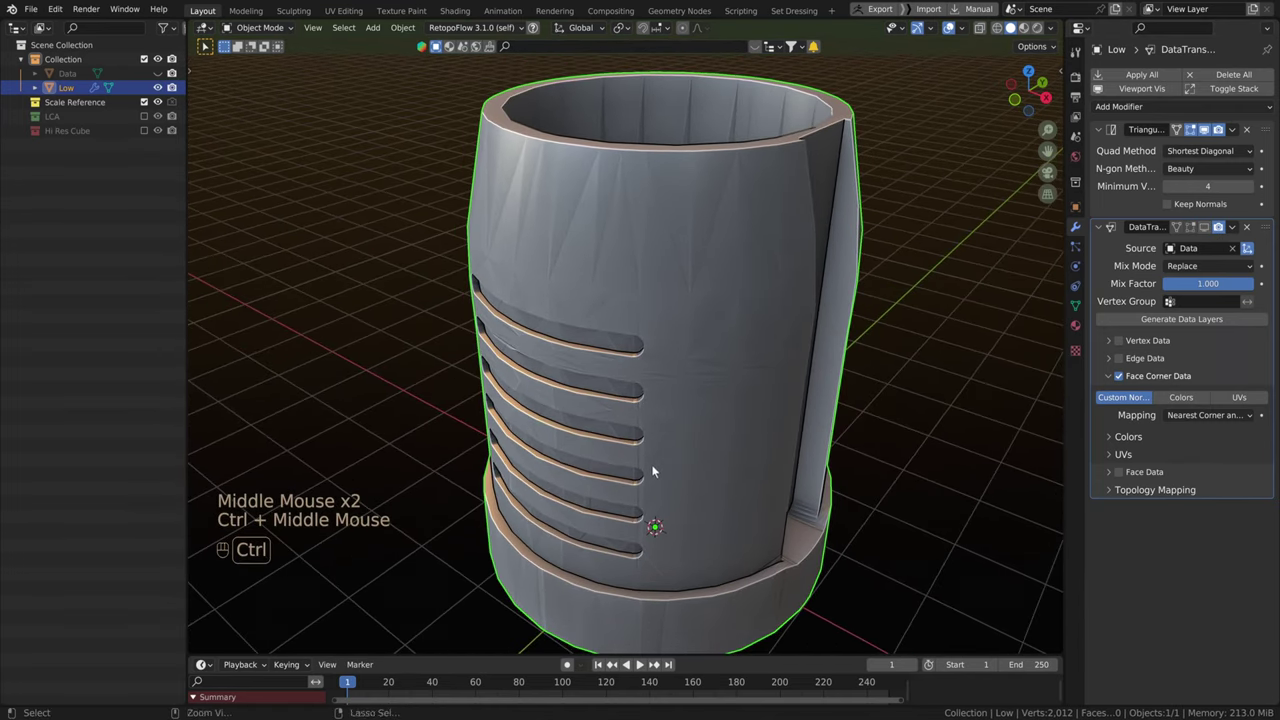
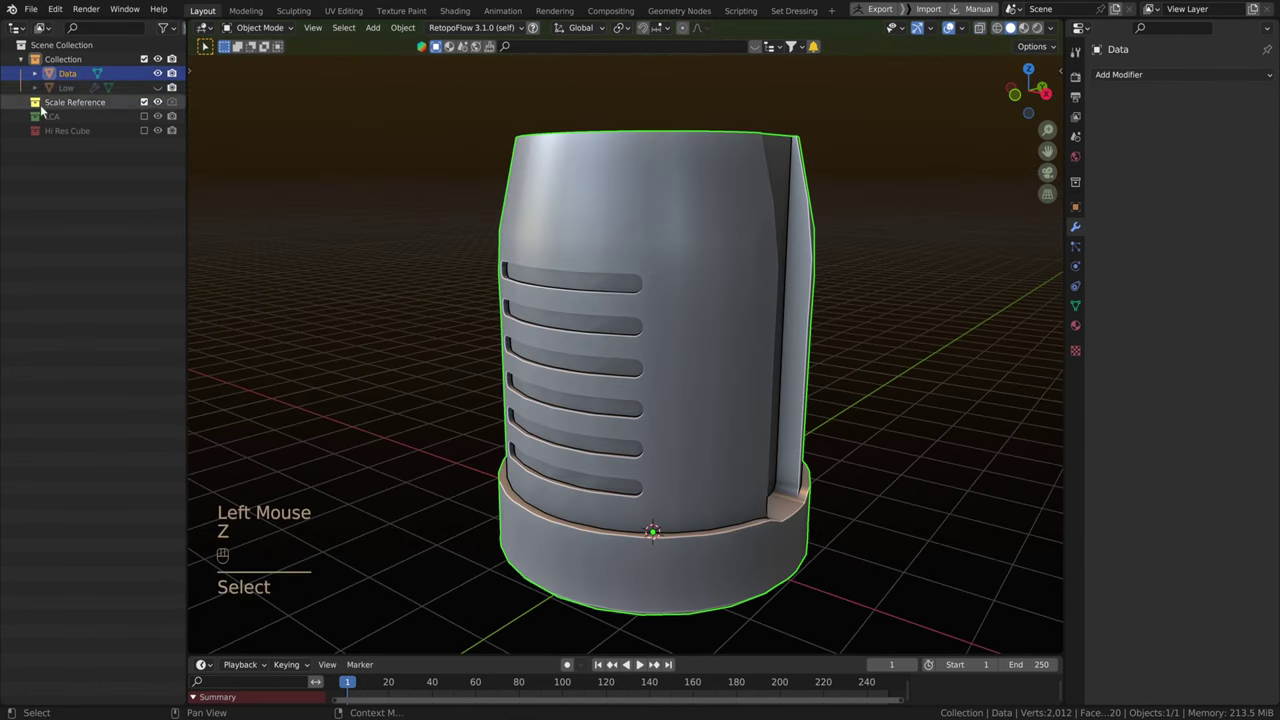
Show Data and Low together to compare them, then hide Data again.
{"action": "left_click", "coordinate": [77, 92]}
{"action": "left_click", "coordinate": [164, 92]}
{"action": "left_click_drag", "start_coordinate": [641, 337], "coordinate": [634, 367]}
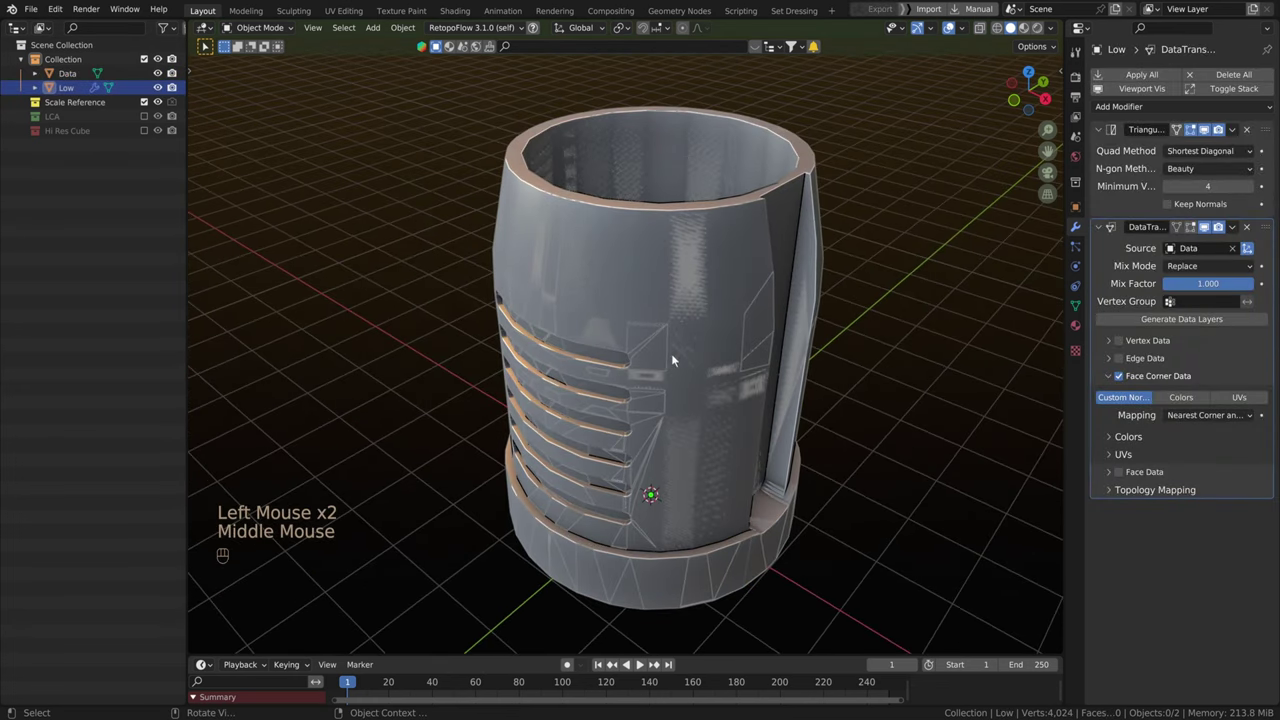
{"action": "left_click", "coordinate": [167, 77]}
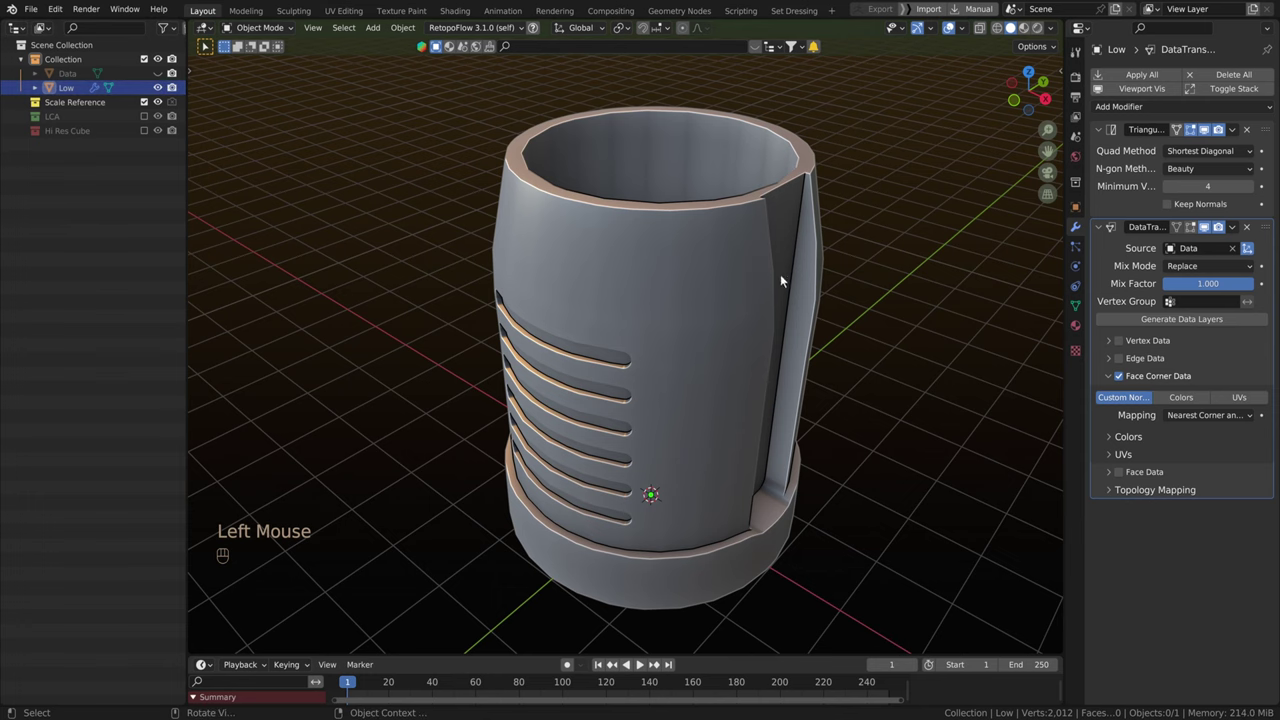
{"action": "left_click_drag", "start_coordinate": [777, 311], "coordinate": [753, 316]}
{"action": "scroll", "scroll_direction": "up", "scroll_amount": 3}
{"action": "middle_click", "coordinate": [675, 331]}
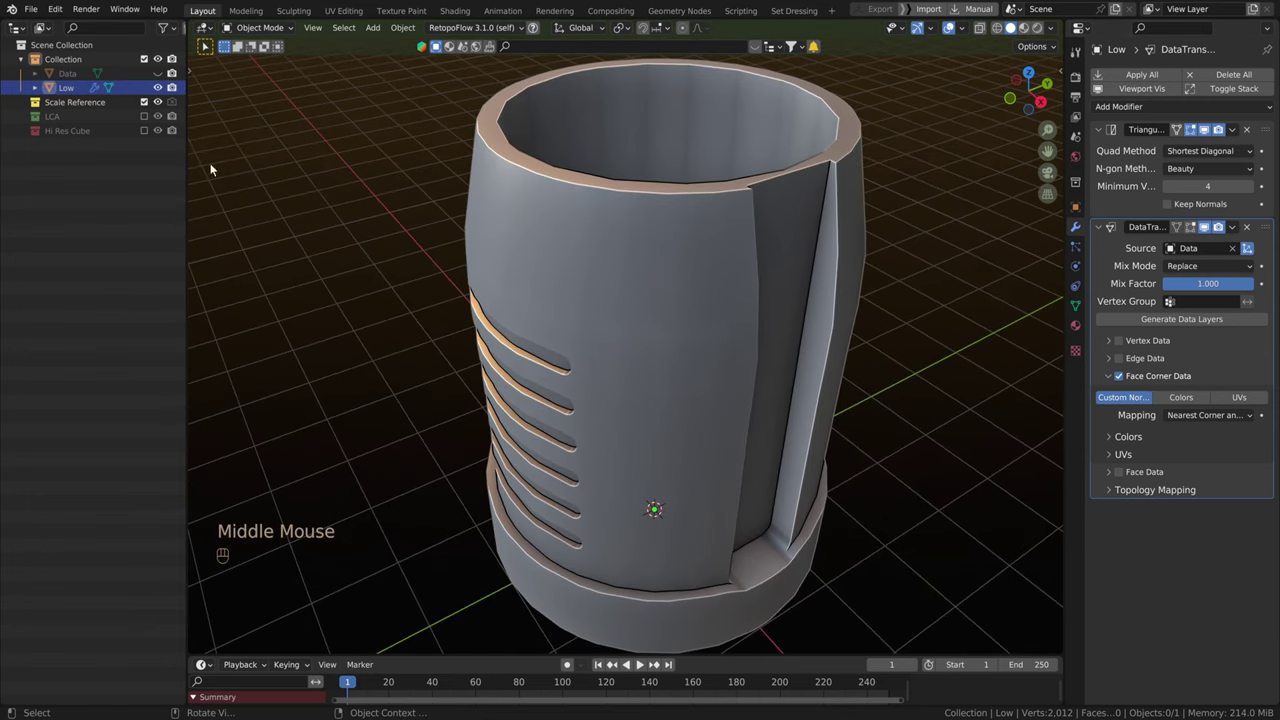
Toggle the Data Transfer modifier's viewport display off and back on to see its effect.
{"action": "left_click", "coordinate": [1211, 229]}
{"action": "left_click_drag", "start_coordinate": [866, 461], "coordinate": [862, 455]}
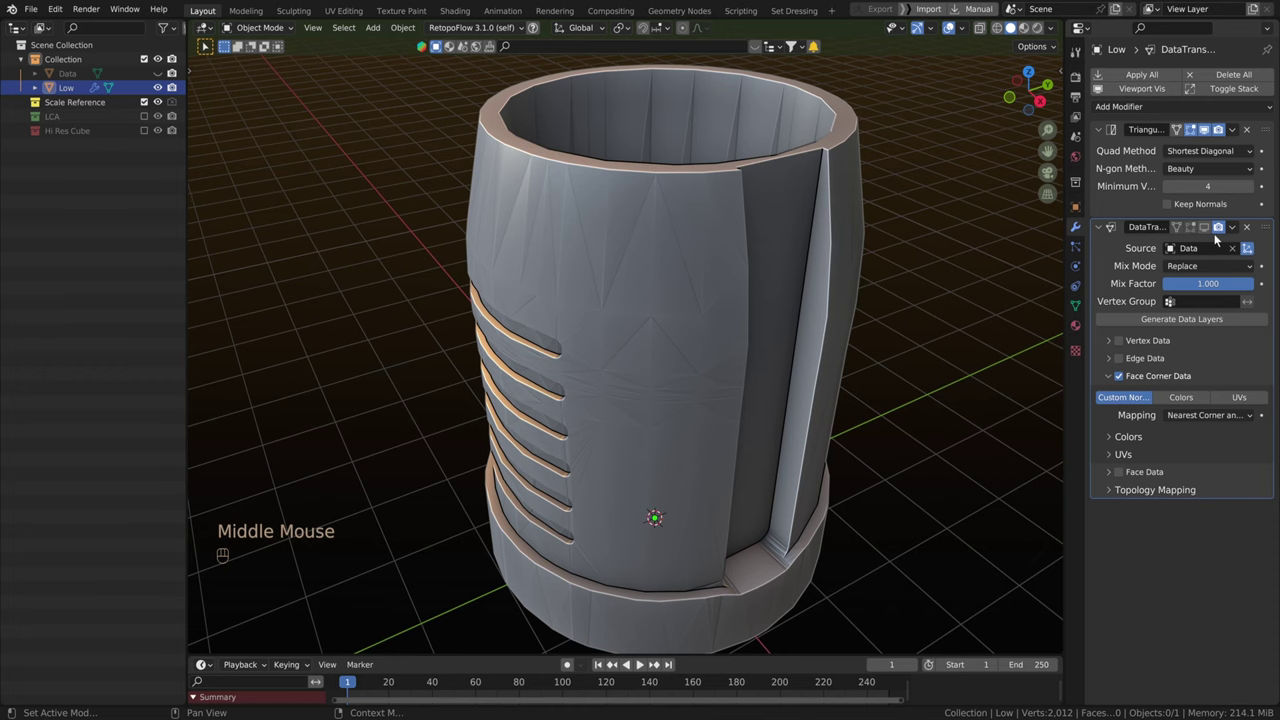
{"action": "left_click", "coordinate": [1212, 232]}
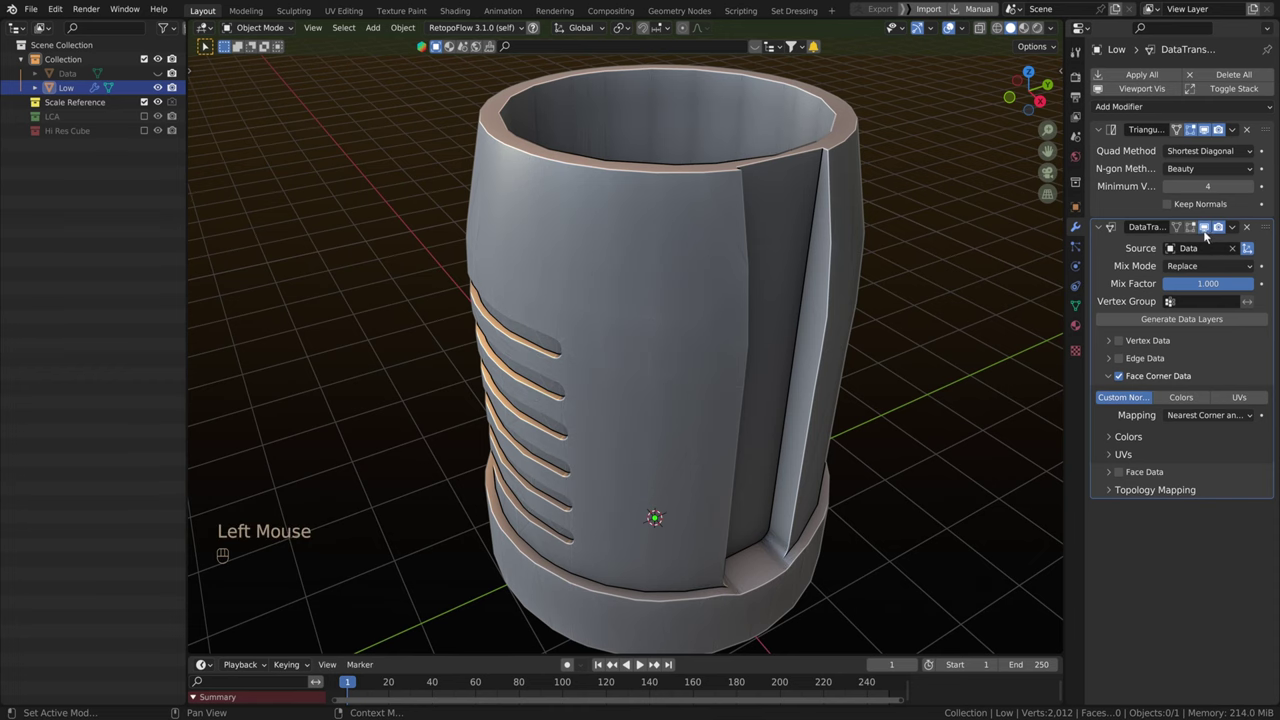
{"action": "middle_click", "coordinate": [896, 378]}
{"action": "scroll", "scroll_direction": "down", "scroll_amount": 3}
{"action": "left_click_drag", "start_coordinate": [783, 413], "coordinate": [776, 433]}
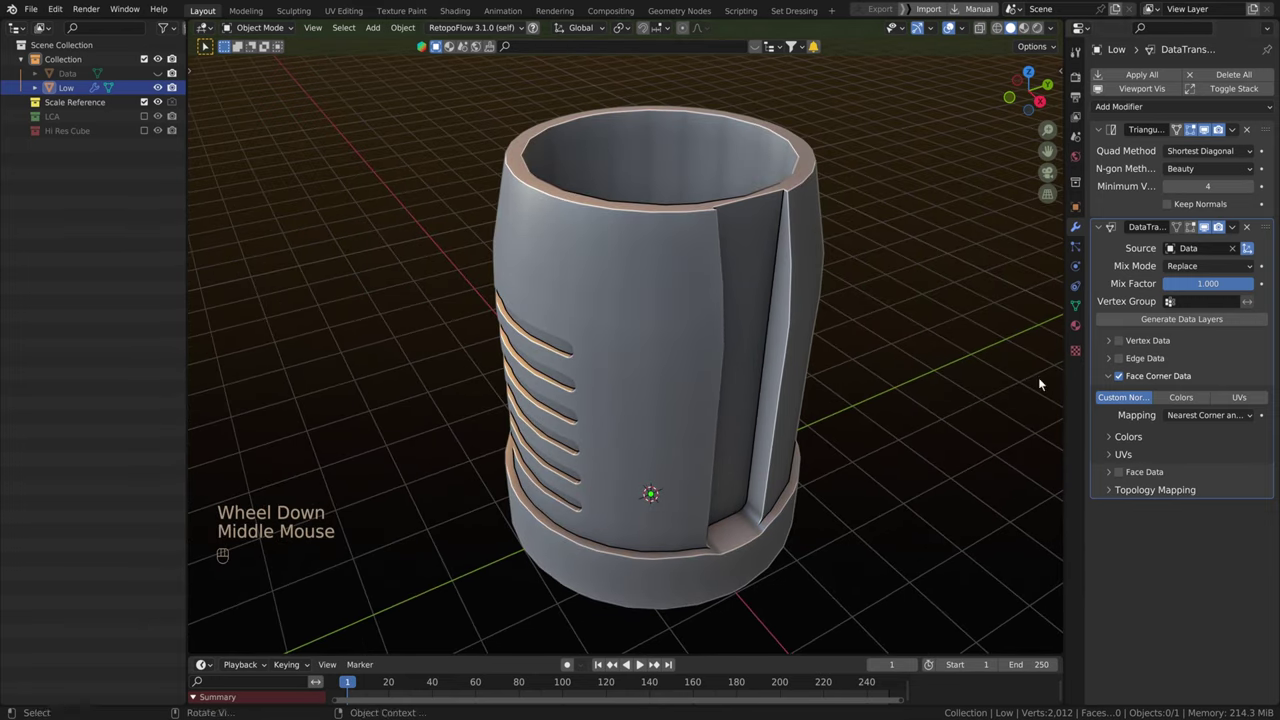
{"action": "left_click_drag", "start_coordinate": [1217, 419], "coordinate": [1183, 453]}
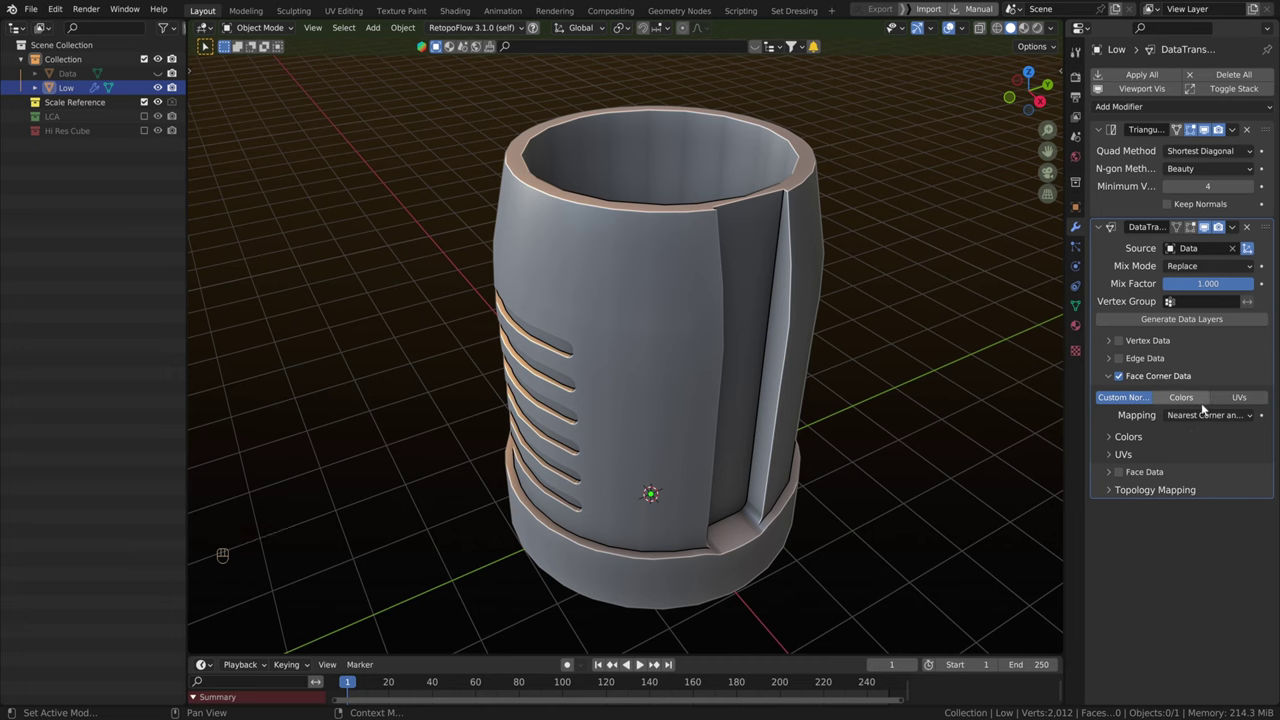
Try Projected Face Interpolated and other corner mappings, then return to Nearest Corner.
{"action": "left_click_drag", "start_coordinate": [1211, 415], "coordinate": [1123, 472]}
{"action": "left_click_drag", "start_coordinate": [1187, 420], "coordinate": [1154, 486]}
{"action": "left_click_drag", "start_coordinate": [1195, 419], "coordinate": [1144, 496]}
{"action": "left_click_drag", "start_coordinate": [1191, 421], "coordinate": [1157, 508]}
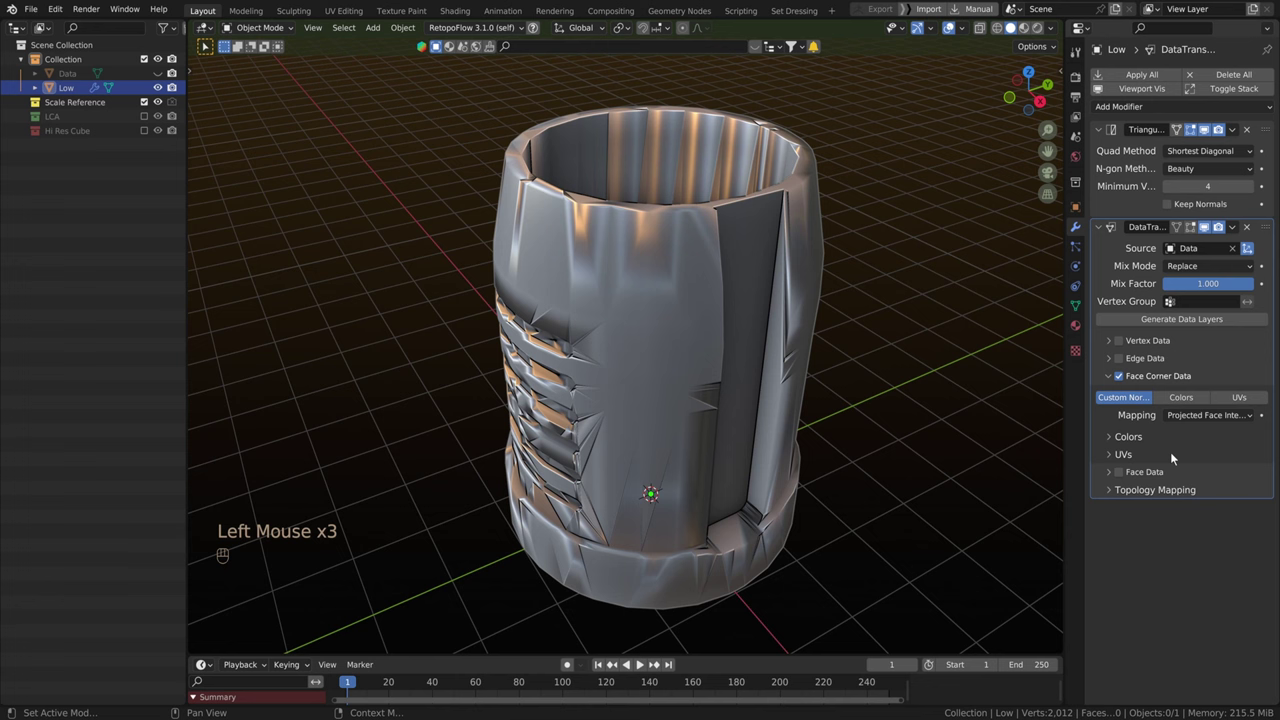
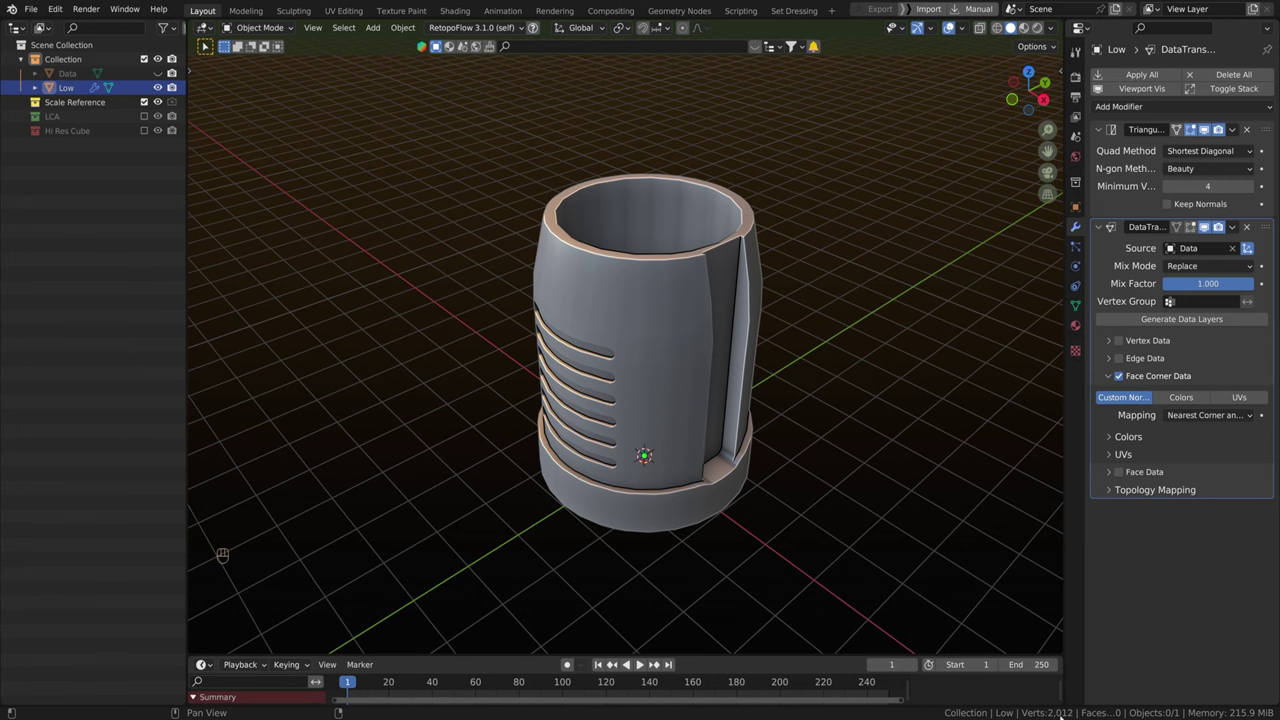
{"action": "middle_click", "coordinate": [784, 490]}
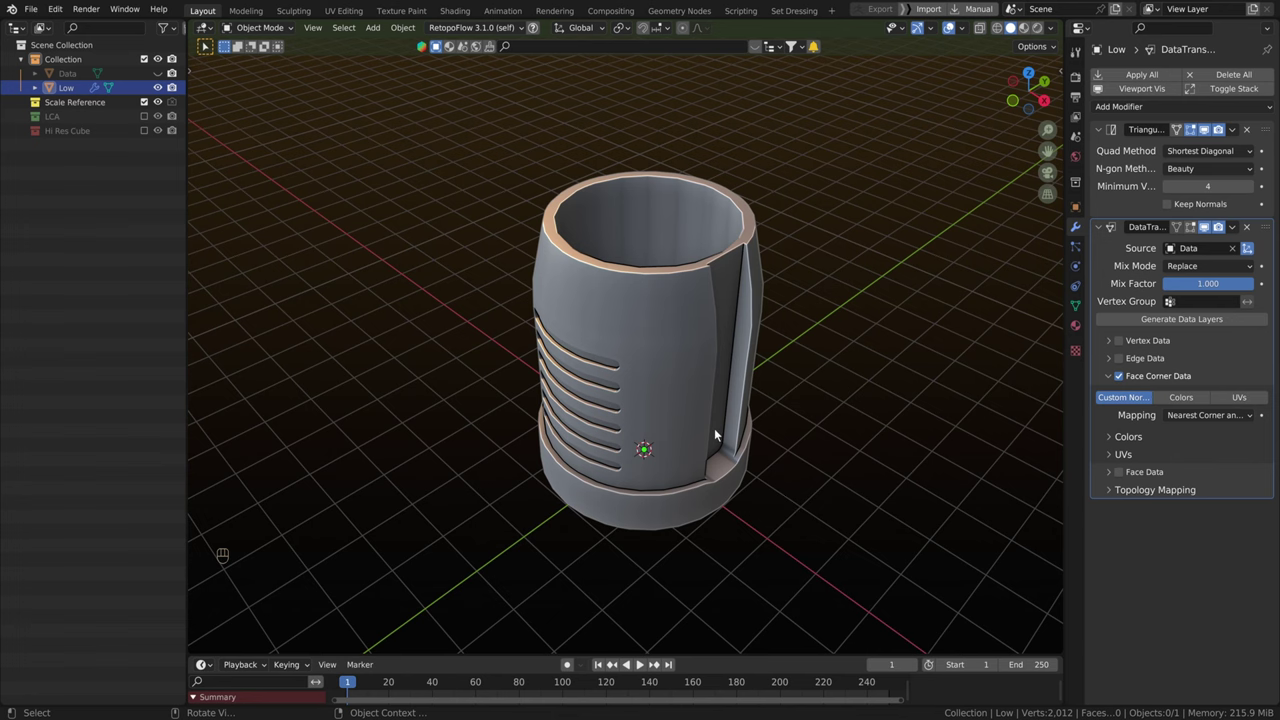
{"action": "scroll", "scroll_direction": "down", "scroll_amount": 3}
{"action": "scroll", "scroll_direction": "up", "scroll_amount": 3}
{"action": "scroll", "scroll_direction": "down", "scroll_amount": 3}
{"action": "middle_click", "coordinate": [732, 432]}
{"action": "left_click_drag", "start_coordinate": [720, 420], "coordinate": [714, 404]}
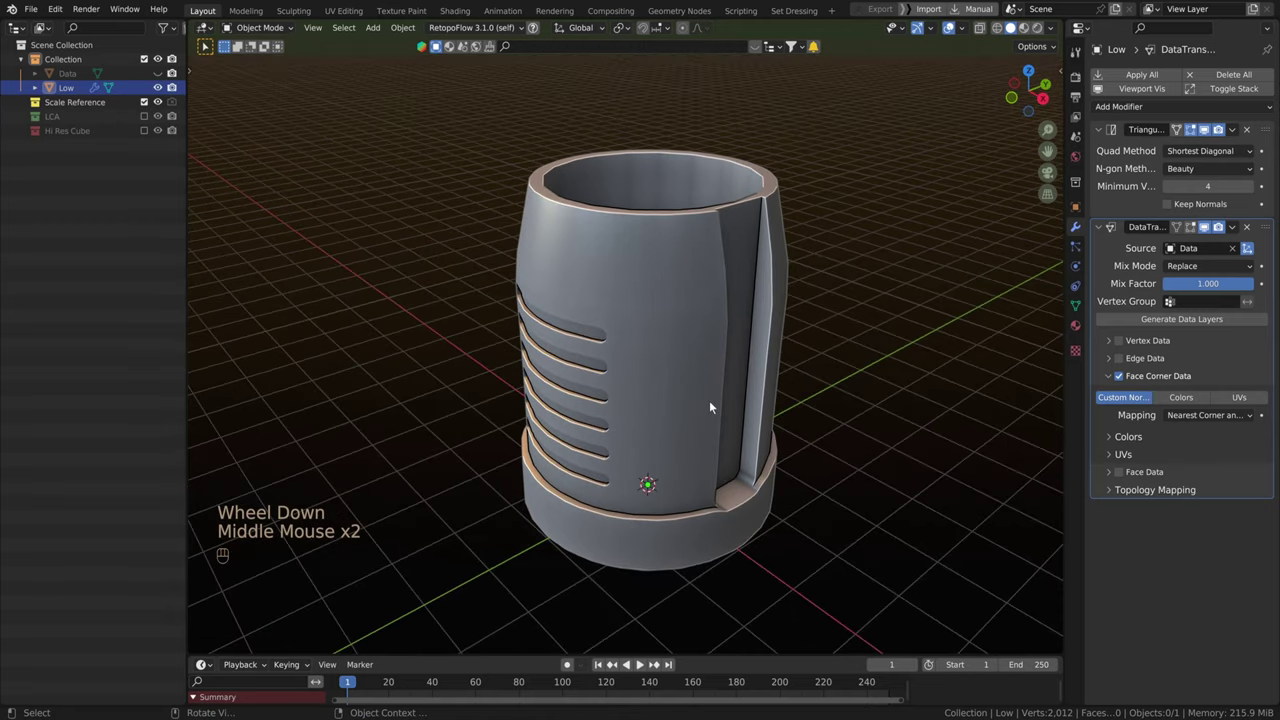
{"action": "scroll", "scroll_direction": "down", "scroll_amount": 3}
{"action": "middle_click", "coordinate": [774, 377]}
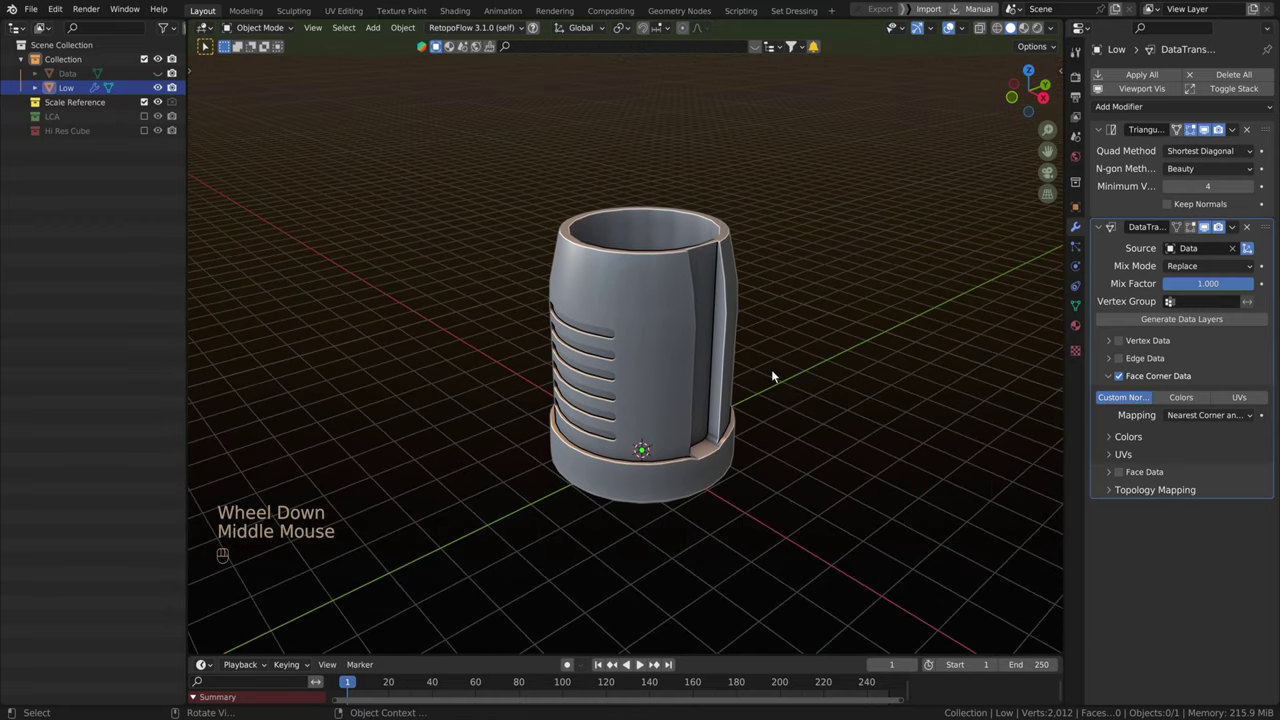
{"action": "scroll", "scroll_direction": "up", "scroll_amount": 3}
{"action": "left_click_drag", "start_coordinate": [797, 351], "coordinate": [782, 369]}
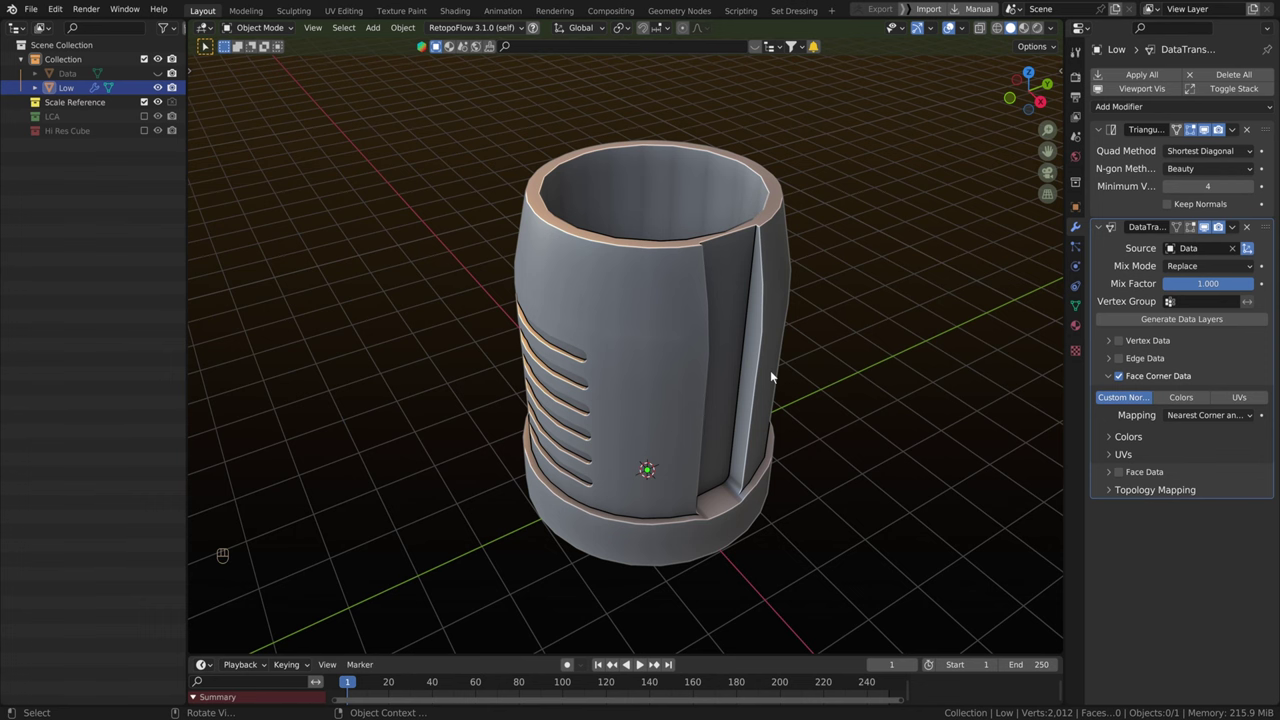
{"action": "scroll", "scroll_direction": "up", "scroll_amount": 3}
{"action": "middle_click", "coordinate": [788, 385]}
{"action": "scroll", "scroll_direction": "down", "scroll_amount": 3}
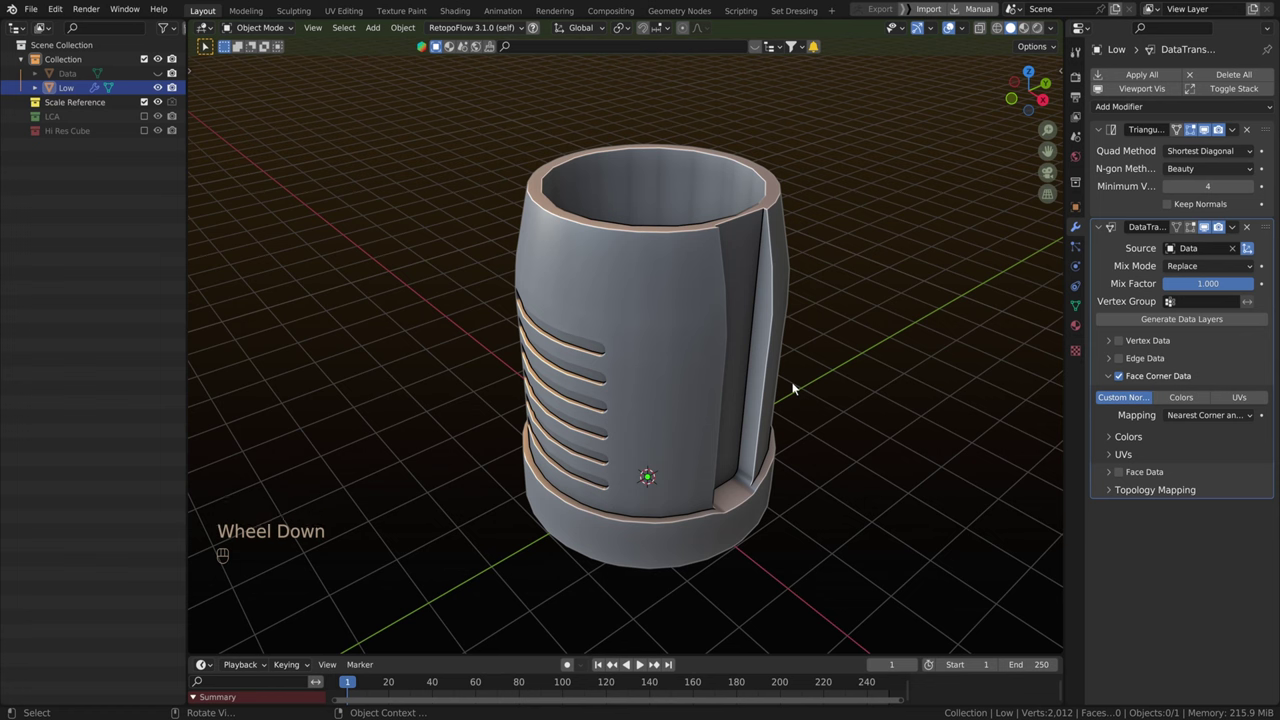
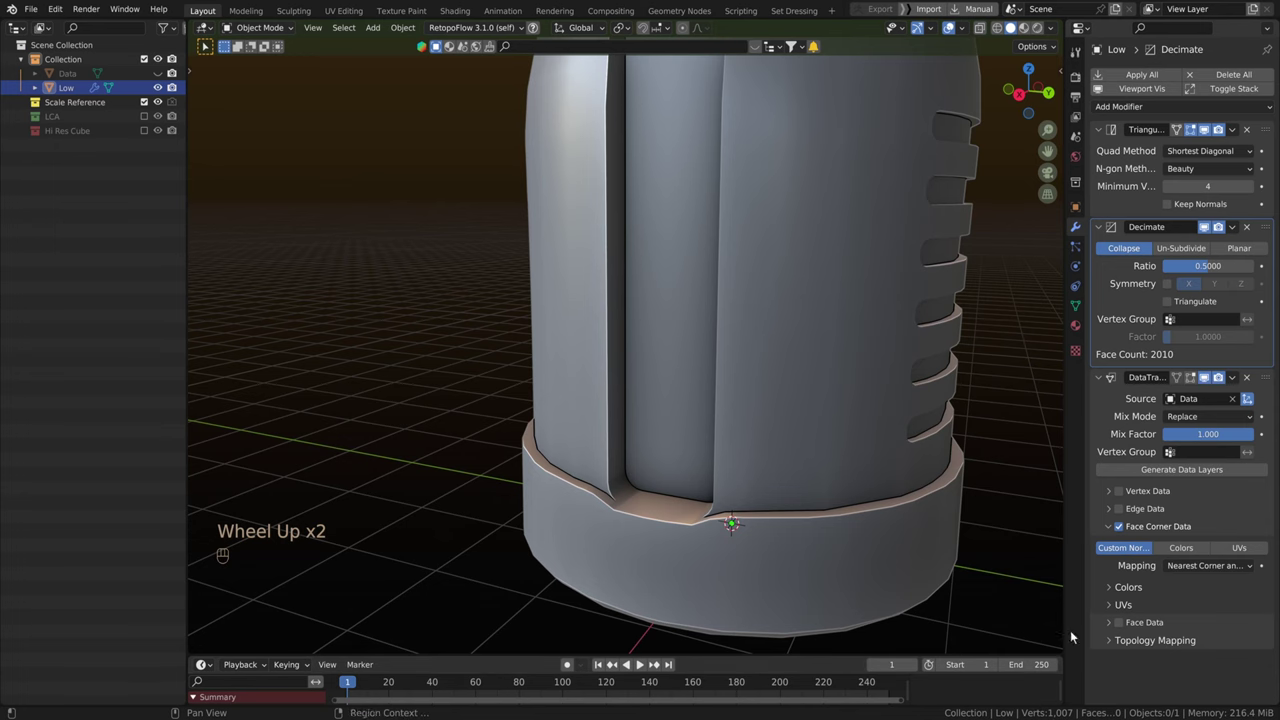
Enable Triangulate on the Decimate modifier and inspect the canister's vent slots.
{"action": "left_click", "coordinate": [1175, 301]}
{"action": "scroll", "scroll_direction": "down", "scroll_amount": 3}
{"action": "middle_click", "coordinate": [880, 465]}
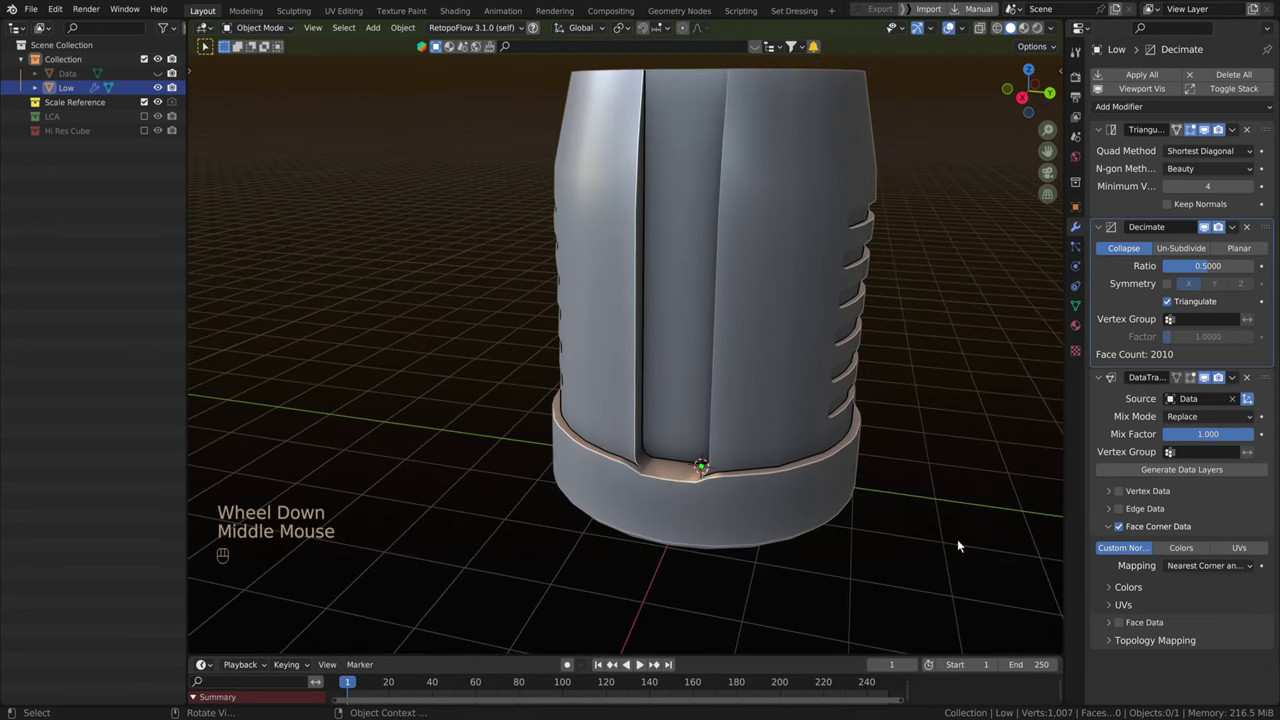
{"action": "left_click_drag", "start_coordinate": [800, 460], "coordinate": [922, 482]}
{"action": "scroll", "scroll_direction": "up", "scroll_amount": 3}
{"action": "left_click_drag", "start_coordinate": [756, 487], "coordinate": [728, 472]}
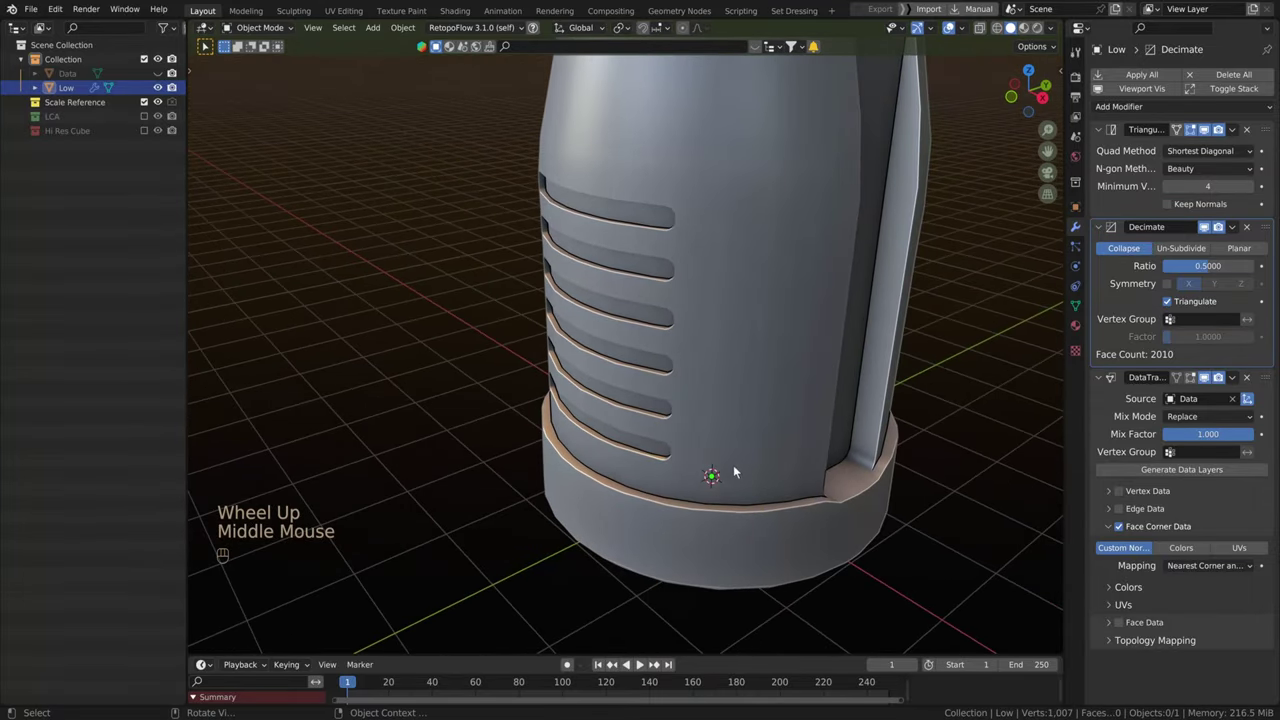
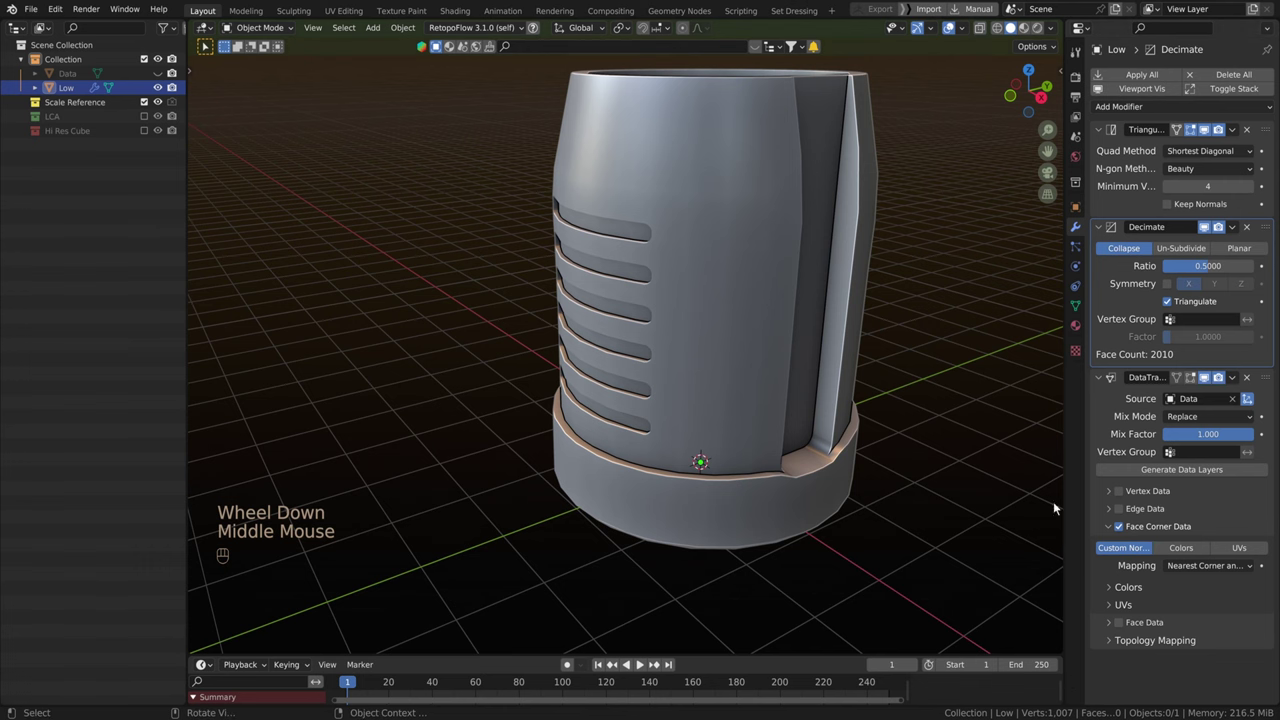
{"action": "middle_click", "coordinate": [931, 466]}
Lower the Decimate ratio to 0.4892, reducing Low to 1966 faces, and select it.
{"action": "left_click_drag", "start_coordinate": [767, 503], "coordinate": [750, 496]}
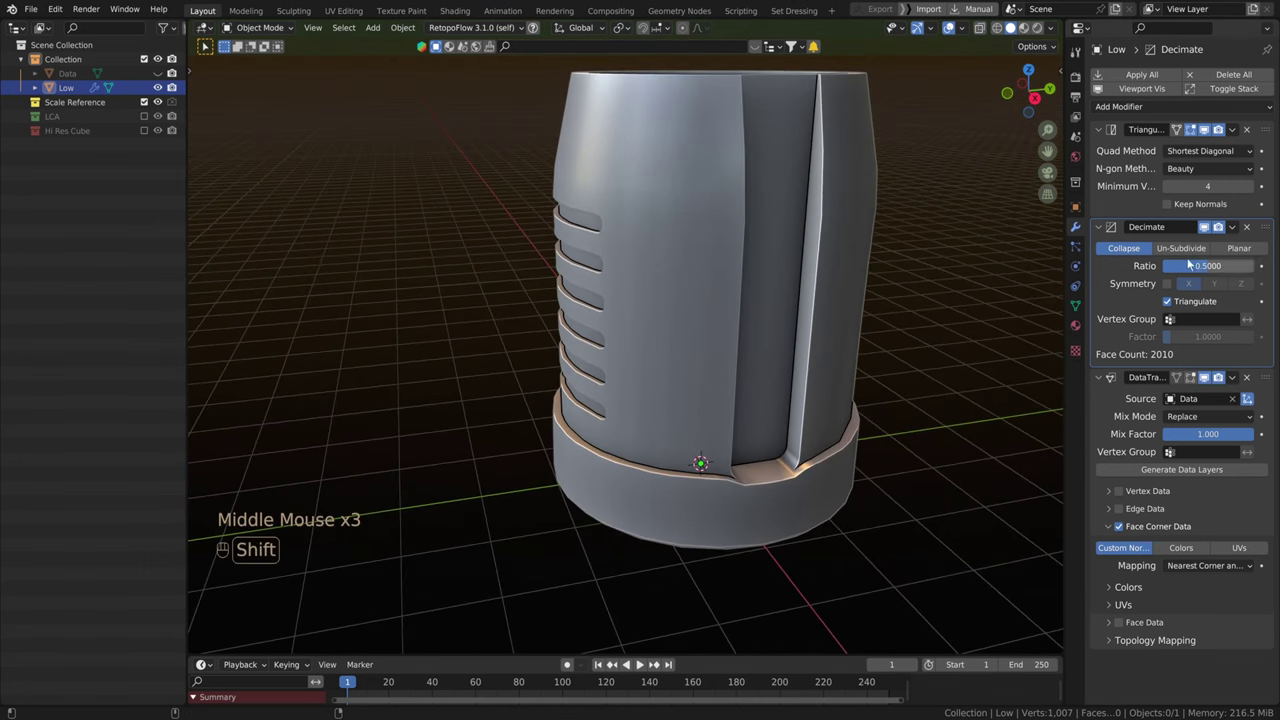
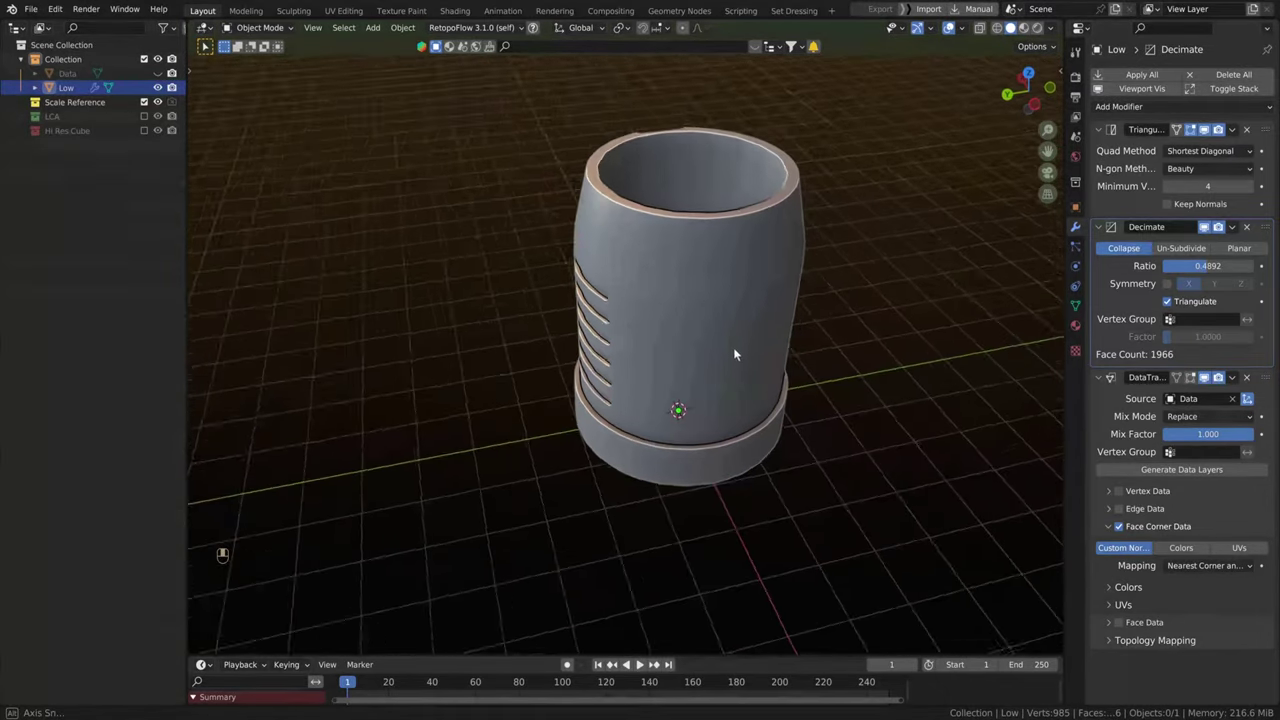
{"action": "left_click_drag", "start_coordinate": [756, 344], "coordinate": [764, 317]}
{"action": "scroll", "scroll_direction": "down", "scroll_amount": 3}
{"action": "left_click_drag", "start_coordinate": [756, 398], "coordinate": [766, 412]}
{"action": "left_click", "coordinate": [679, 279]}
{"action": "left_click_drag", "start_coordinate": [675, 303], "coordinate": [770, 301]}
{"action": "middle_click", "coordinate": [742, 312]}
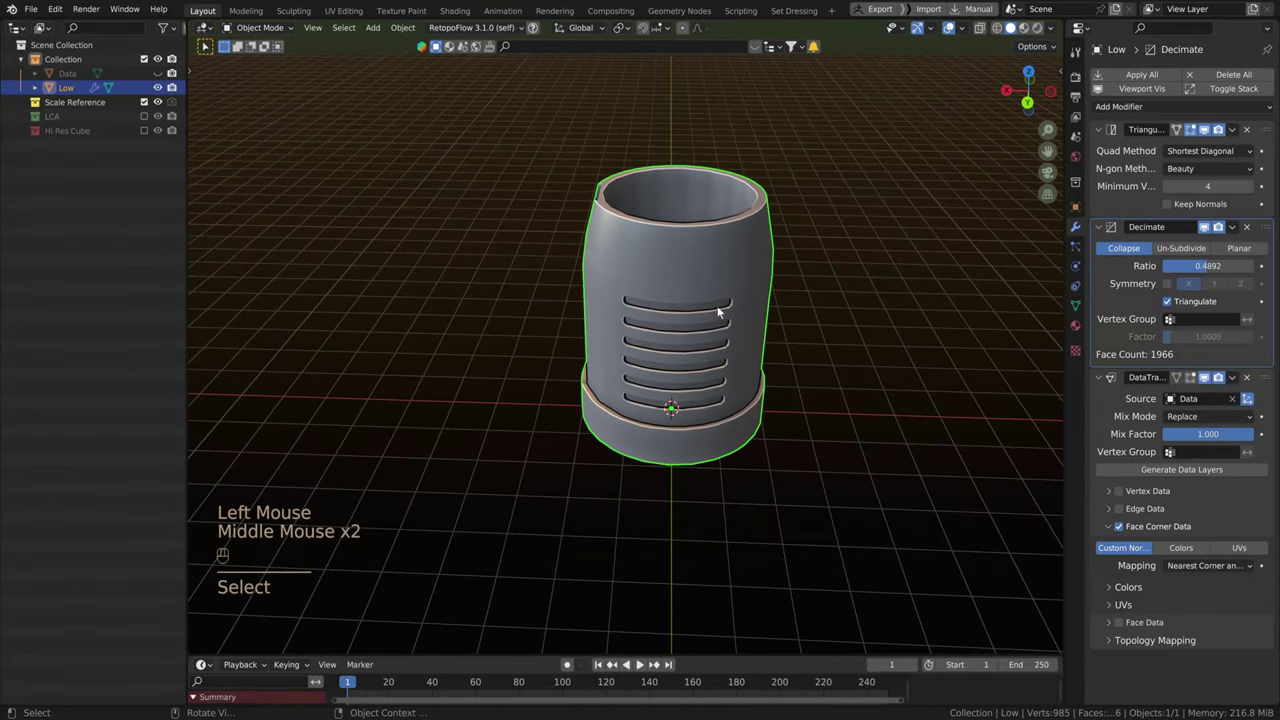
{"action": "key", "text": "q"}
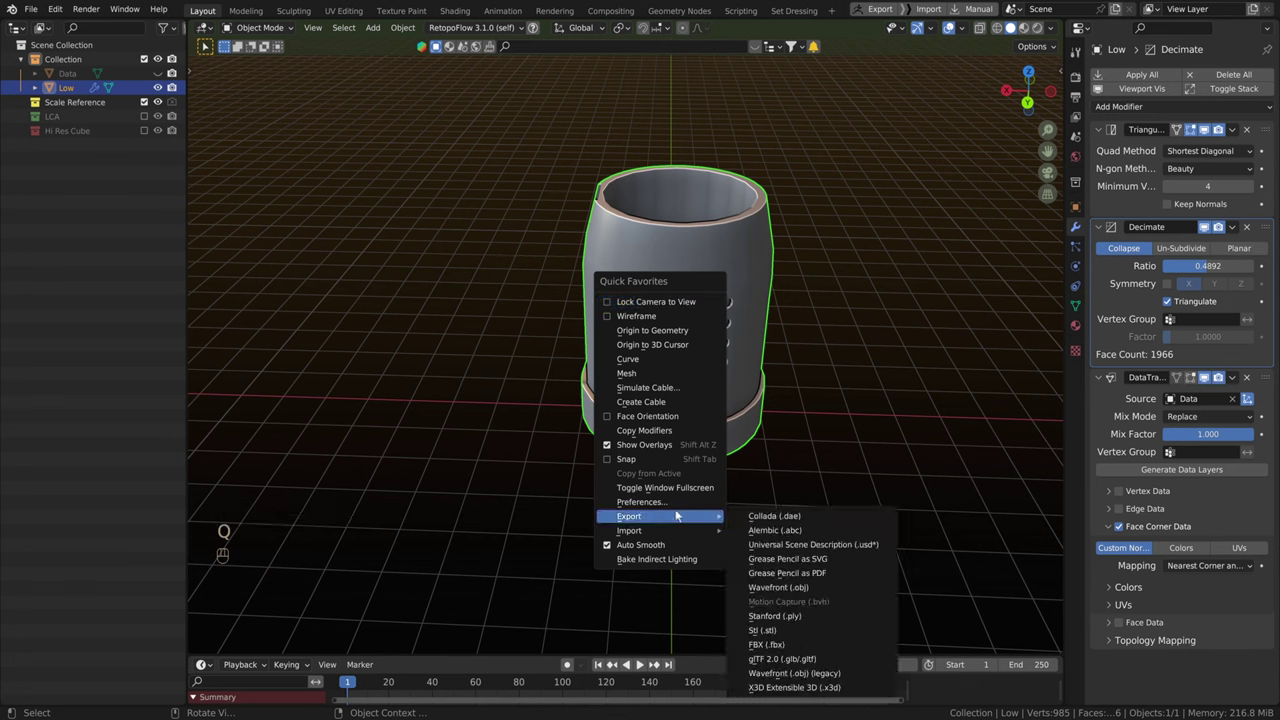
{"action": "key", "text": "q"}
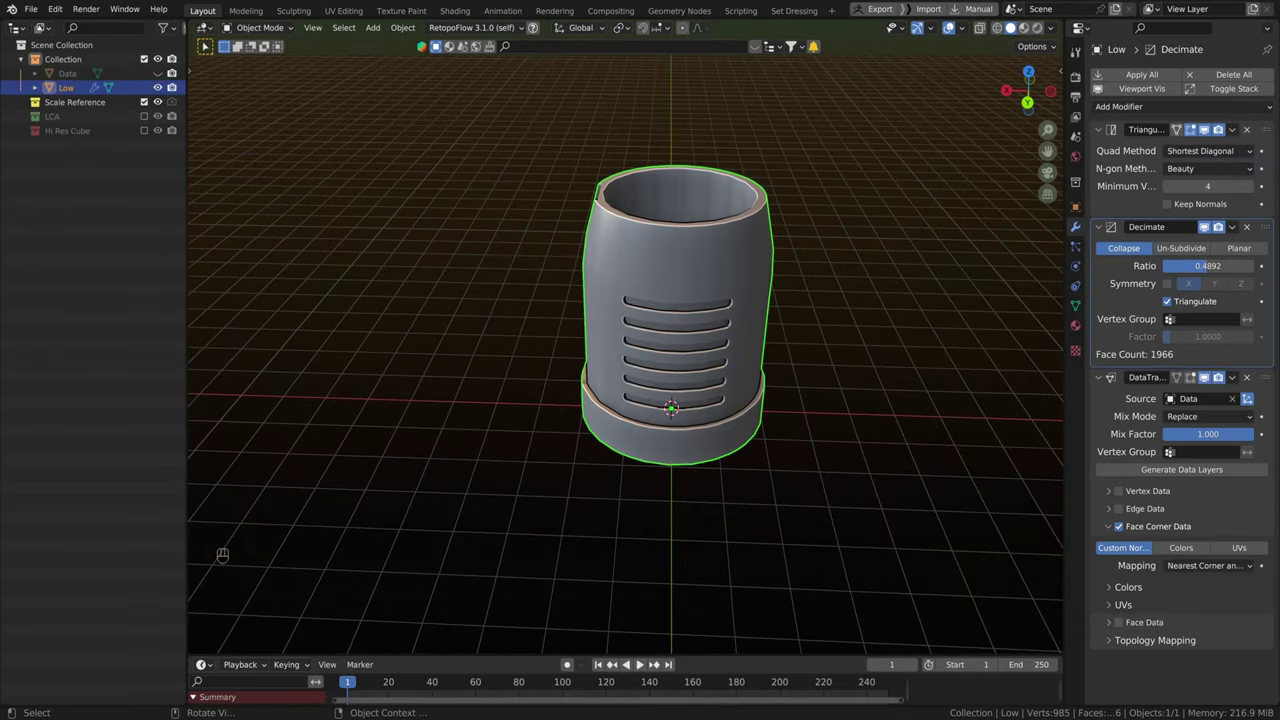
Hide Low in the Outliner and import the high-poly High canister via Quick Favorites.
{"action": "scroll", "scroll_direction": "down", "scroll_amount": 3}
{"action": "scroll", "scroll_direction": "up", "scroll_amount": 3}
{"action": "left_click_drag", "start_coordinate": [430, 256], "coordinate": [367, 254]}
{"action": "scroll", "scroll_direction": "up", "scroll_amount": 3}
{"action": "middle_click", "coordinate": [481, 284]}
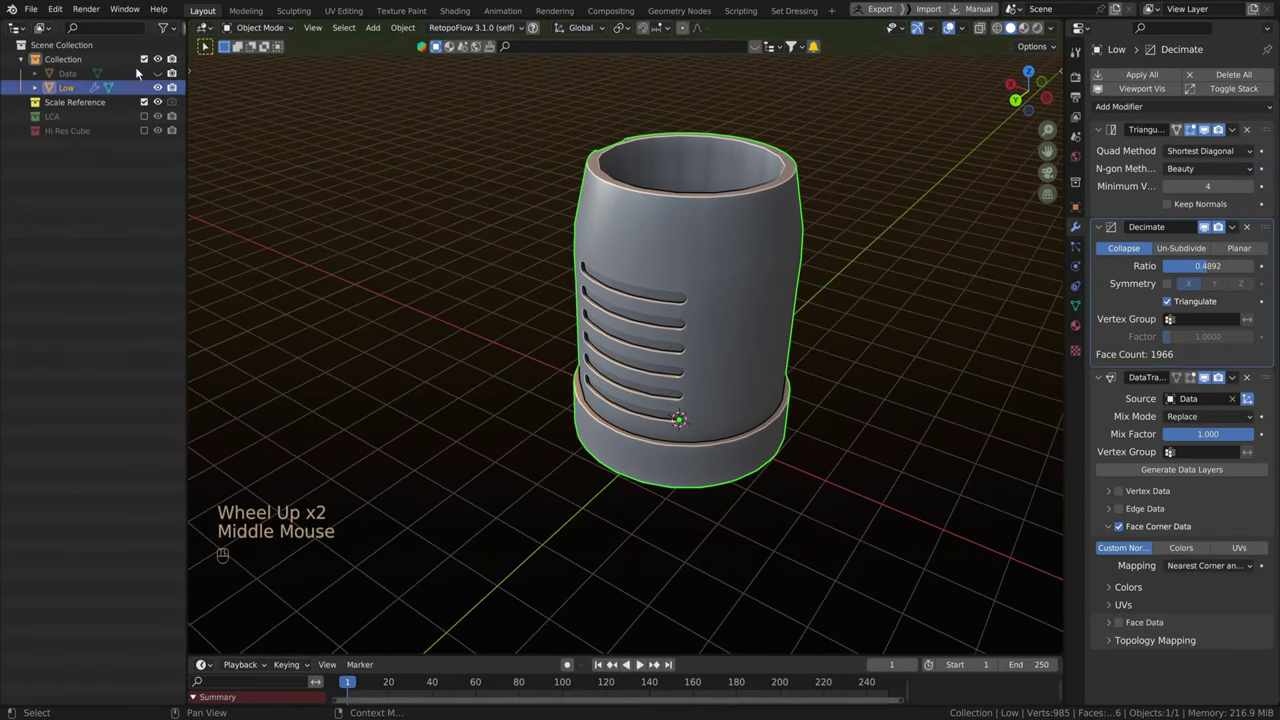
{"action": "left_click", "coordinate": [165, 92]}
{"action": "left_click_drag", "start_coordinate": [542, 239], "coordinate": [506, 248]}
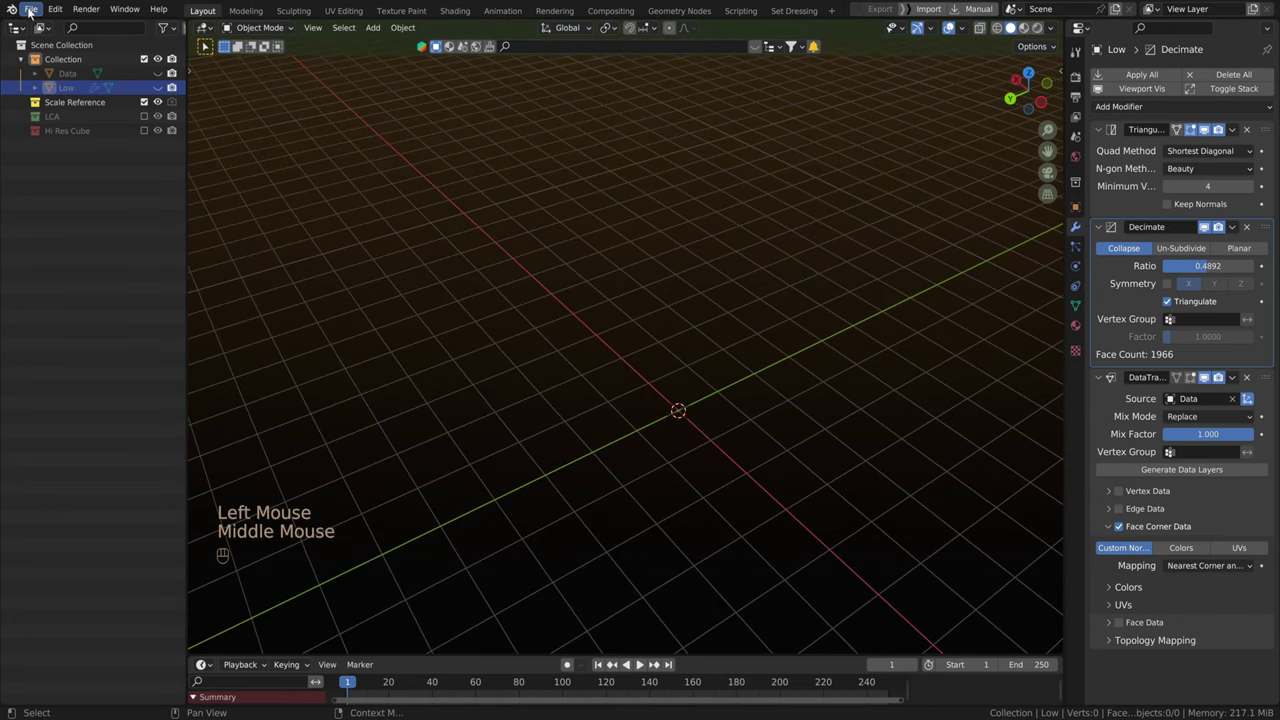
{"action": "key", "text": "q"}
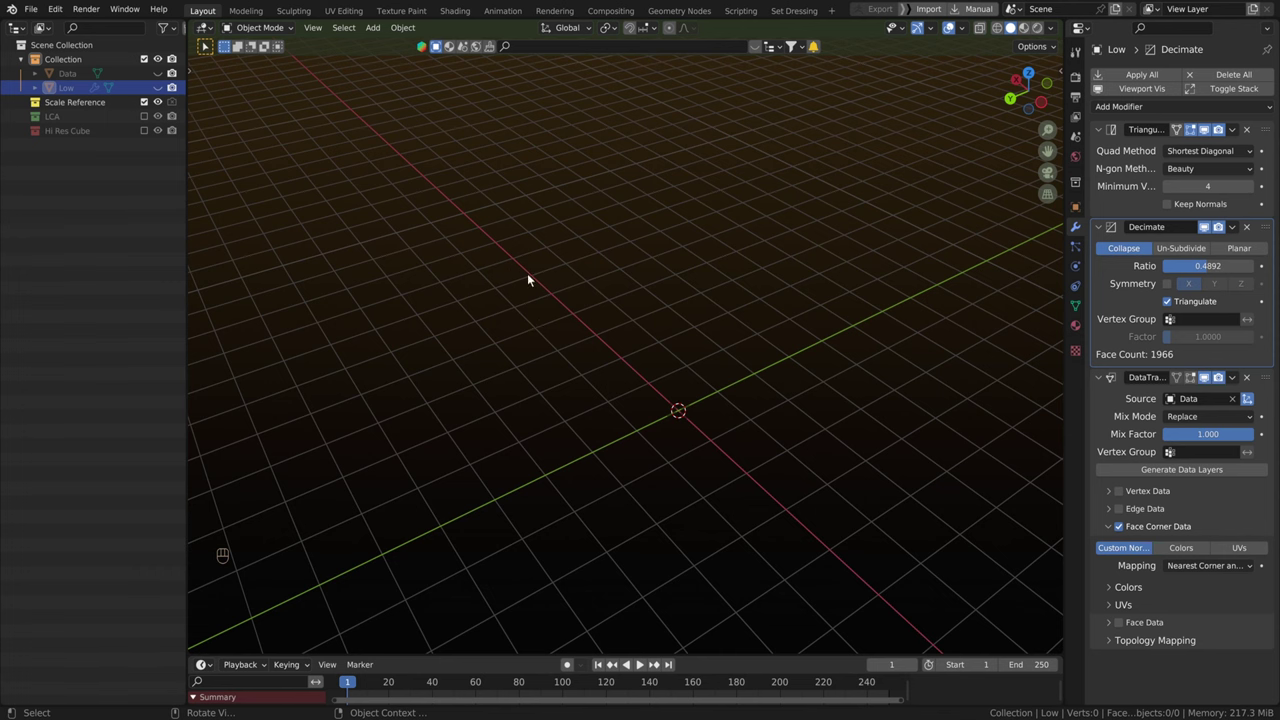
{"action": "middle_click", "coordinate": [766, 418]}
{"action": "scroll", "scroll_direction": "up", "scroll_amount": 3}
Rotate High -90° about X to stand it upright and look it over.
{"action": "key", "text": "r"}
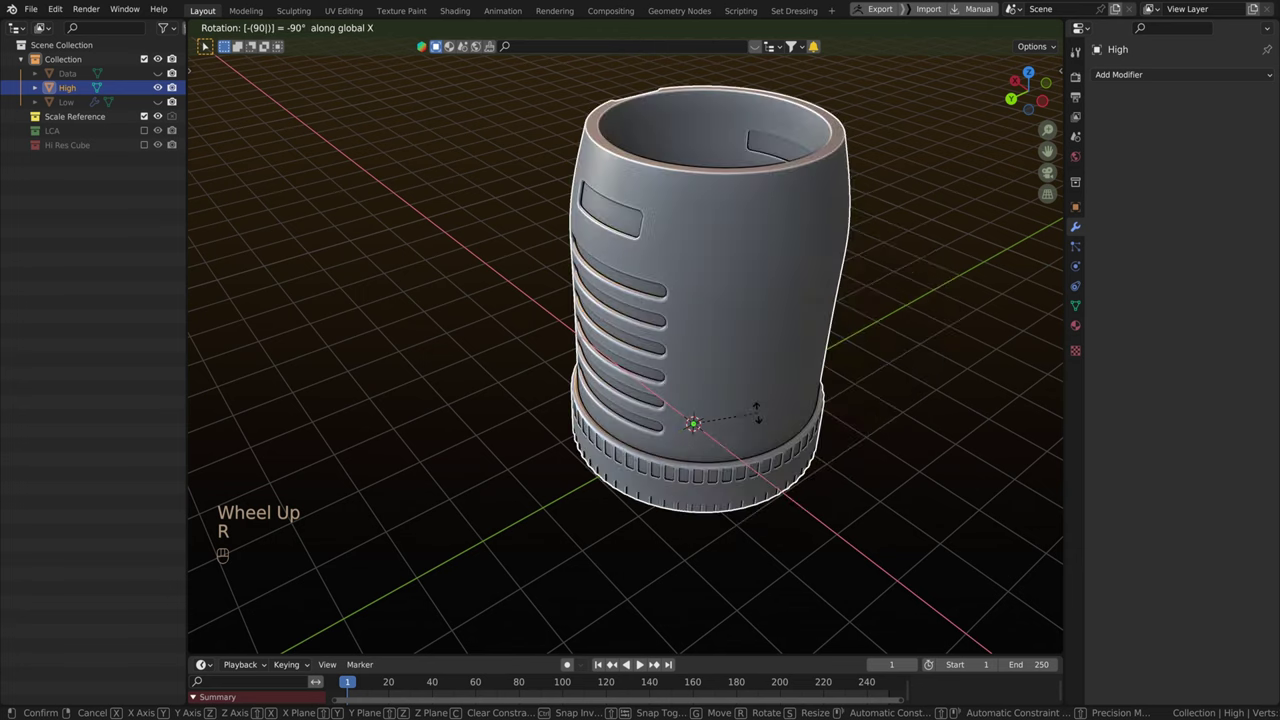
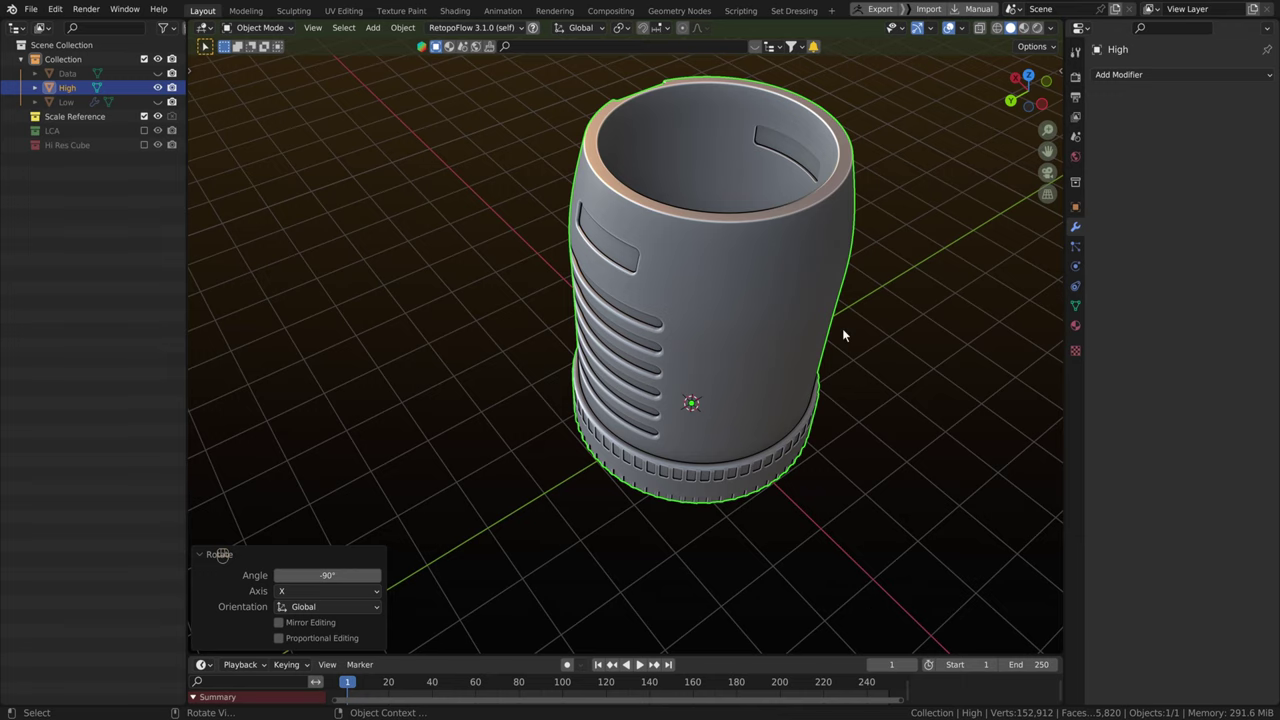
{"action": "left_click_drag", "start_coordinate": [836, 323], "coordinate": [799, 309]}
{"action": "scroll", "scroll_direction": "up", "scroll_amount": 3}
{"action": "left_click_drag", "start_coordinate": [790, 317], "coordinate": [708, 388]}
{"action": "scroll", "scroll_direction": "down", "scroll_amount": 3}
{"action": "left_click_drag", "start_coordinate": [616, 376], "coordinate": [659, 367]}
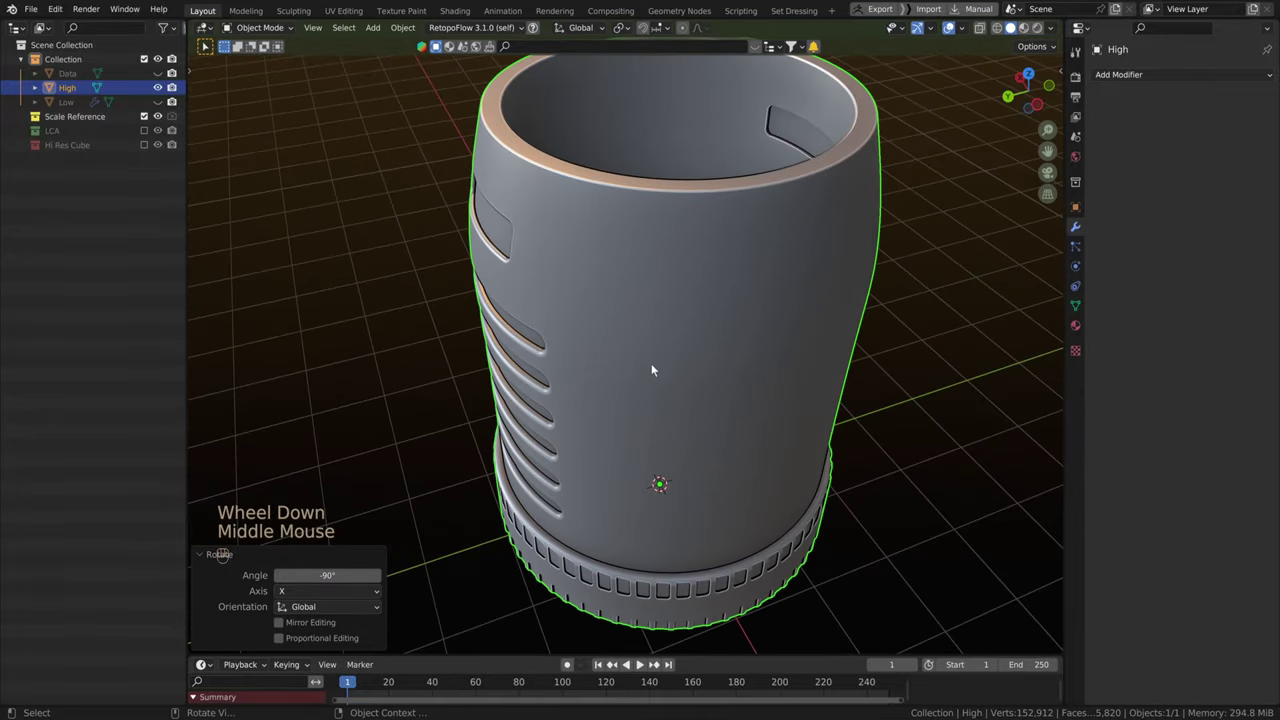
Hide High, select Low and bring up the Quick Favorites list.
{"action": "scroll", "scroll_direction": "down", "scroll_amount": 3}
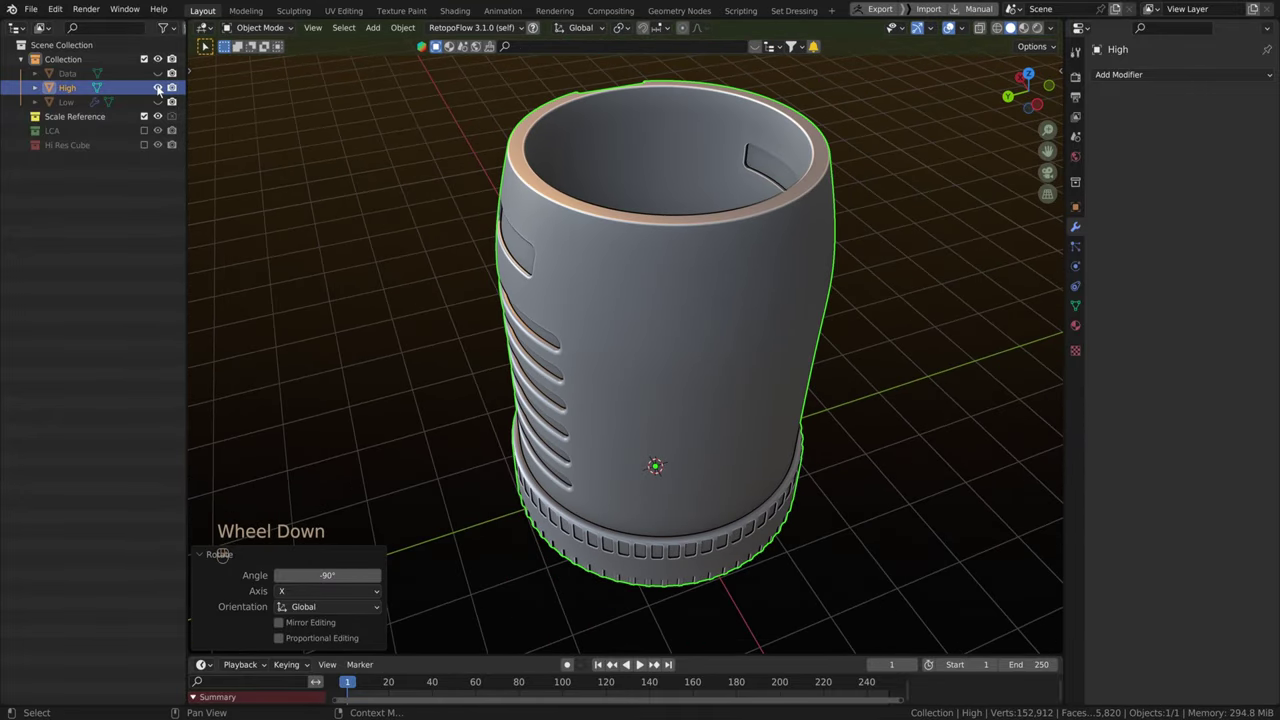
{"action": "left_click", "coordinate": [165, 103]}
{"action": "left_click", "coordinate": [165, 89]}
{"action": "scroll", "scroll_direction": "down", "scroll_amount": 3}
{"action": "left_click_drag", "start_coordinate": [596, 330], "coordinate": [611, 314]}
{"action": "scroll", "scroll_direction": "up", "scroll_amount": 3}
{"action": "left_click", "coordinate": [618, 312]}
{"action": "key", "text": "q"}
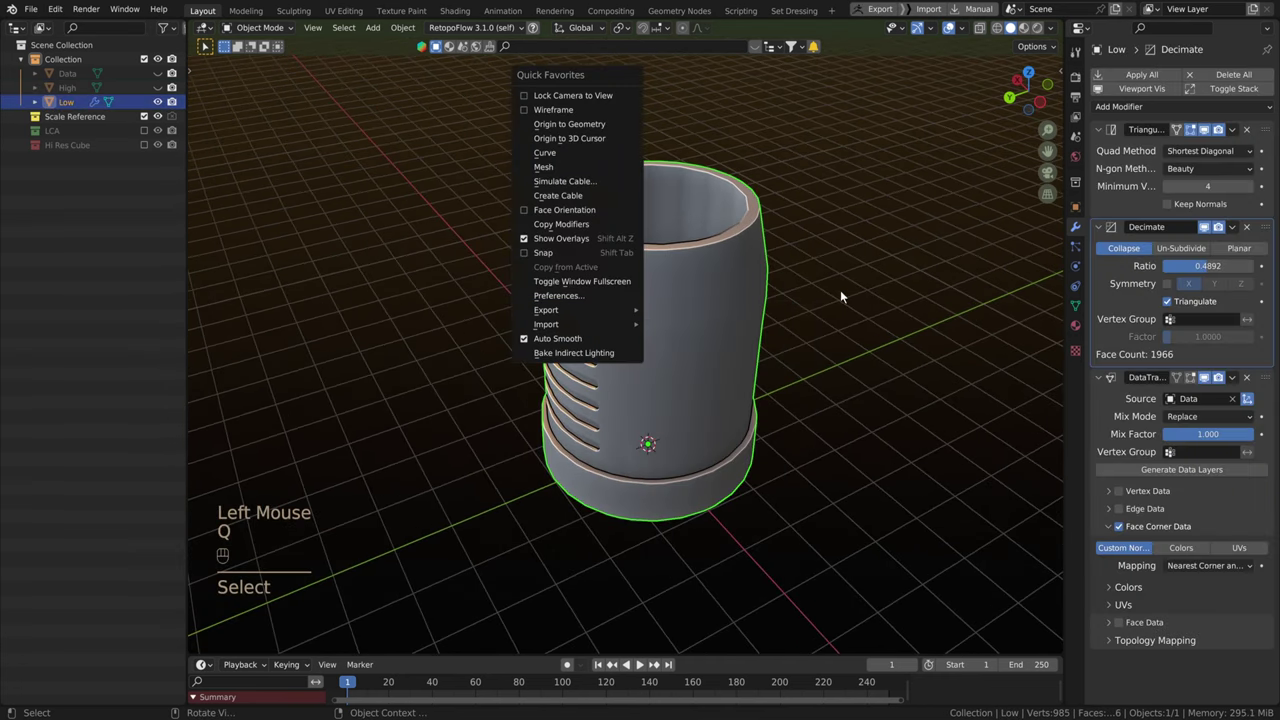
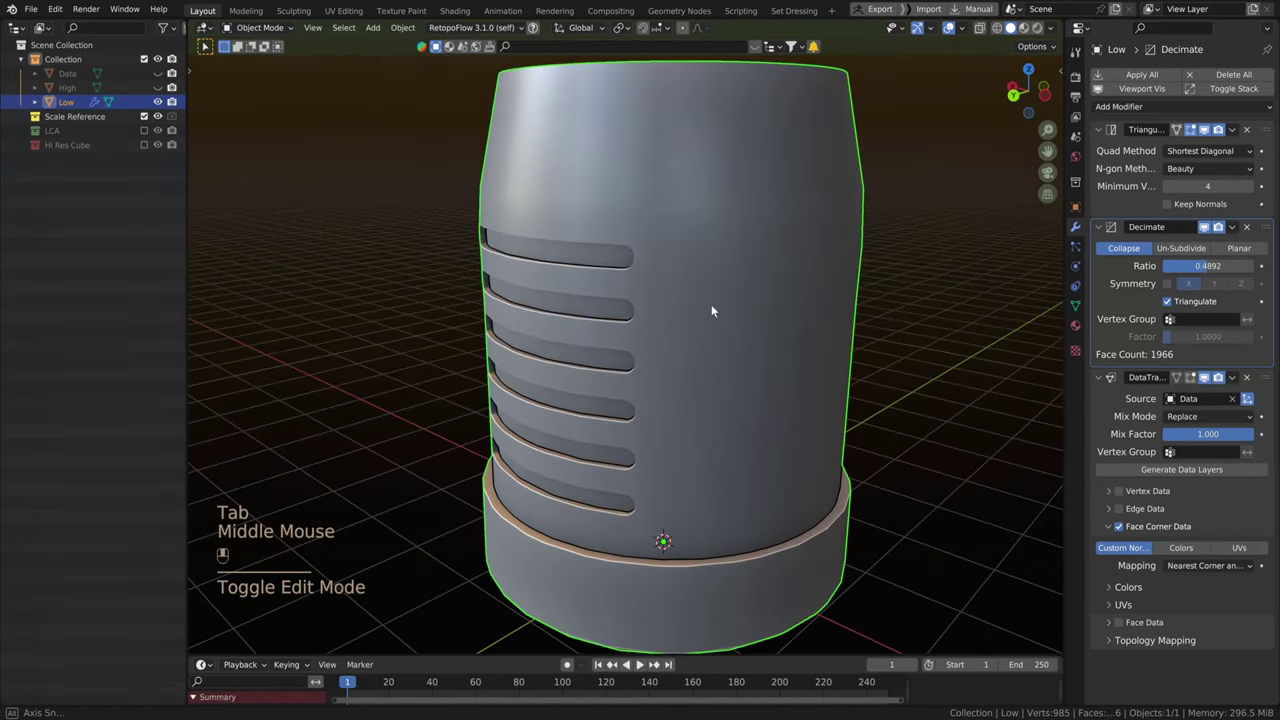
Inspect the decimated Low canister's slots and top, then enter Edit Mode with all selected.
{"action": "middle_click", "coordinate": [699, 312]}
{"action": "left_click_drag", "start_coordinate": [747, 319], "coordinate": [732, 331]}
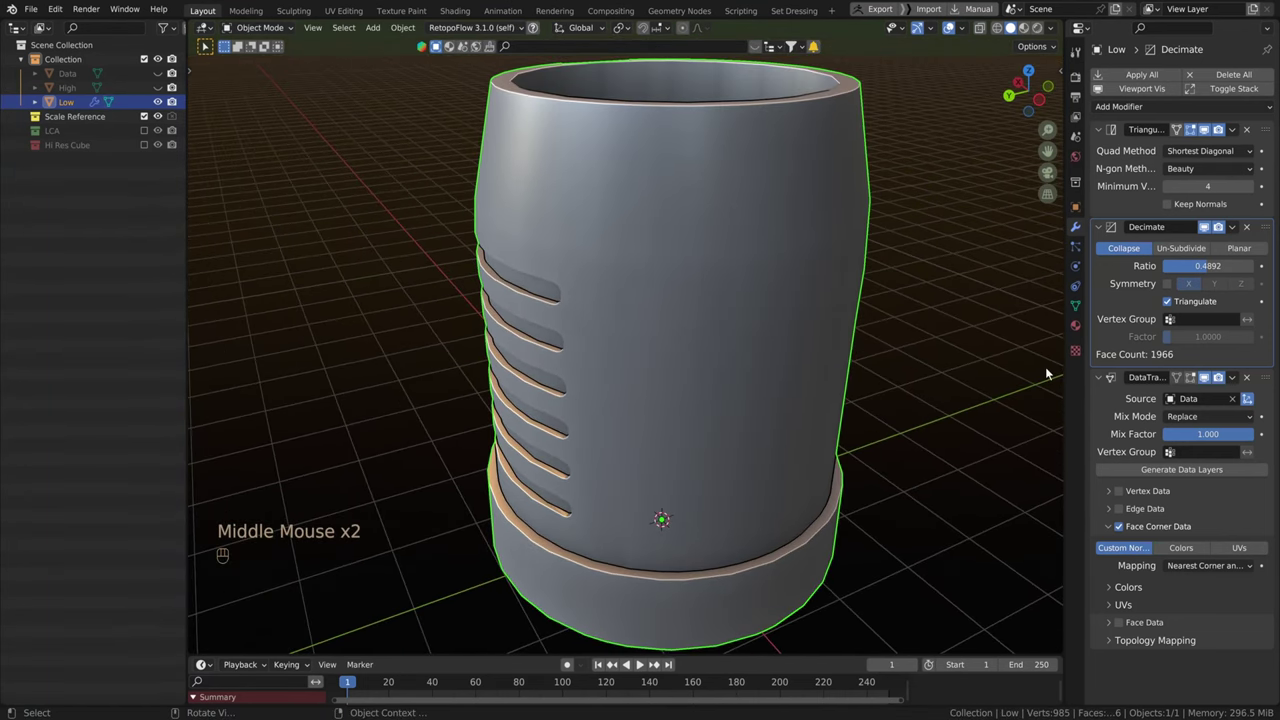
{"action": "left_click_drag", "start_coordinate": [635, 273], "coordinate": [625, 300]}
{"action": "scroll", "scroll_direction": "down", "scroll_amount": 3}
{"action": "middle_click", "coordinate": [619, 368]}
{"action": "scroll", "scroll_direction": "up", "scroll_amount": 3}
{"action": "left_click", "coordinate": [639, 344]}
{"action": "middle_click", "coordinate": [705, 373]}
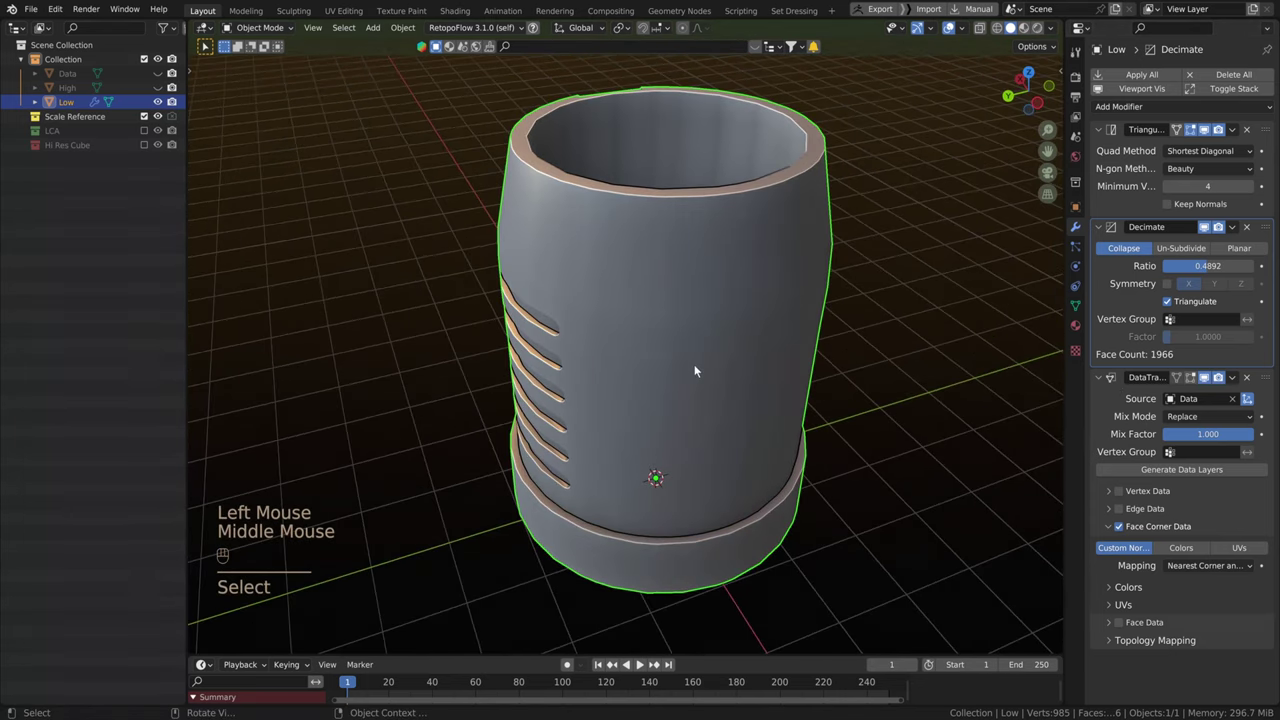
{"action": "key", "text": "Tab"}
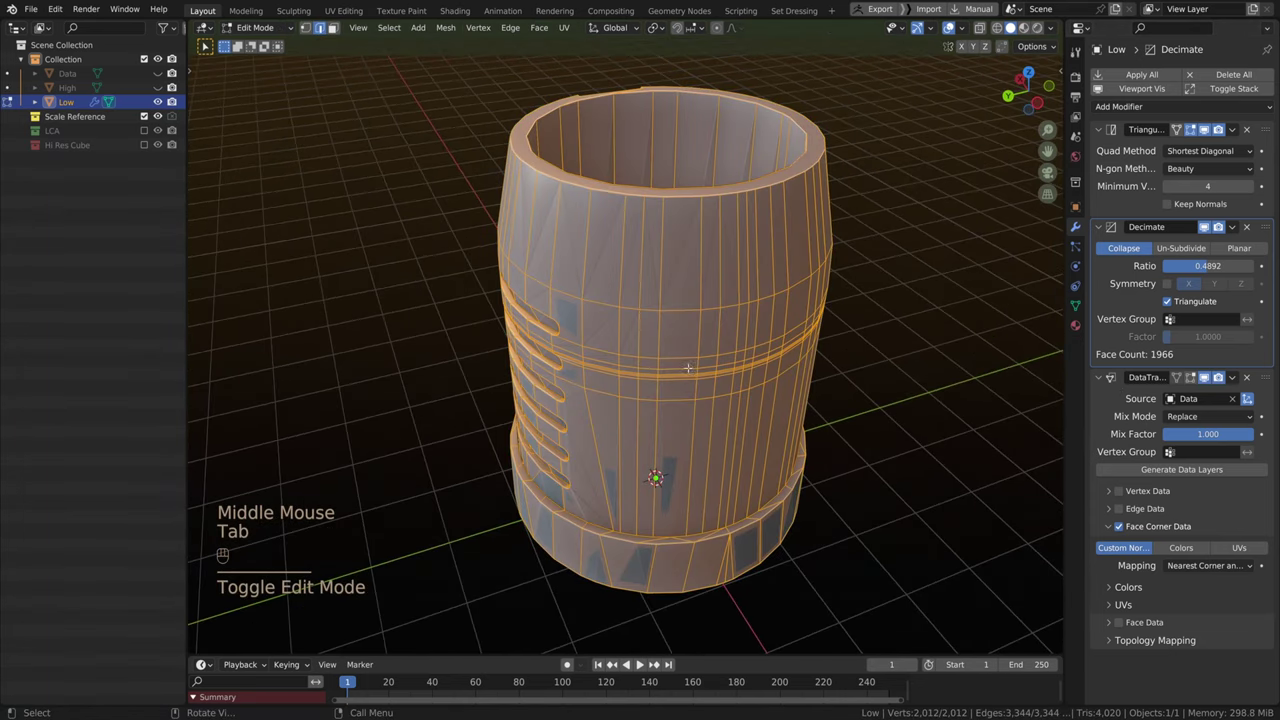
Bring up the UV Mapping menu for the whole Low mesh to choose Smart UV Project.
{"action": "key", "text": "u"}
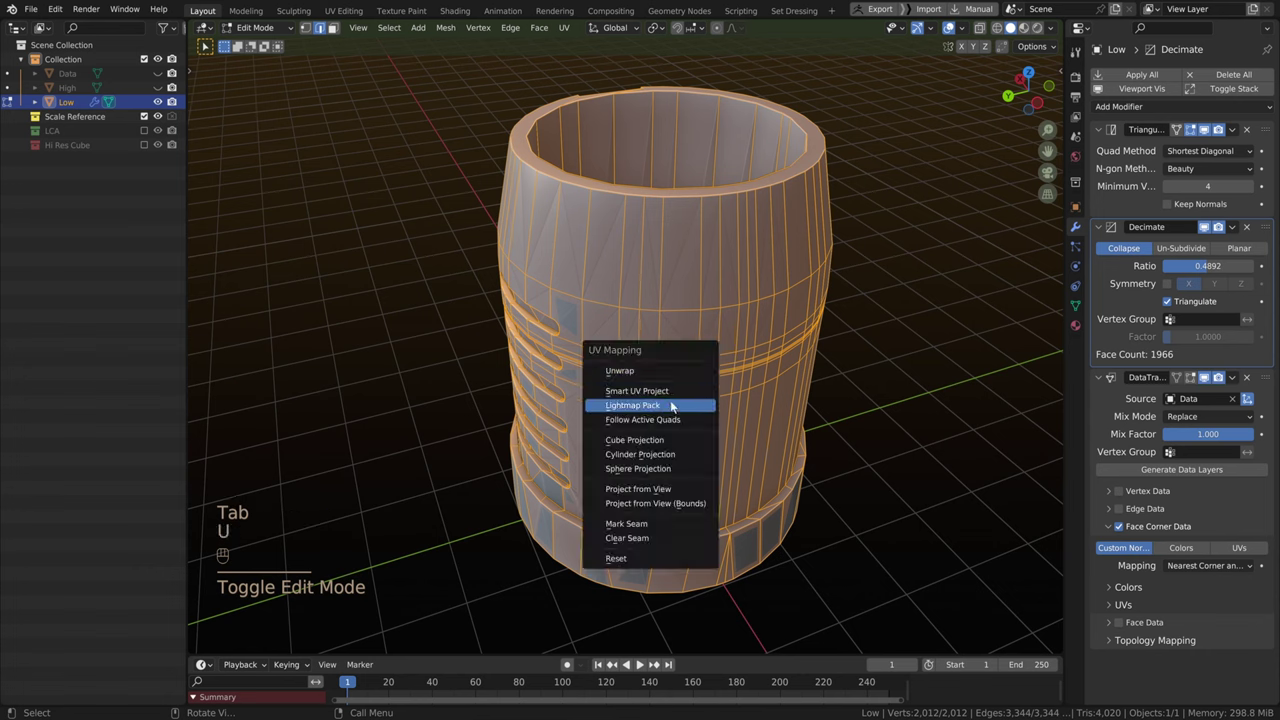
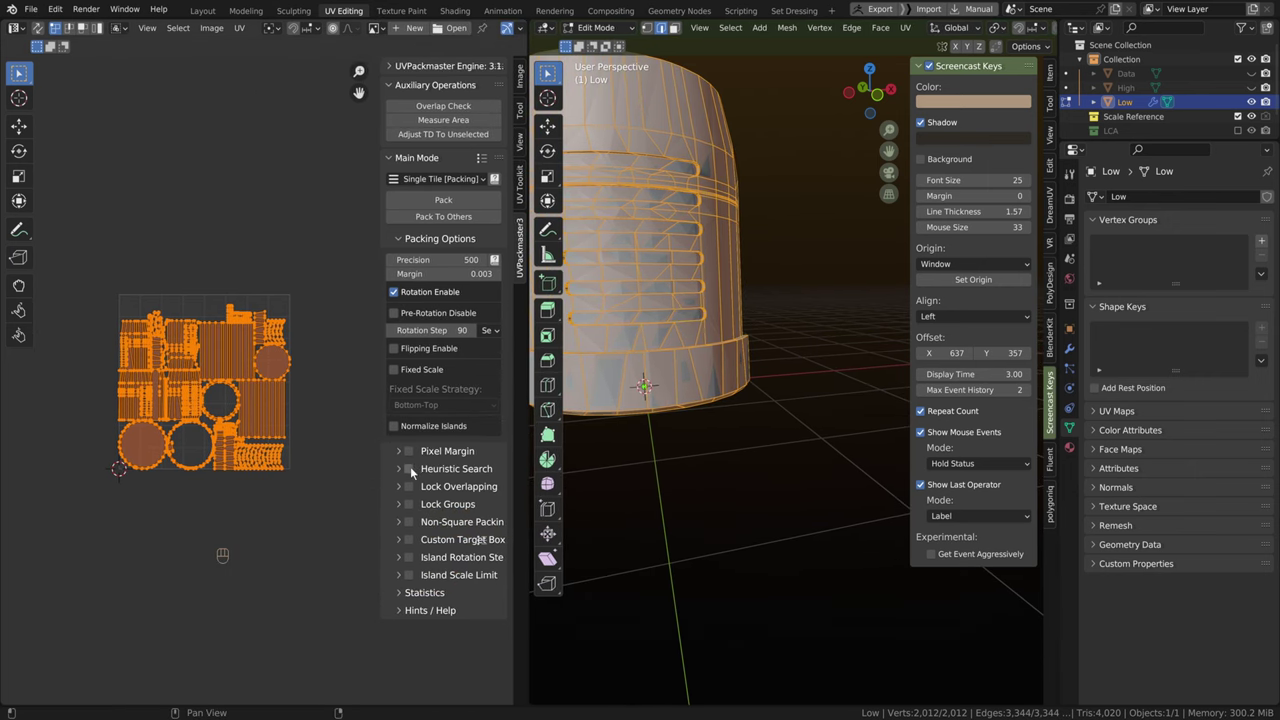
Pack Low's UV islands tightly into the square UV tile with UVPackmaster.
{"action": "left_click", "coordinate": [414, 470]}
{"action": "left_click_drag", "start_coordinate": [442, 203], "coordinate": [385, 261]}
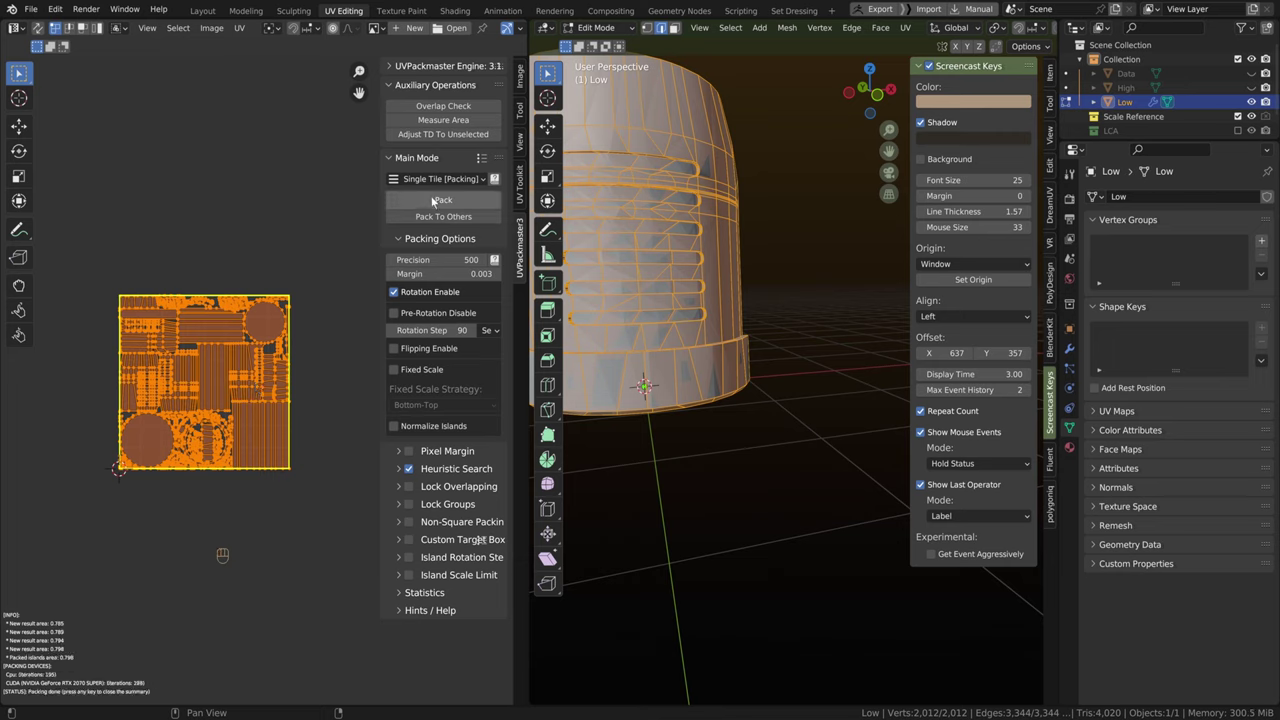
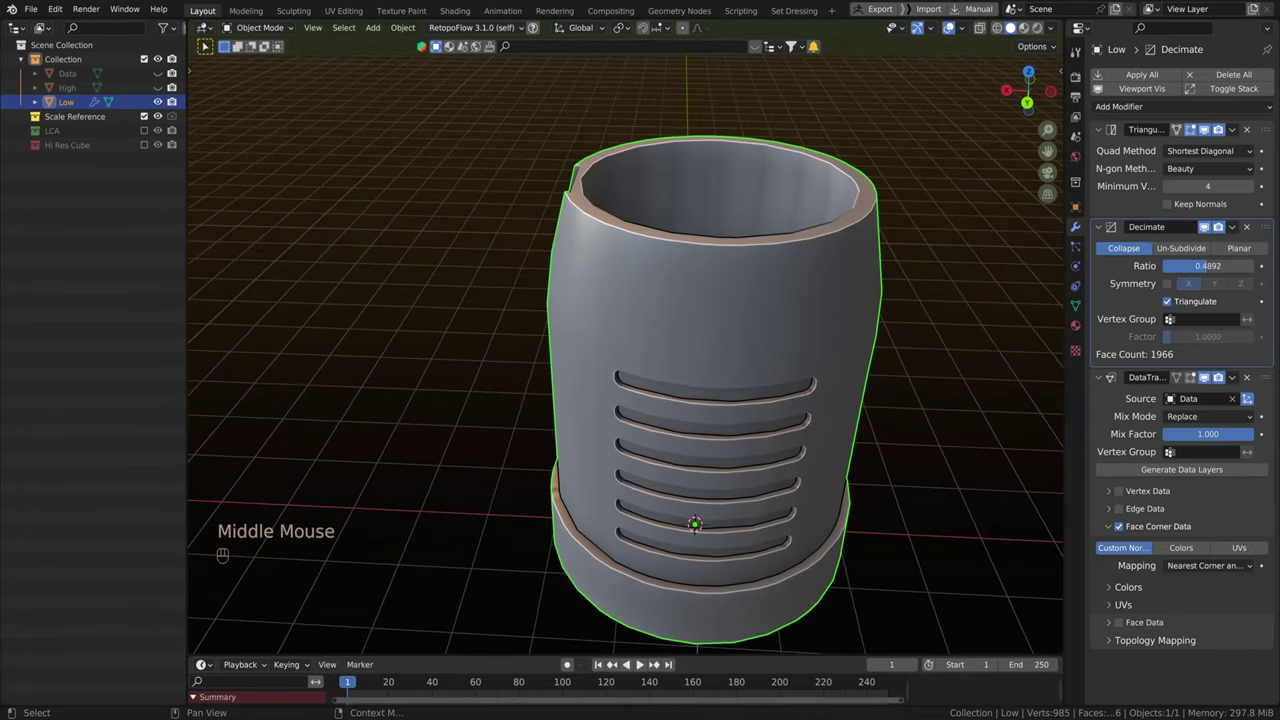
Bring up Quick Favorites to reach the FBX export of the selected Low canister.
{"action": "key", "text": "q"}
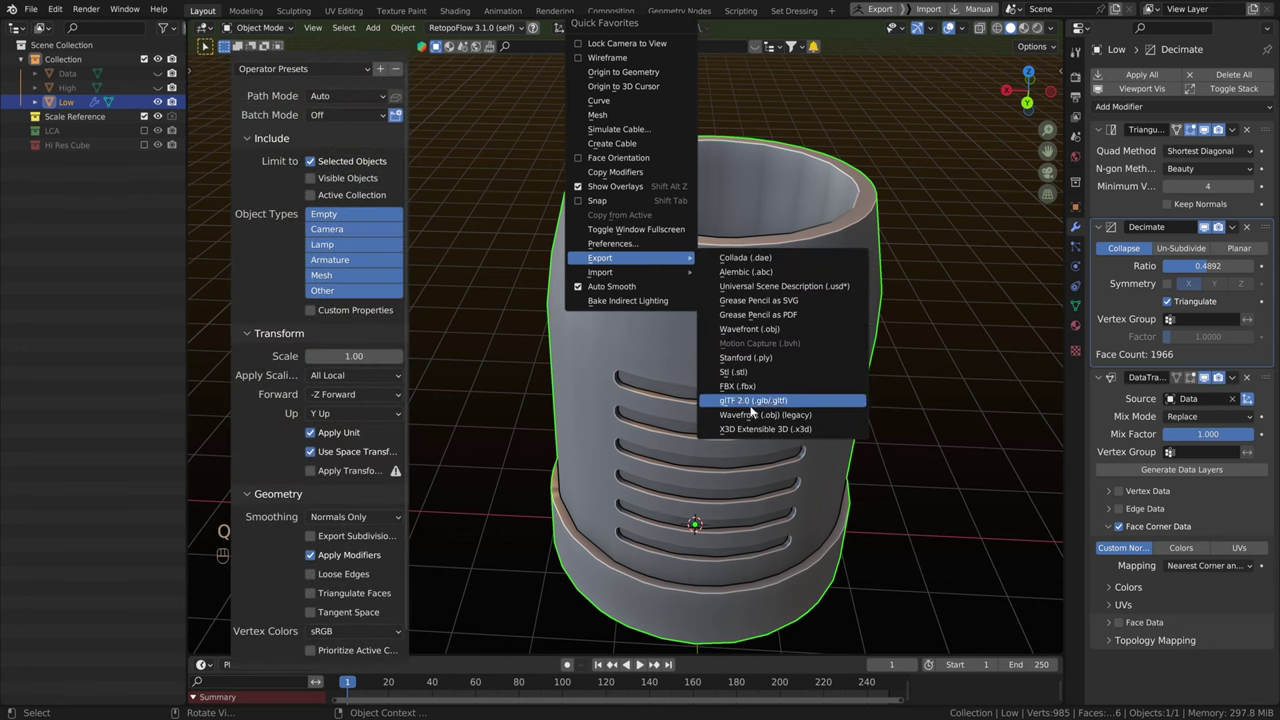
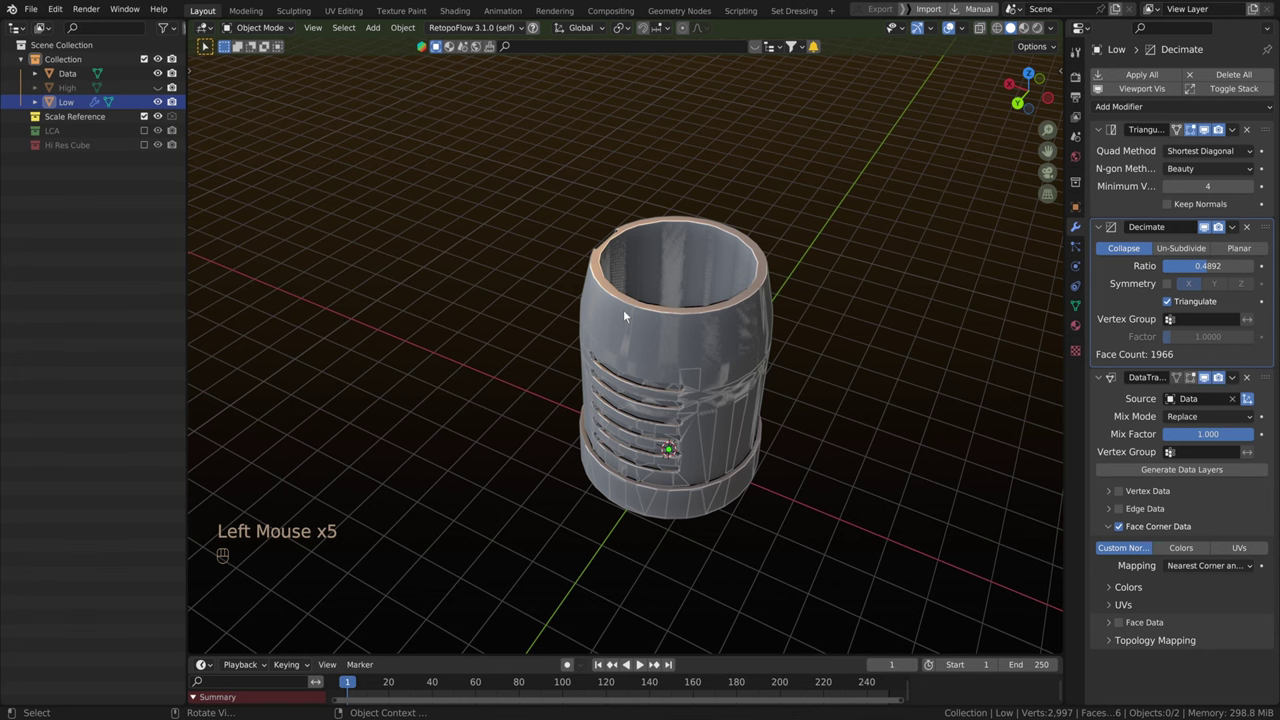
{"action": "middle_click", "coordinate": [762, 393]}
{"action": "scroll", "scroll_direction": "down", "scroll_amount": 3}
{"action": "left_click", "coordinate": [1214, 231]}
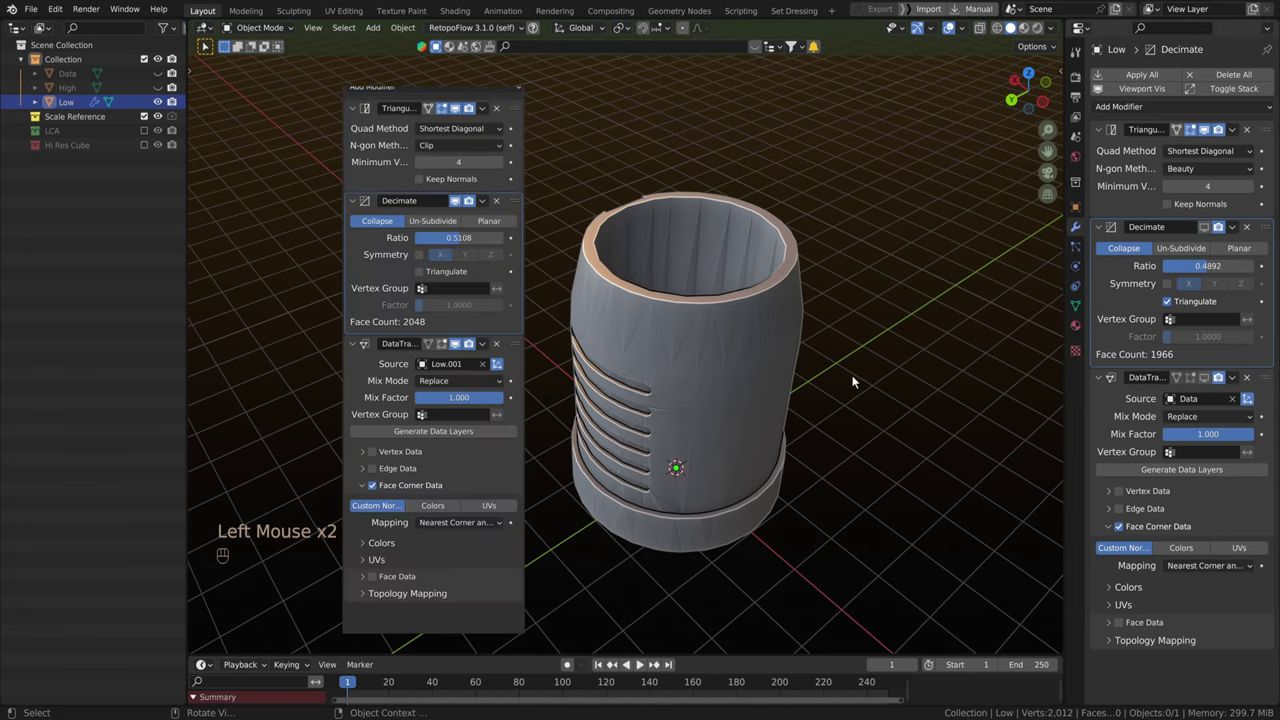
{"action": "scroll", "scroll_direction": "up", "scroll_amount": 3}
{"action": "middle_click", "coordinate": [896, 406]}
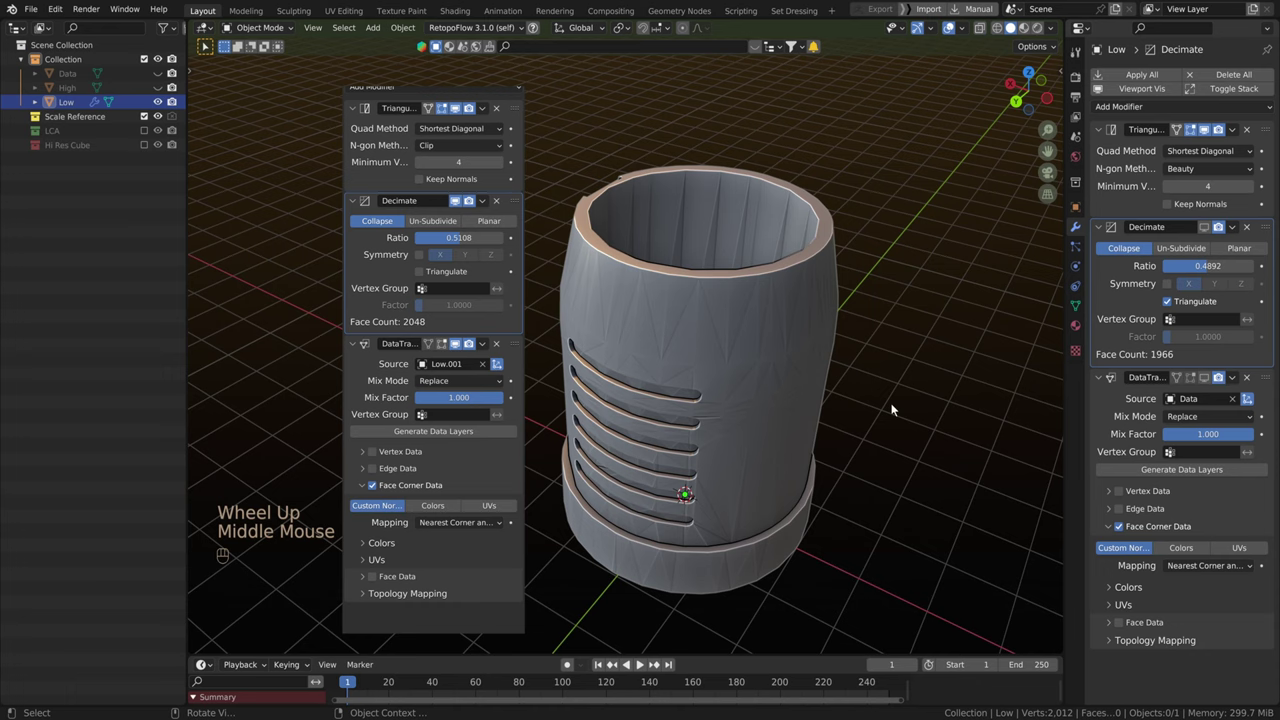
{"action": "left_click", "coordinate": [896, 406]}
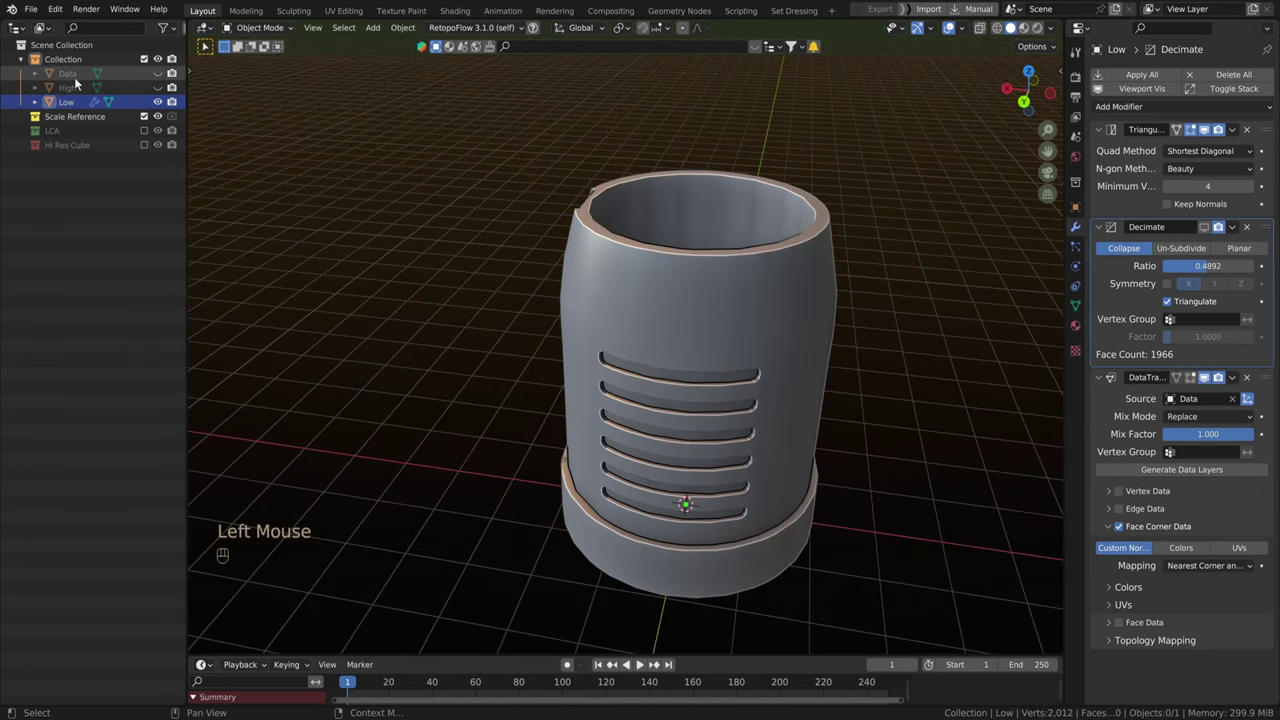
{"action": "scroll", "scroll_direction": "down", "scroll_amount": 3}
{"action": "middle_click", "coordinate": [920, 516]}
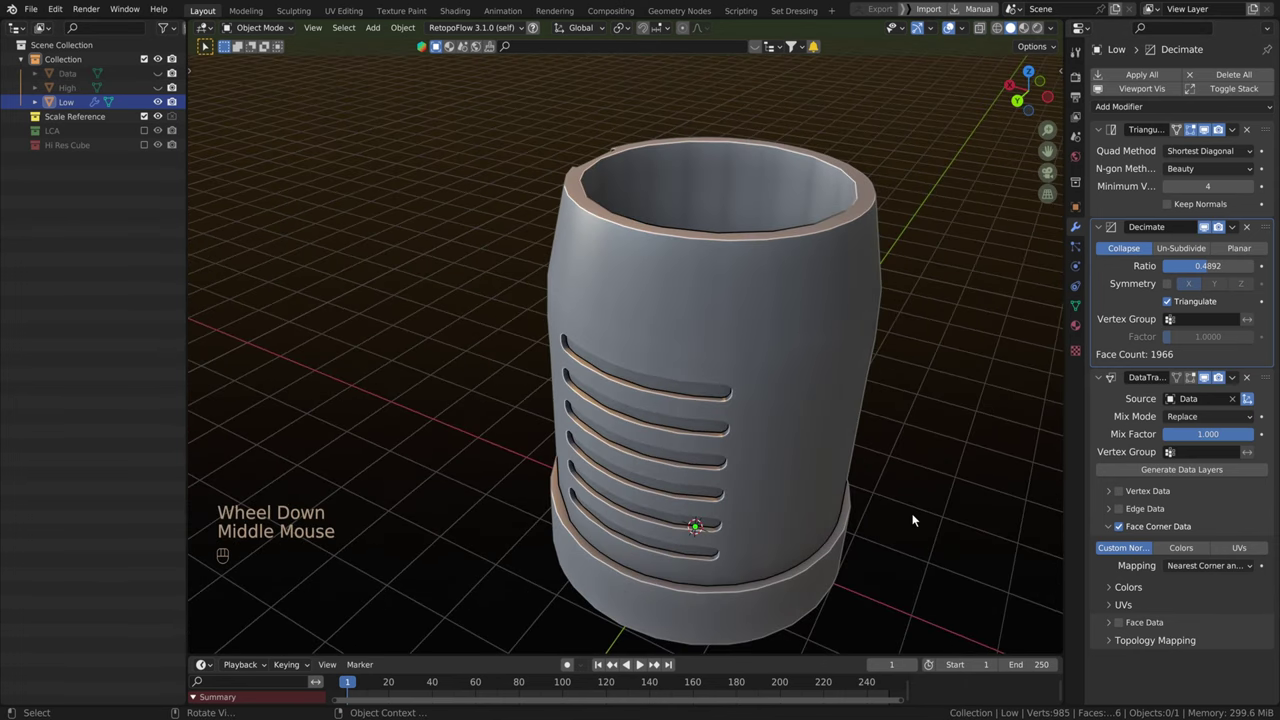